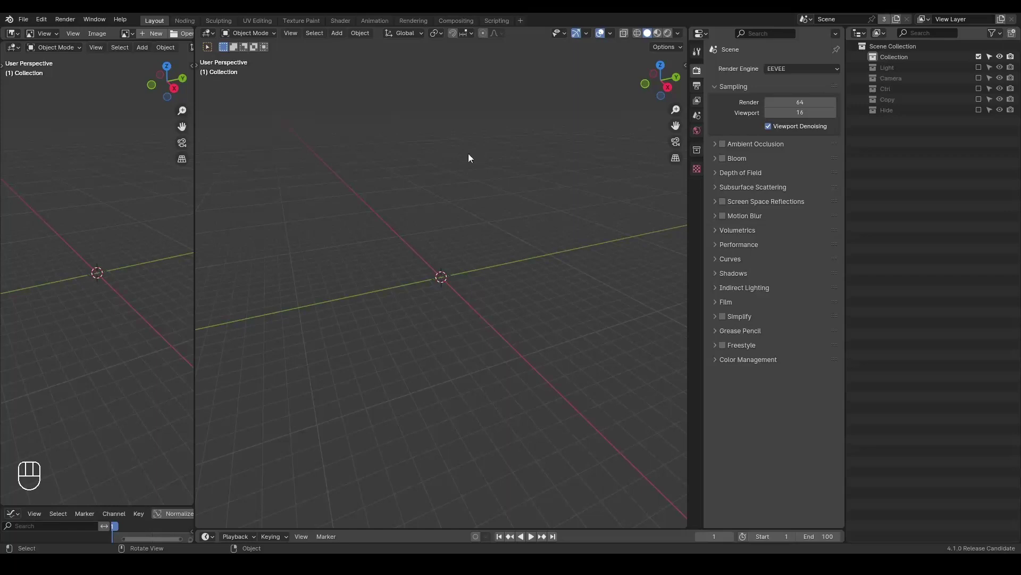
- Switch to the Noding workspace with the node editor beside the viewport
{"action": "left_click", "coordinate": [187, 23]}
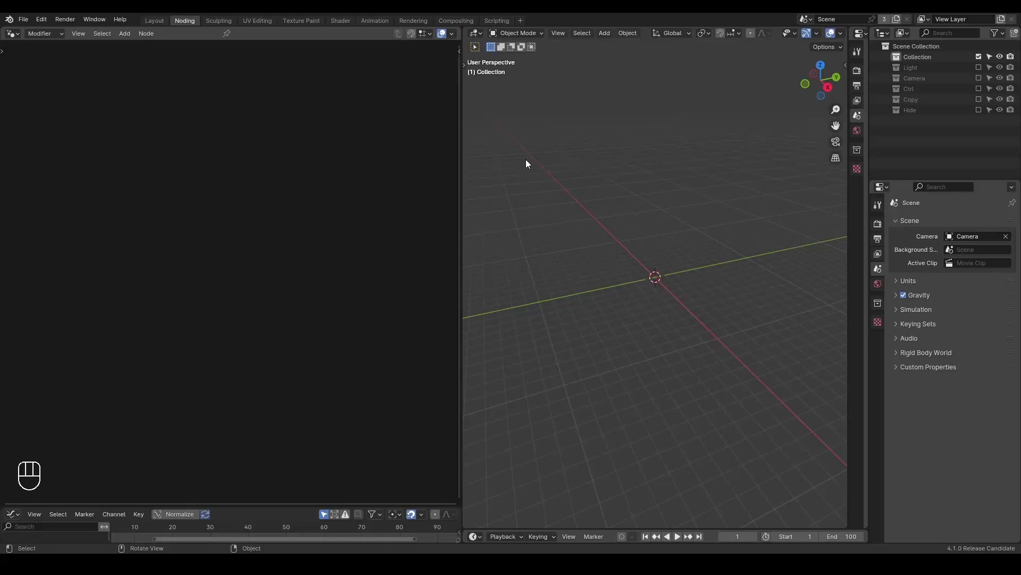
- Add a plane at the scene centre and show its Modifier properties
{"action": "key", "text": "shift+a"}
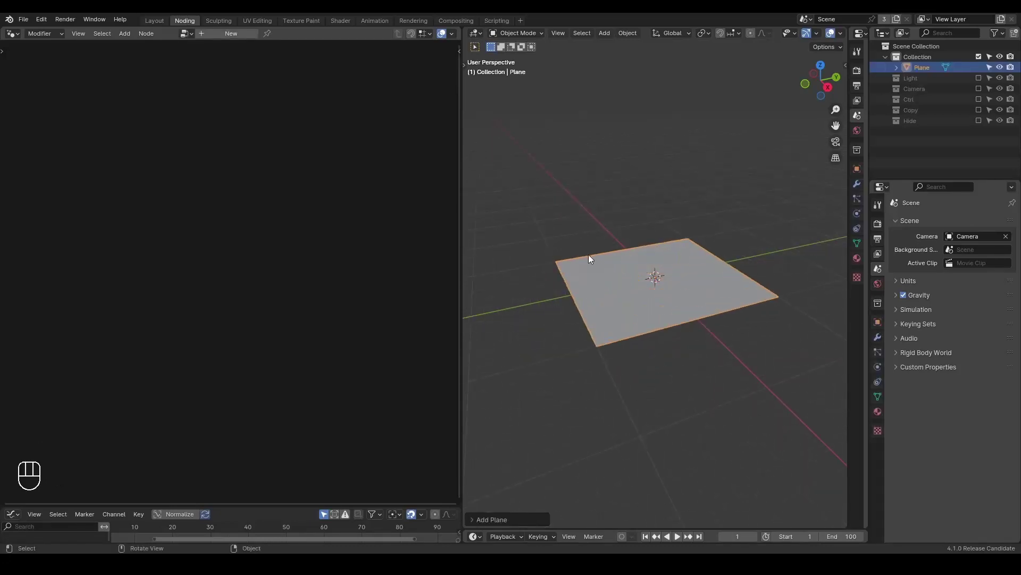
{"action": "left_click_drag", "start_coordinate": [619, 260], "coordinate": [654, 243]}
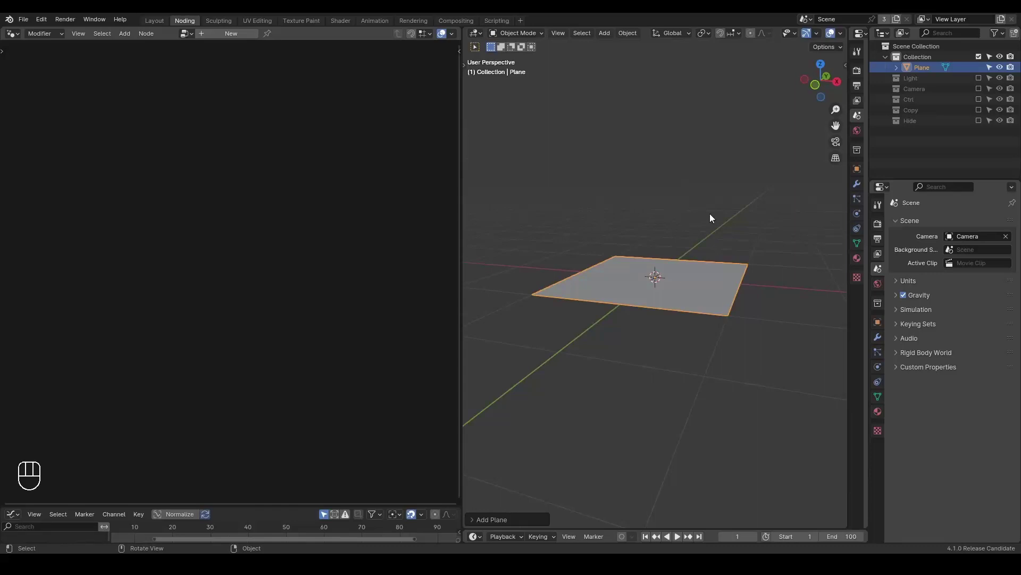
{"action": "left_click", "coordinate": [877, 339]}
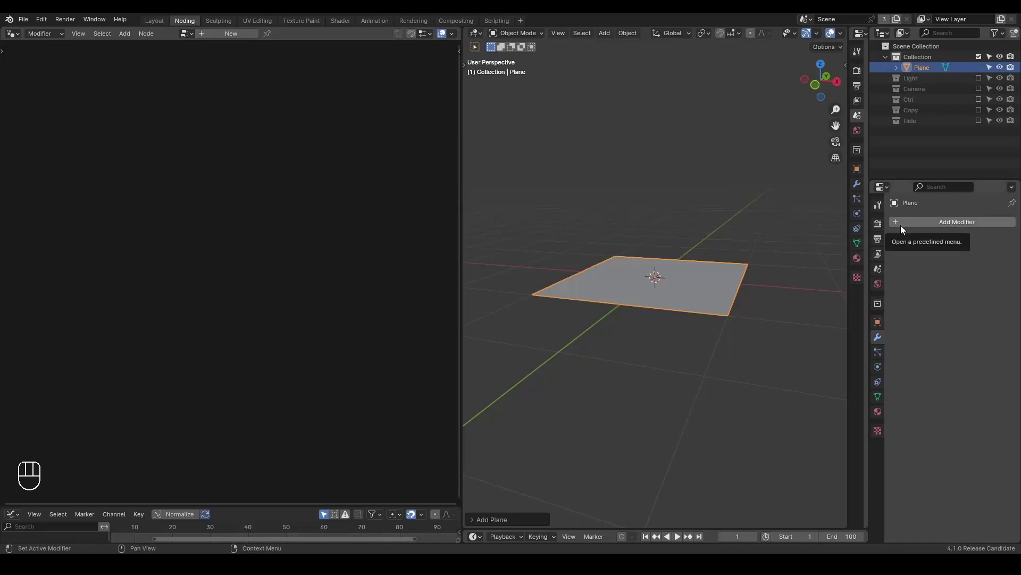
- Bring up the Add Modifier list for the plane
{"action": "left_click", "coordinate": [904, 229]}
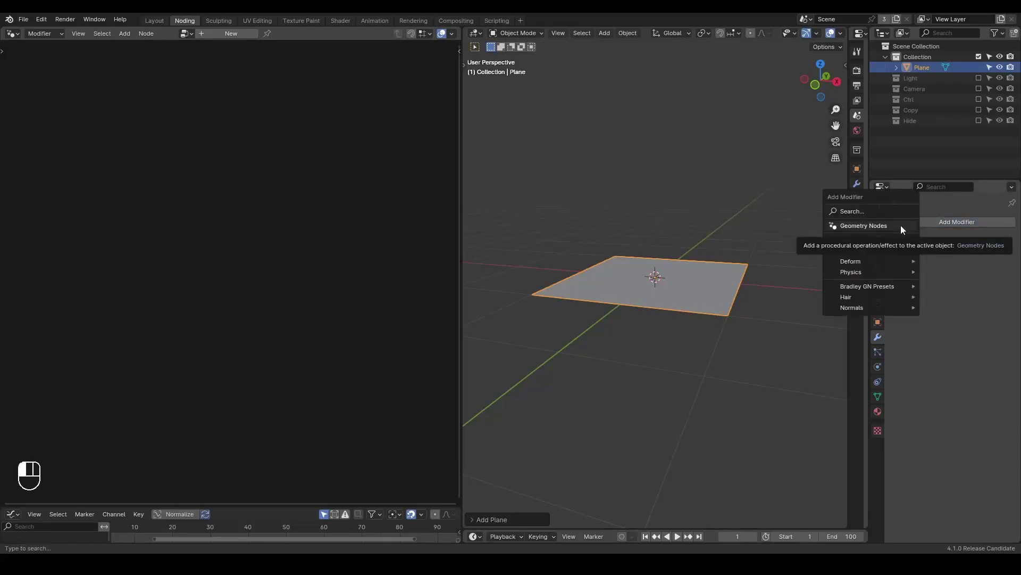
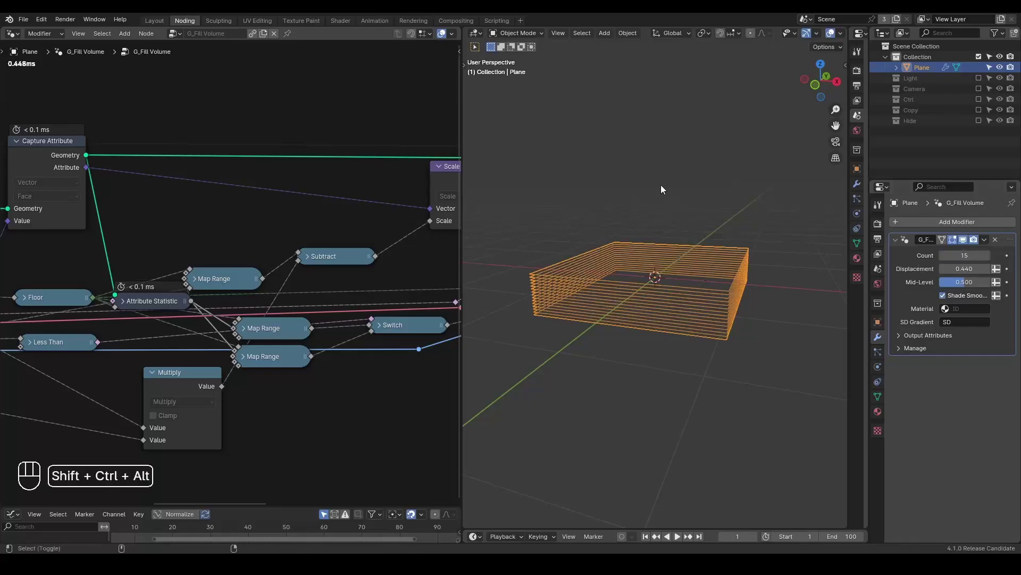
- Create a new material for the plane and assign it in the G_Fill Volume modifier's Material field
{"action": "key", "text": "ctrl+shift+alt+q"}
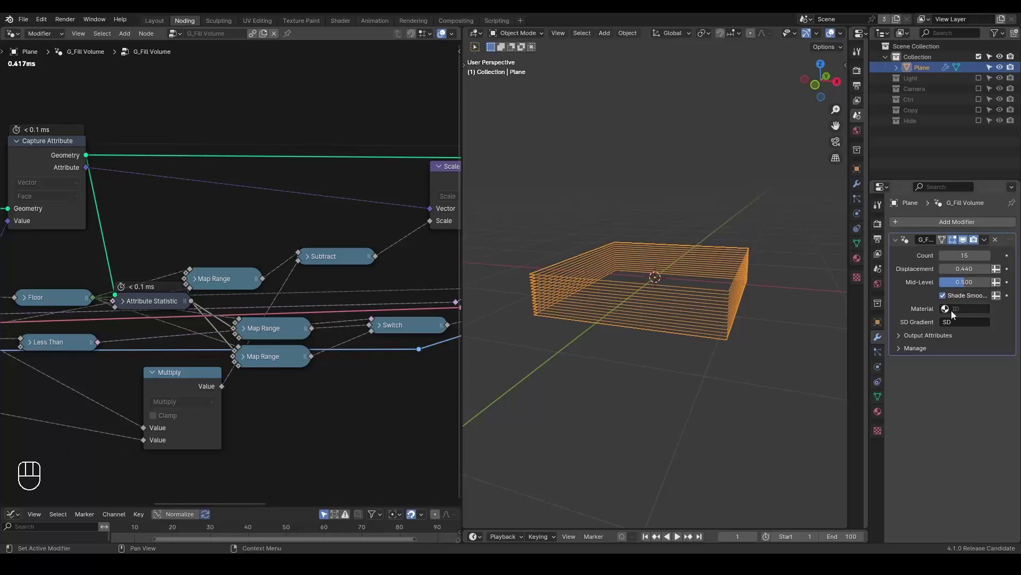
{"action": "left_click_drag", "start_coordinate": [956, 314], "coordinate": [932, 309]}
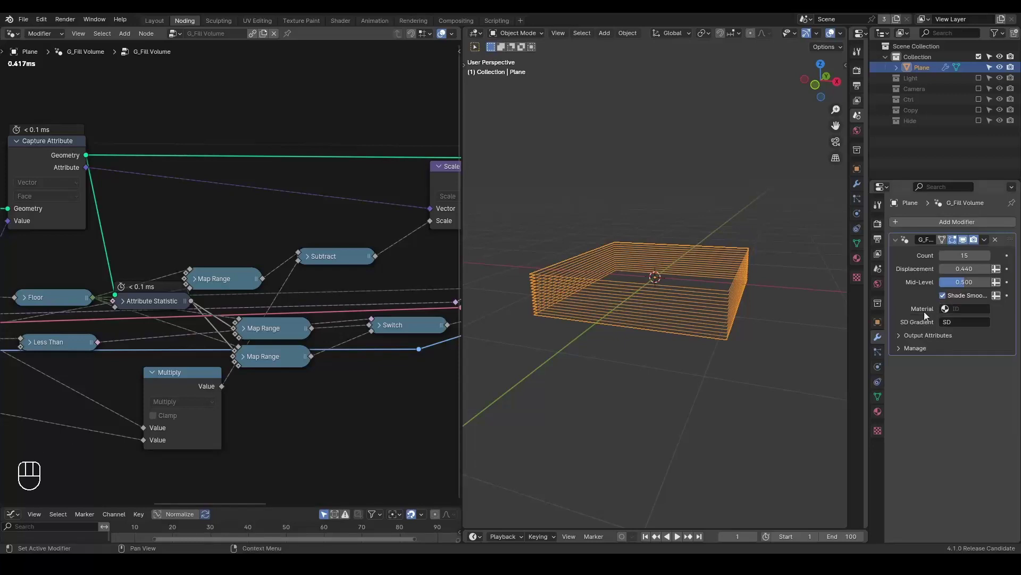
{"action": "left_click", "coordinate": [879, 413]}
{"action": "left_click_drag", "start_coordinate": [930, 268], "coordinate": [897, 337]}
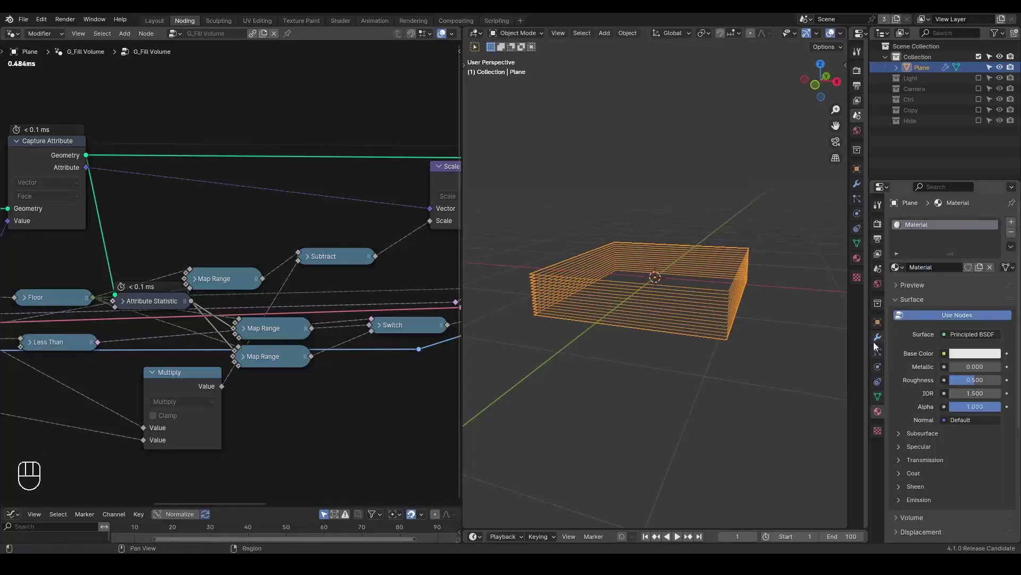
{"action": "left_click", "coordinate": [956, 315]}
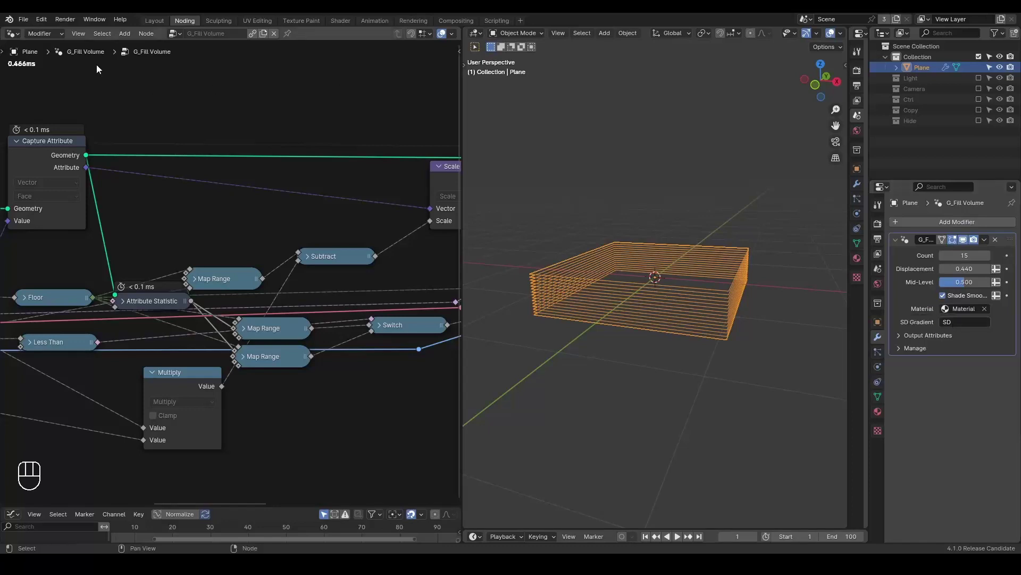
- Show the material's Principled BSDF in the Shader Editor and view the sliced block from above
{"action": "left_click_drag", "start_coordinate": [21, 37], "coordinate": [59, 157]}
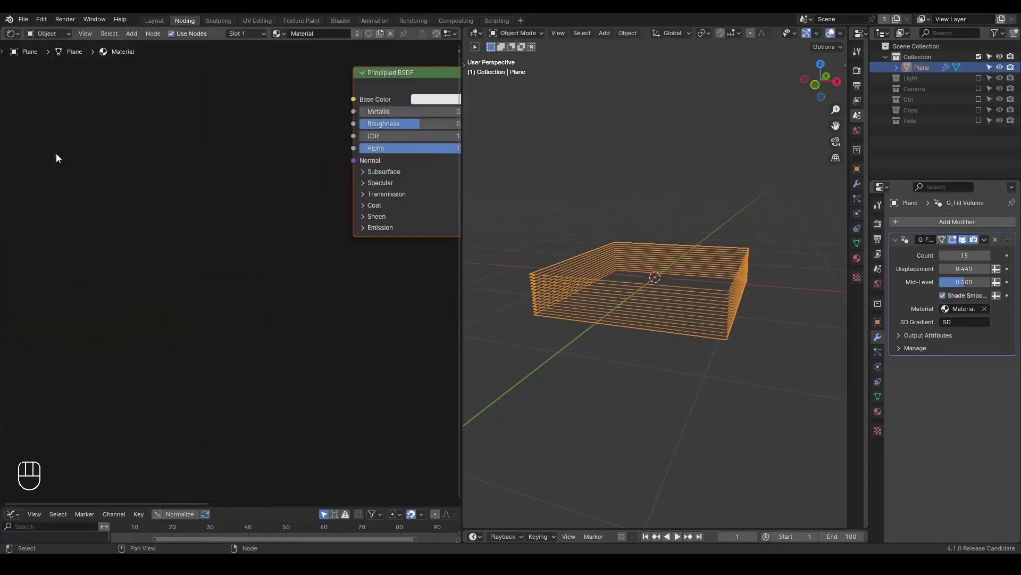
{"action": "middle_click", "coordinate": [259, 97]}
{"action": "left_click_drag", "start_coordinate": [373, 37], "coordinate": [402, 36]}
{"action": "left_click", "coordinate": [405, 36]}
{"action": "left_click_drag", "start_coordinate": [648, 231], "coordinate": [617, 264]}
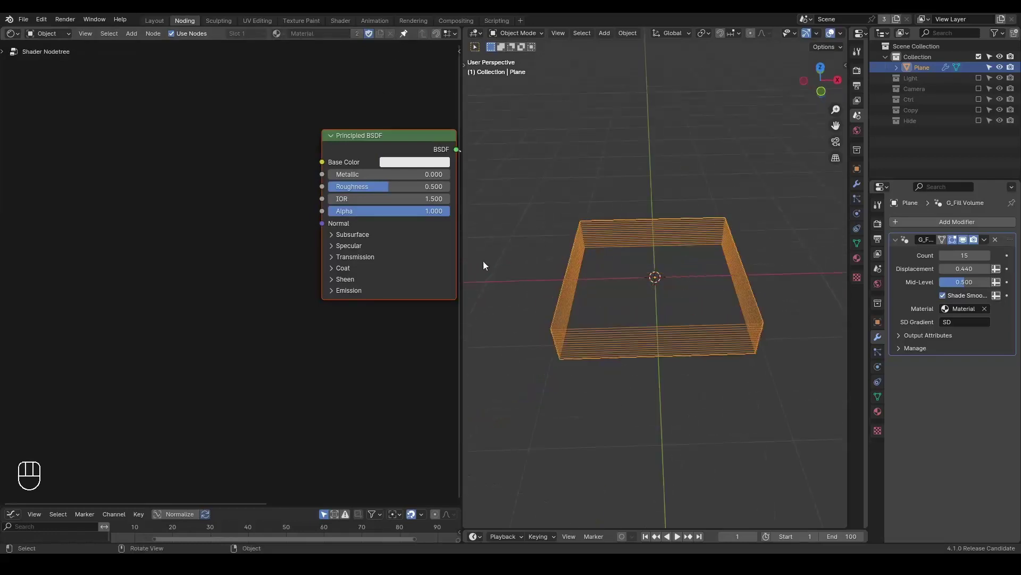
- Add a Noise Texture at scale 6.3 feeding the Principled BSDF base colour
{"action": "key", "text": "ctrl+a"}
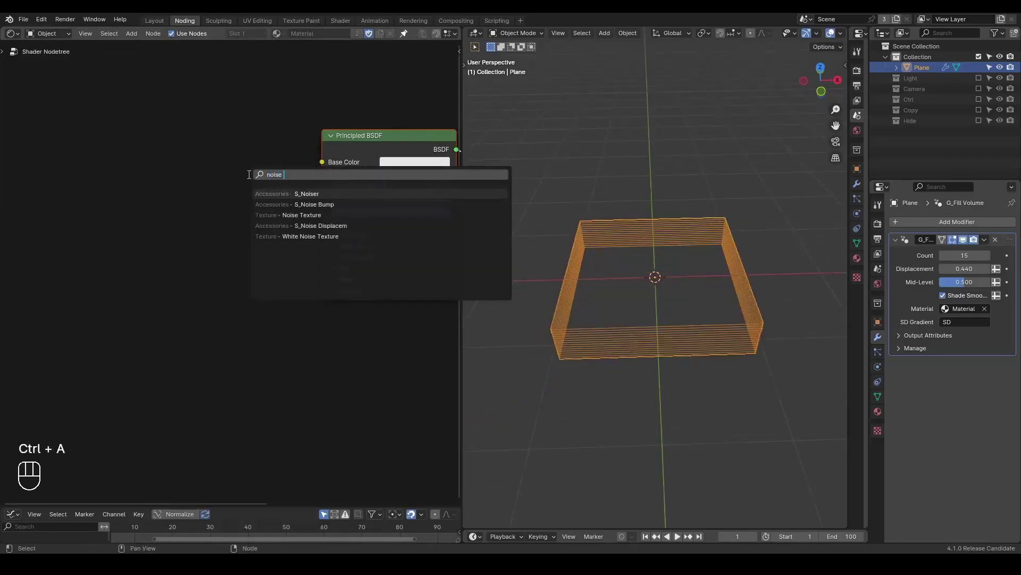
{"action": "left_click", "coordinate": [174, 173]}
{"action": "key", "text": "z"}
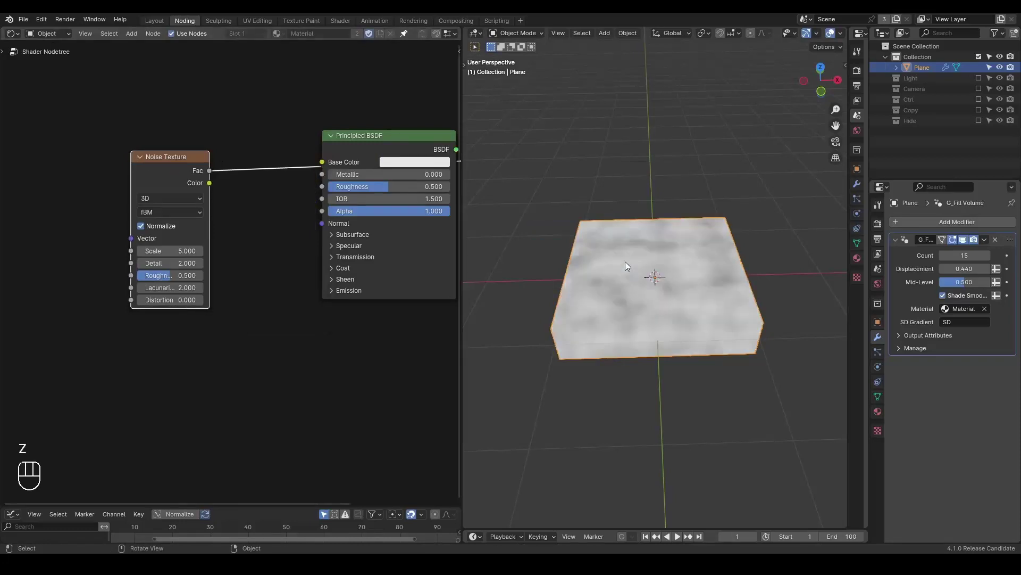
{"action": "middle_click", "coordinate": [646, 288]}
{"action": "left_click_drag", "start_coordinate": [659, 277], "coordinate": [165, 229]}
{"action": "left_click", "coordinate": [149, 160]}
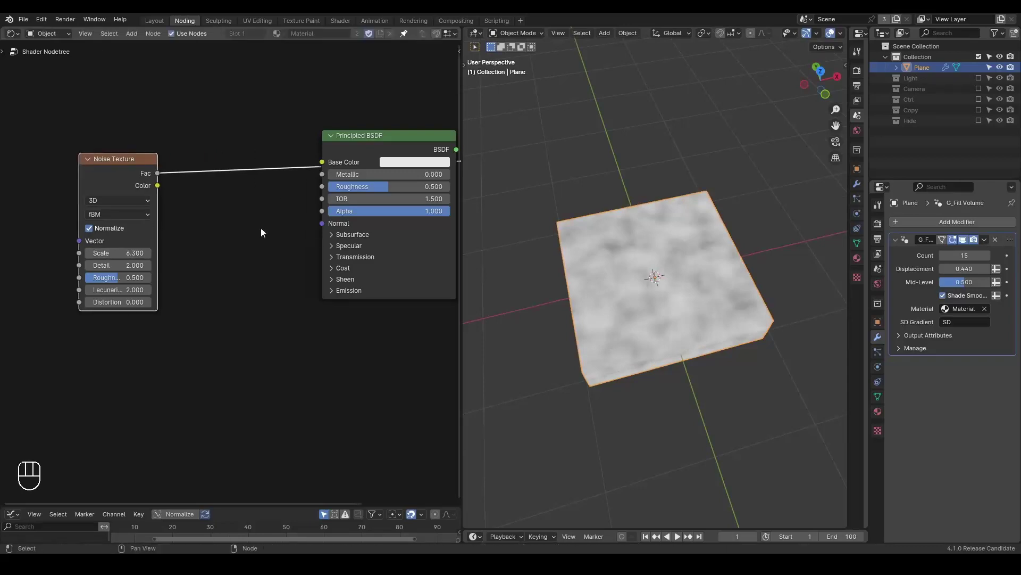
{"action": "left_click", "coordinate": [233, 265]}
{"action": "right_click", "coordinate": [233, 266]}
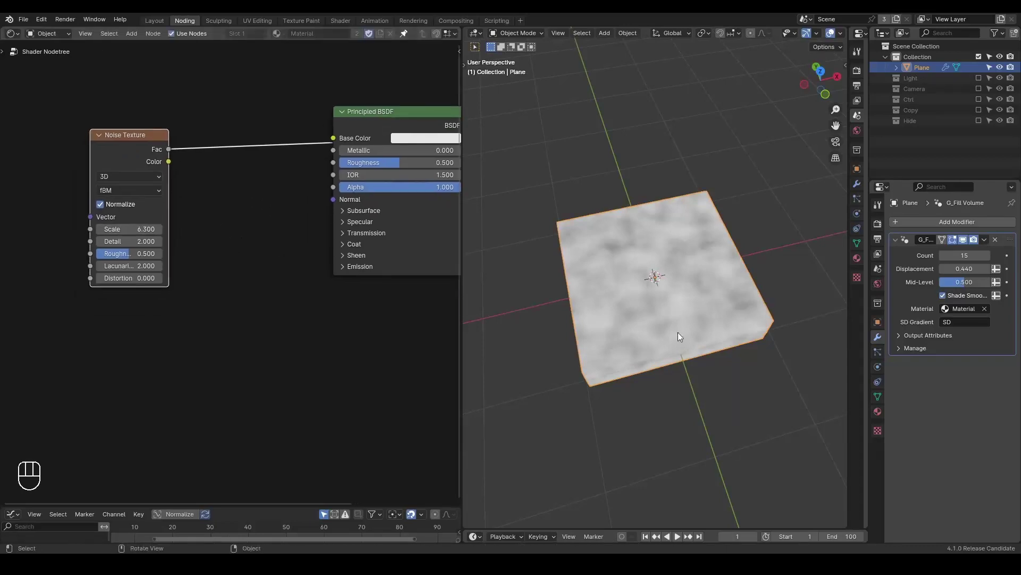
{"action": "left_click_drag", "start_coordinate": [641, 291], "coordinate": [614, 287]}
- Add an Attribute node named SD and feed its Fac into the base colour instead of the noise
{"action": "key", "text": "ctrl+a"}
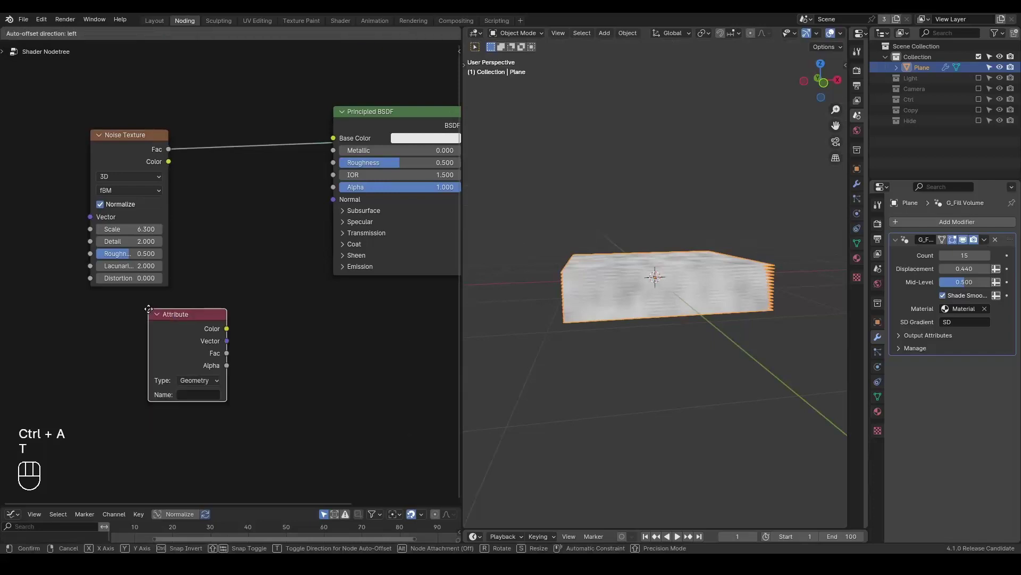
{"action": "left_click", "coordinate": [211, 401]}
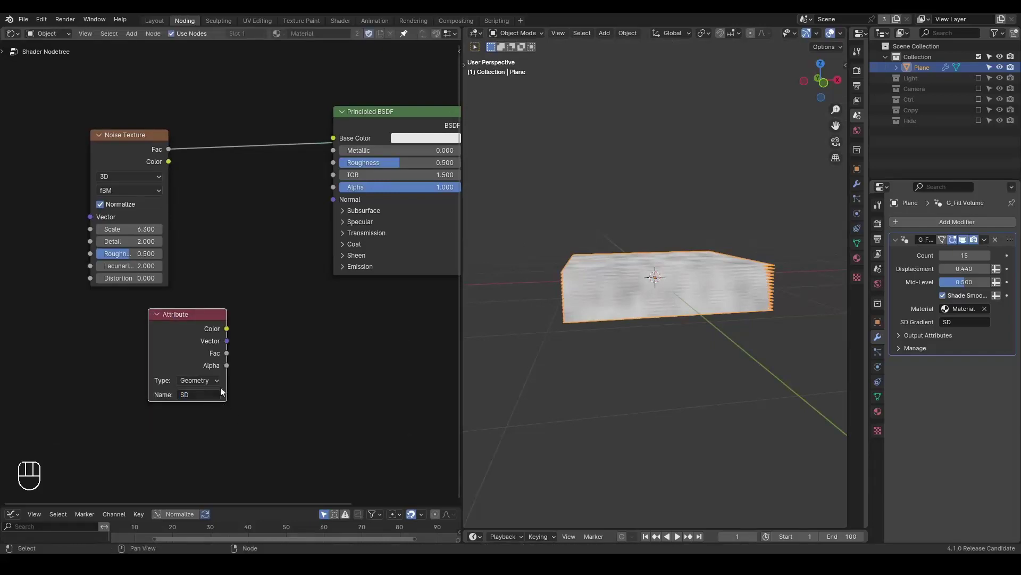
{"action": "left_click", "coordinate": [659, 277]}
{"action": "left_click", "coordinate": [149, 342]}
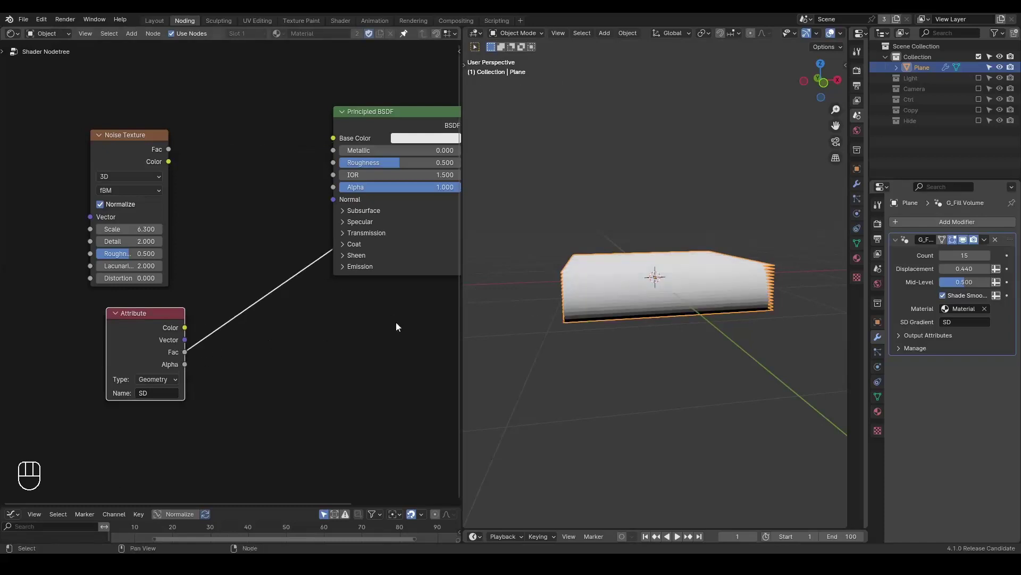
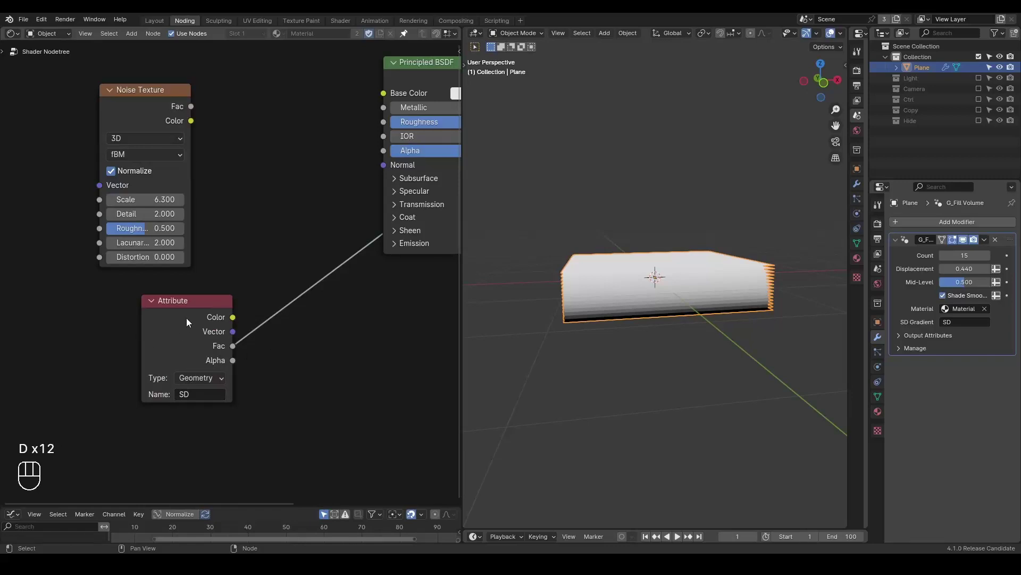
{"action": "left_click_drag", "start_coordinate": [527, 296], "coordinate": [542, 292]}
- Inspect the white-to-dark gradient on the sliced block in the viewport
{"action": "left_click", "coordinate": [614, 324]}
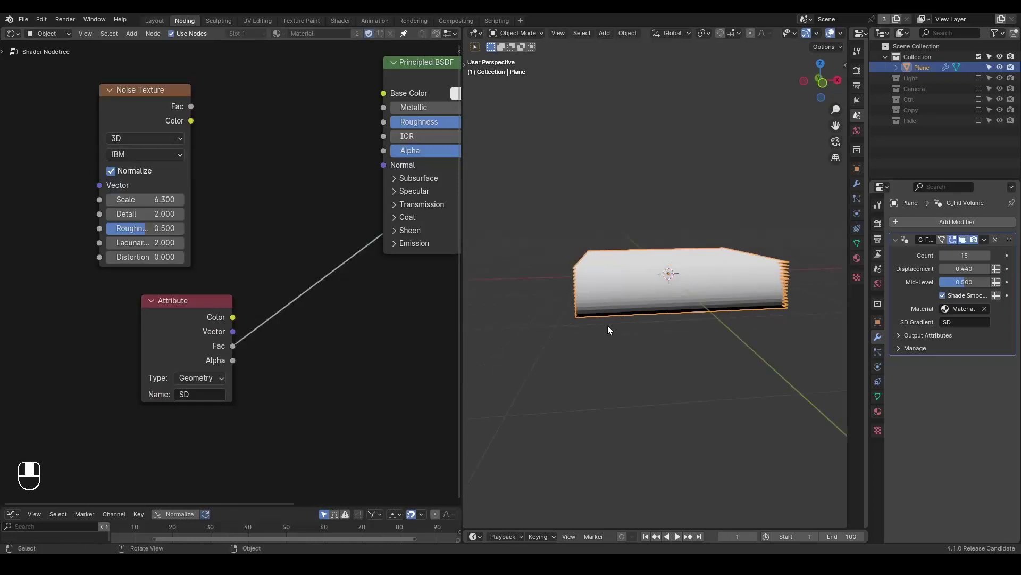
{"action": "key", "text": "d"}
{"action": "key", "text": "d"}
{"action": "key", "text": "d"}
{"action": "key", "text": "d"}
{"action": "key", "text": "d"}
{"action": "key", "text": "d"}
{"action": "left_click", "coordinate": [558, 236]}
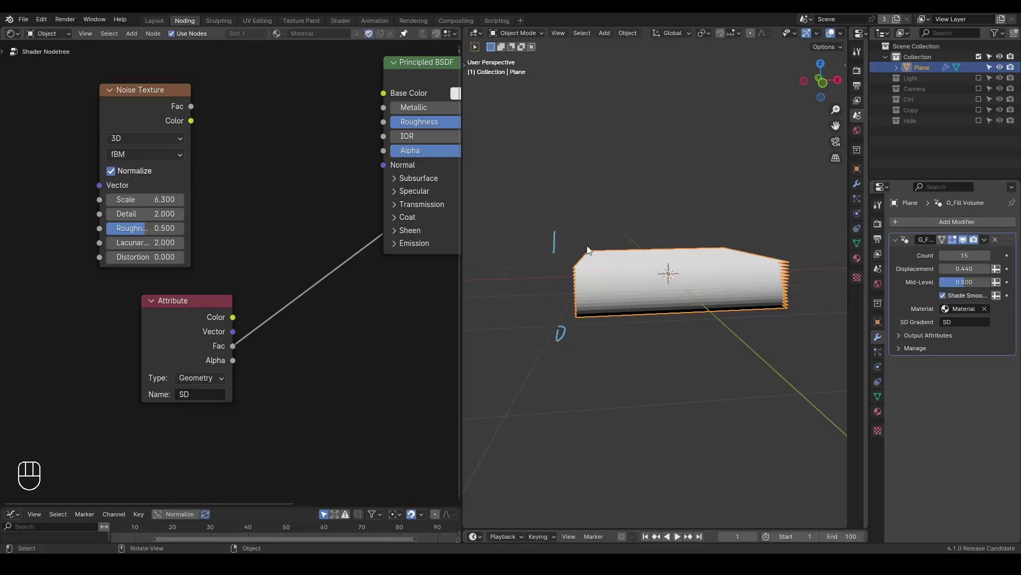
{"action": "left_click", "coordinate": [296, 269]}
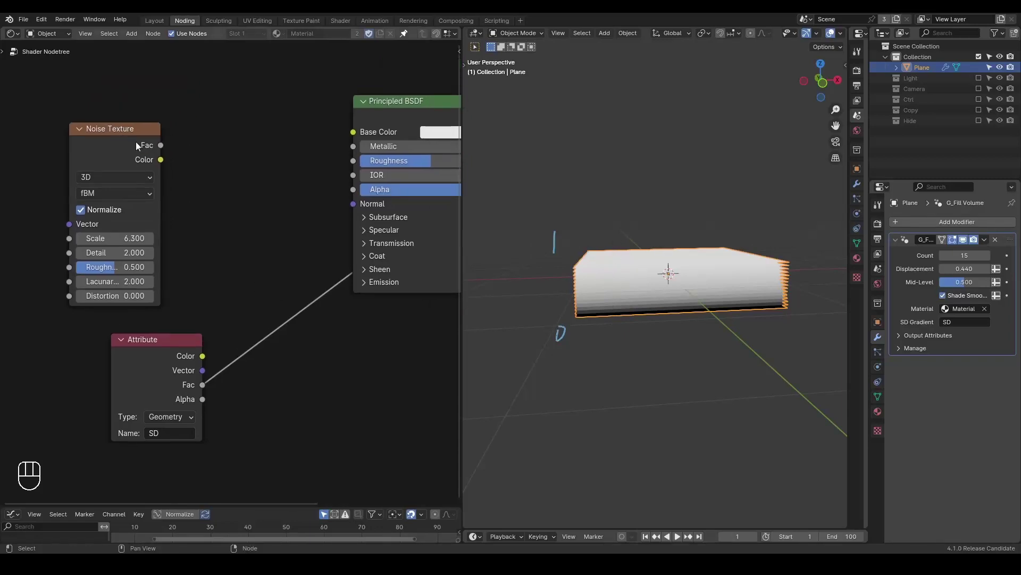
{"action": "key", "text": "d"}
{"action": "key", "text": "d"}
{"action": "key", "text": "d"}
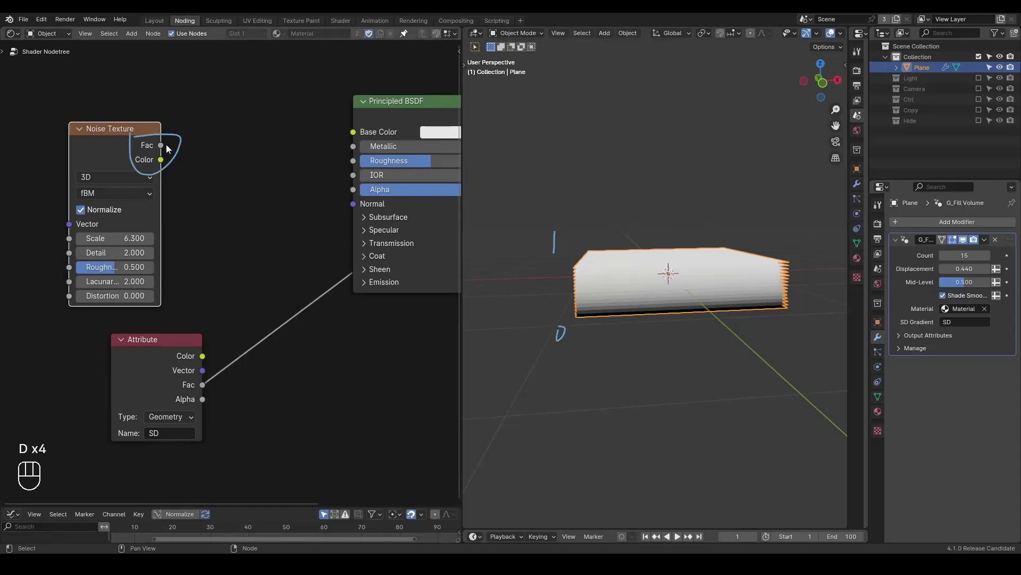
- Add the S_Shader Displacement group, noise Fac into Height and its Alpha into the BSDF alpha, with Alpha Hashed blending
{"action": "key", "text": "ctrl+a"}
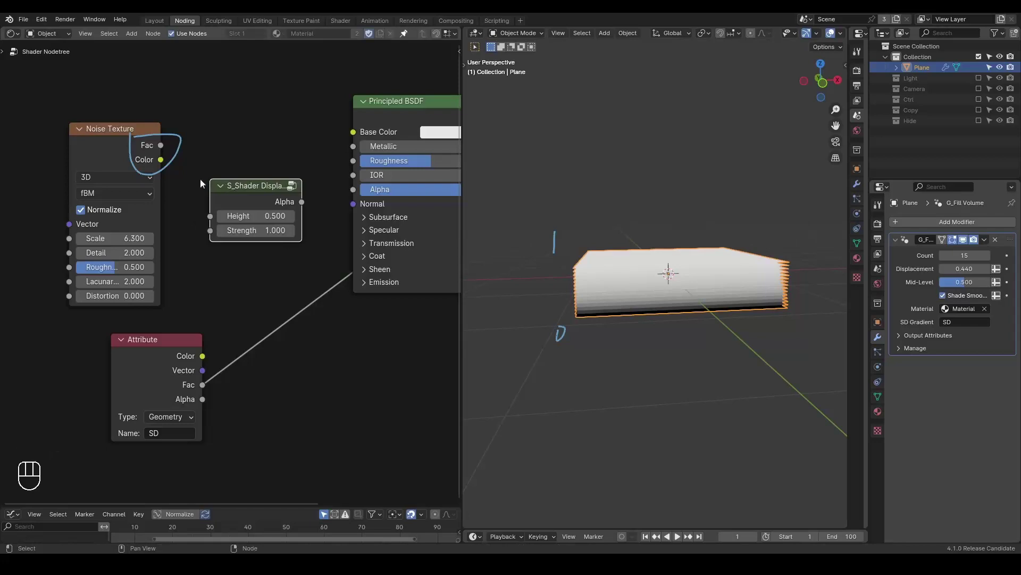
{"action": "left_click_drag", "start_coordinate": [157, 151], "coordinate": [212, 216]}
{"action": "left_click_drag", "start_coordinate": [308, 202], "coordinate": [338, 226]}
{"action": "middle_click", "coordinate": [229, 182]}
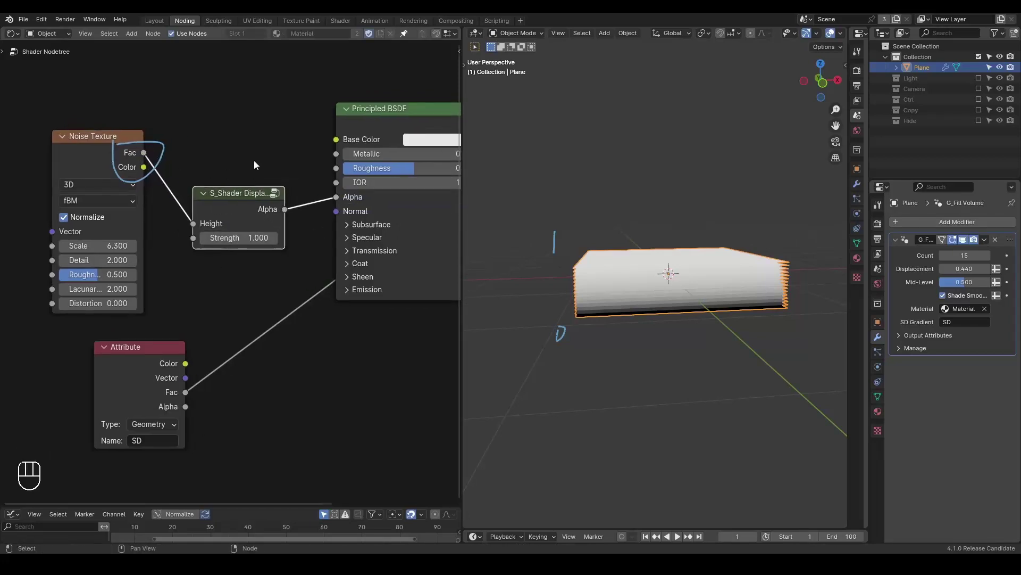
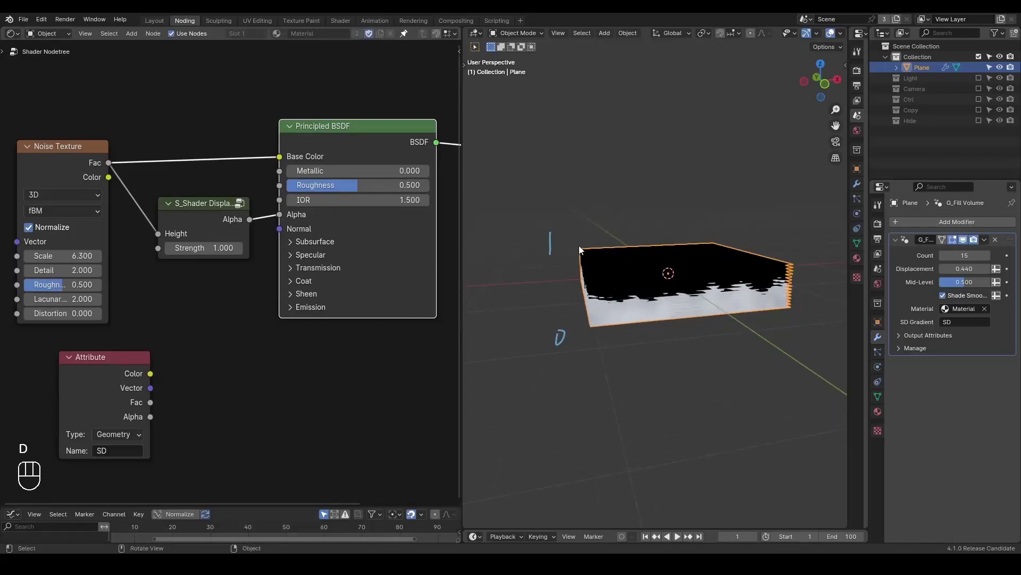
{"action": "left_click", "coordinate": [655, 309]}
{"action": "middle_click", "coordinate": [654, 309]}
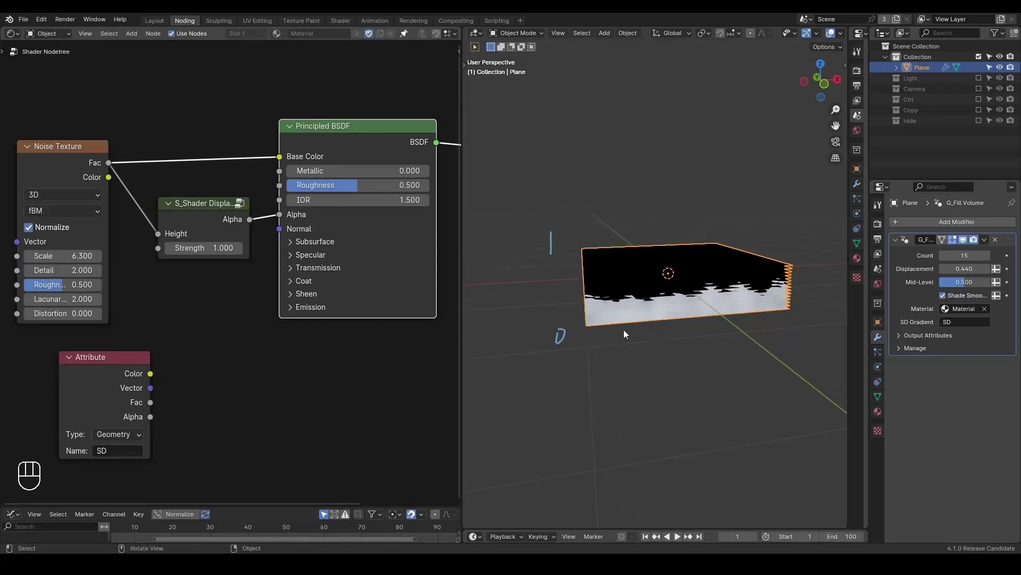
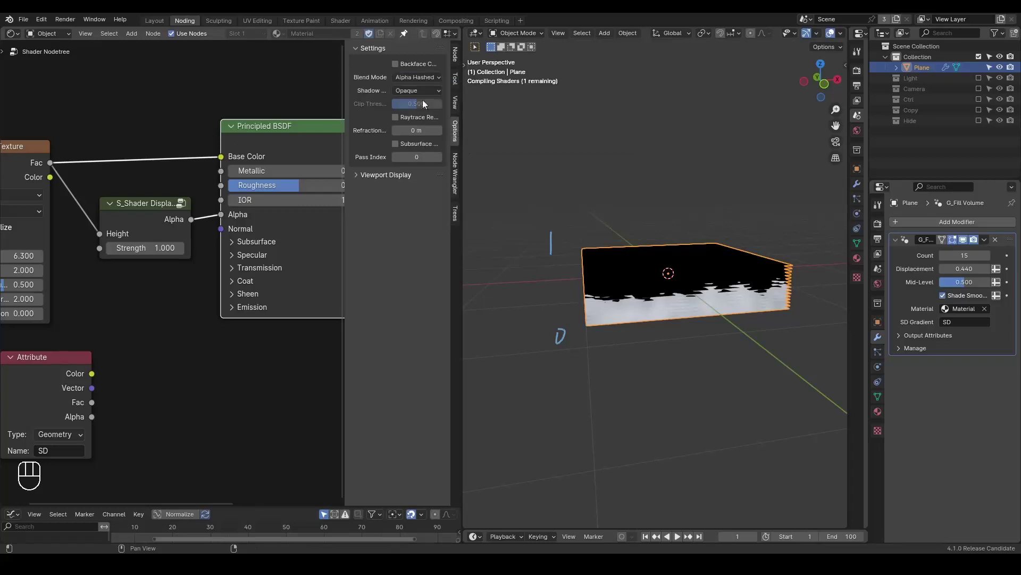
- Set the material's Shadow Mode to Alpha Hashed and look down on the layered terrain
{"action": "left_click_drag", "start_coordinate": [417, 84], "coordinate": [411, 110]}
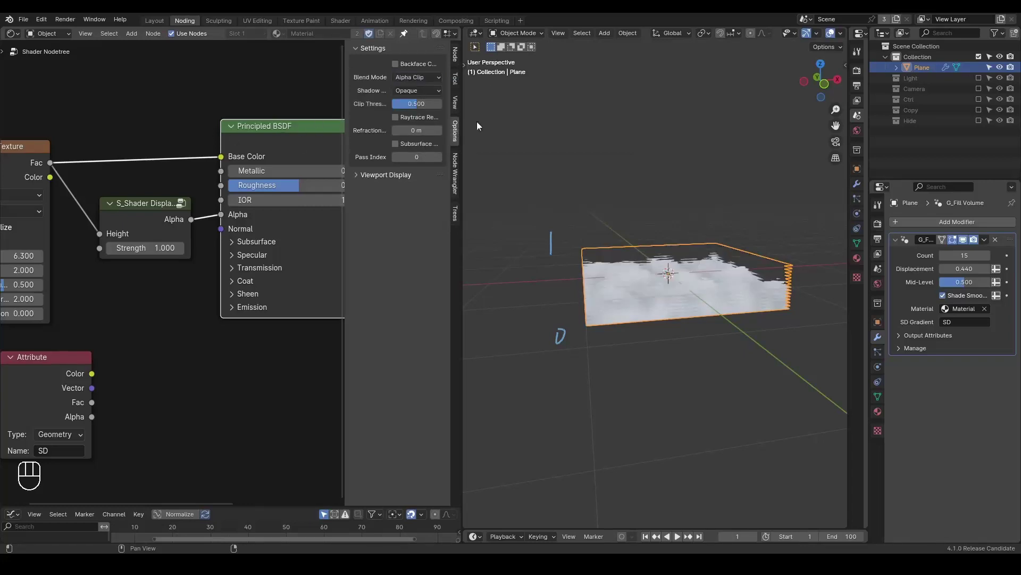
{"action": "left_click_drag", "start_coordinate": [422, 95], "coordinate": [369, 158]}
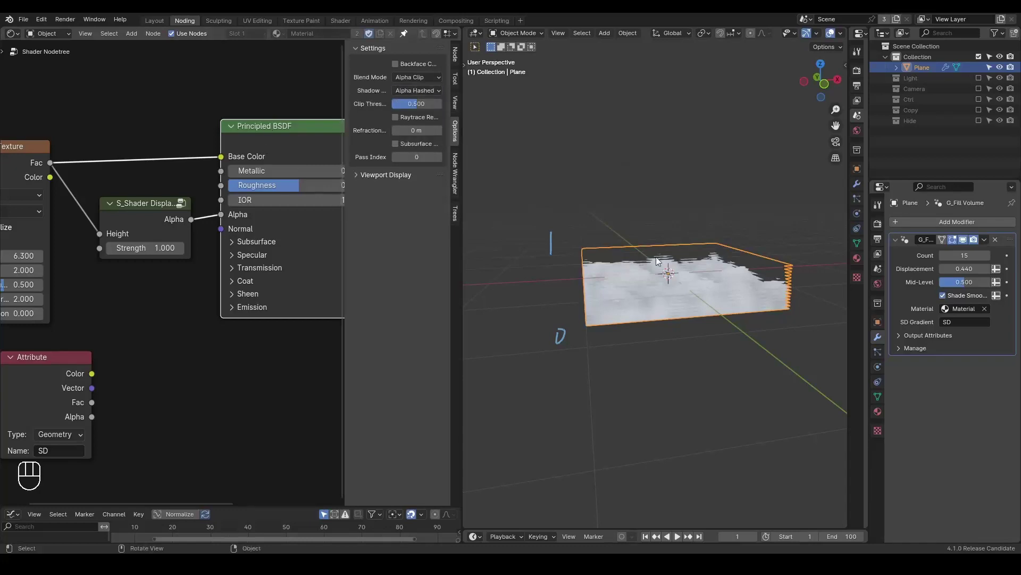
{"action": "key", "text": "n"}
{"action": "left_click_drag", "start_coordinate": [673, 304], "coordinate": [661, 321]}
{"action": "middle_click", "coordinate": [631, 263]}
{"action": "key", "text": "d"}
{"action": "left_click", "coordinate": [549, 182]}
{"action": "key", "text": "d"}
{"action": "key", "text": "shift+d"}
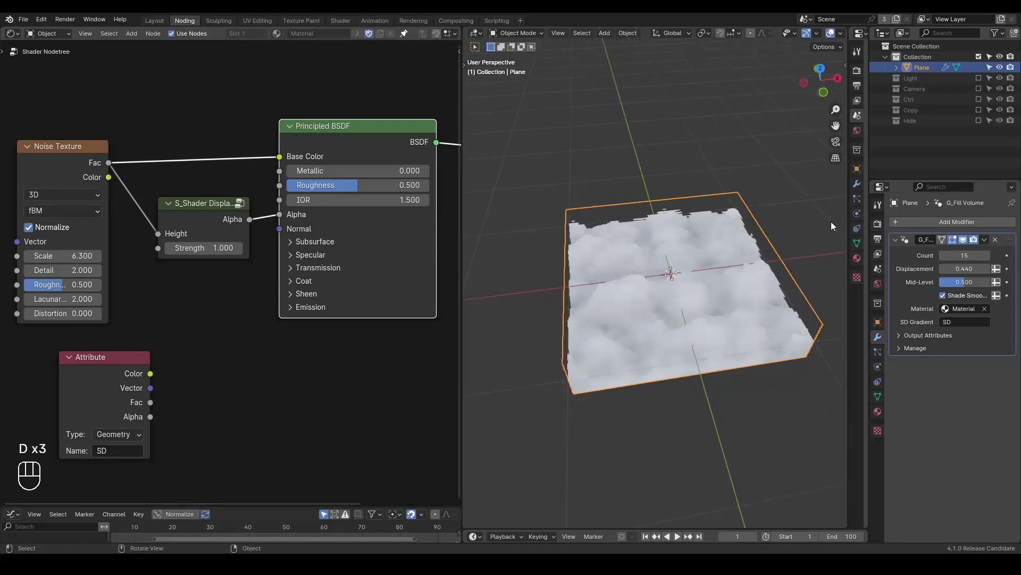
- Enable EEVEE Ambient Occlusion and Screen Space Reflections in Render Properties
{"action": "left_click", "coordinate": [909, 301]}
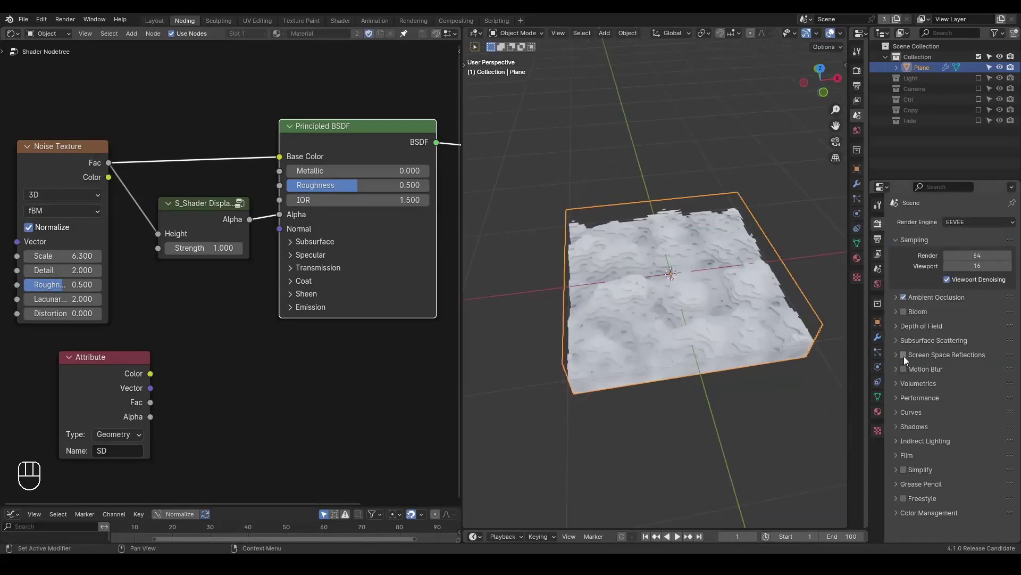
{"action": "left_click", "coordinate": [908, 361]}
- Add a Sun light and tilt it around X and Z for directional shadows
{"action": "key", "text": "shift+a"}
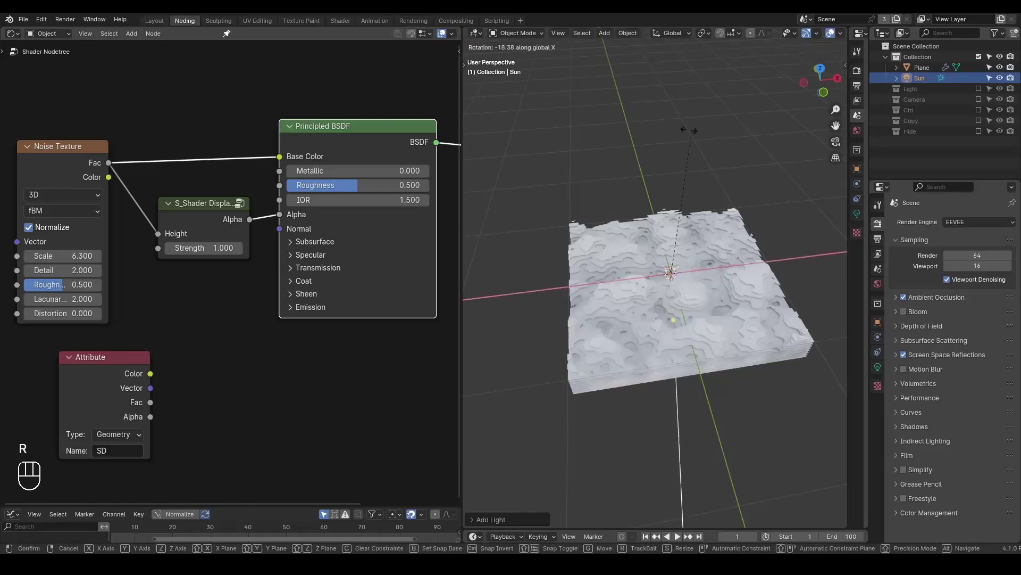
{"action": "key", "text": "r"}
{"action": "middle_click", "coordinate": [679, 241]}
{"action": "key", "text": "z"}
{"action": "key", "text": "r"}
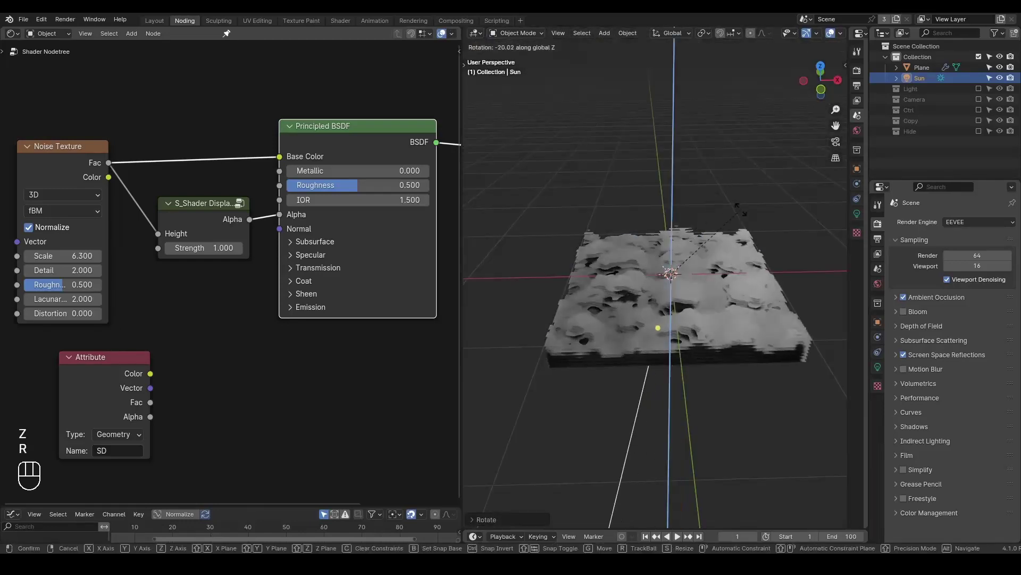
{"action": "left_click_drag", "start_coordinate": [688, 279], "coordinate": [684, 280]}
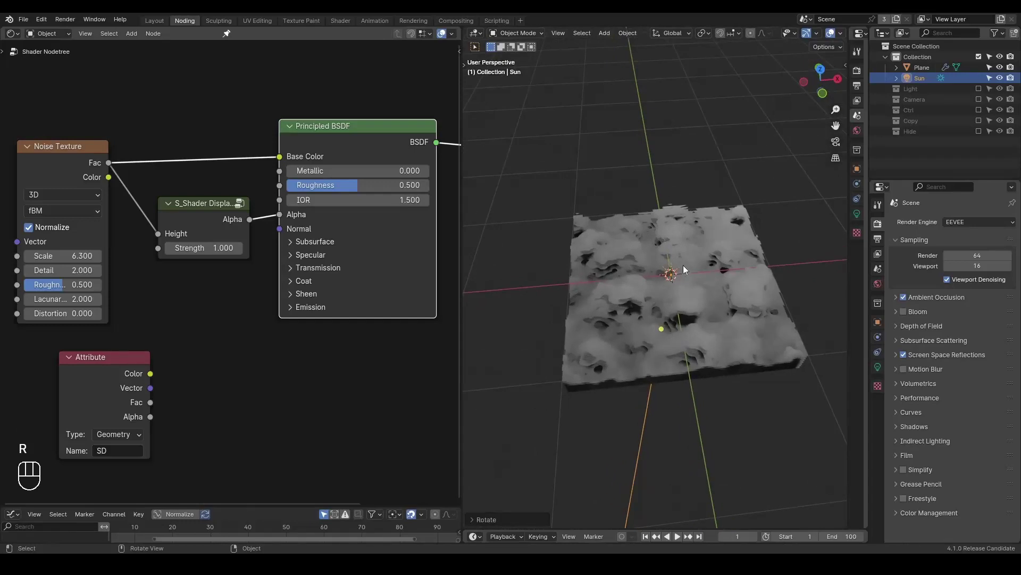
- Enable contact shadows in the Sun light's settings
{"action": "left_click", "coordinate": [882, 370]}
{"action": "left_click", "coordinate": [899, 371]}
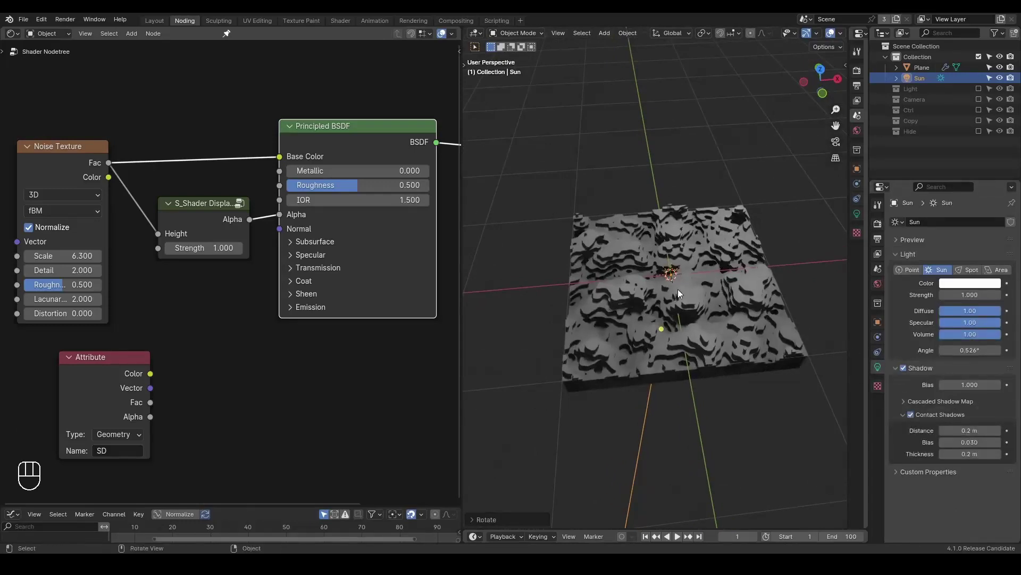
{"action": "left_click_drag", "start_coordinate": [692, 308], "coordinate": [693, 308]}
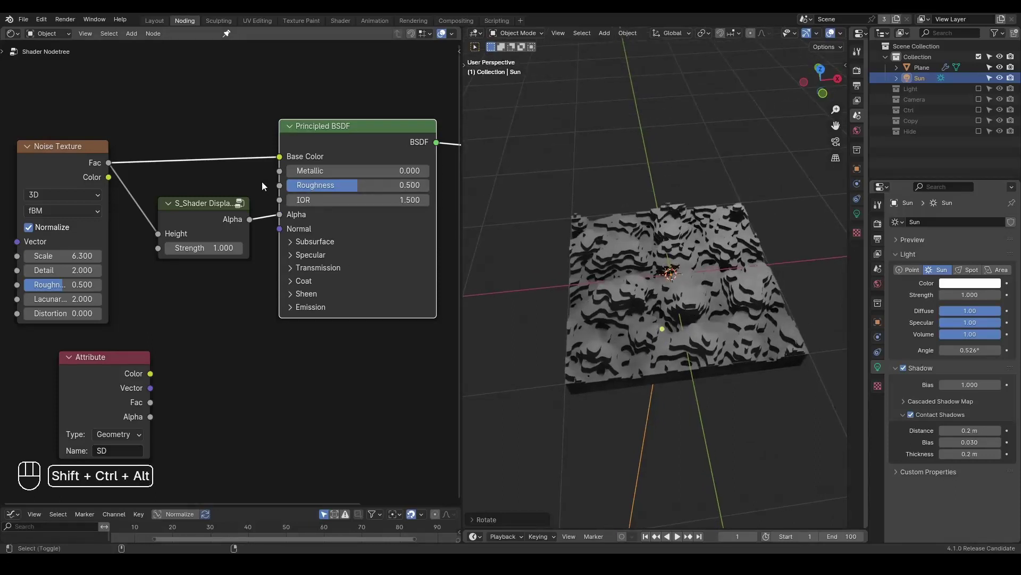
- Select the plane and raise the G_Fill Volume modifier Count to 128 layers
{"action": "key", "text": "ctrl+shift+alt+q"}
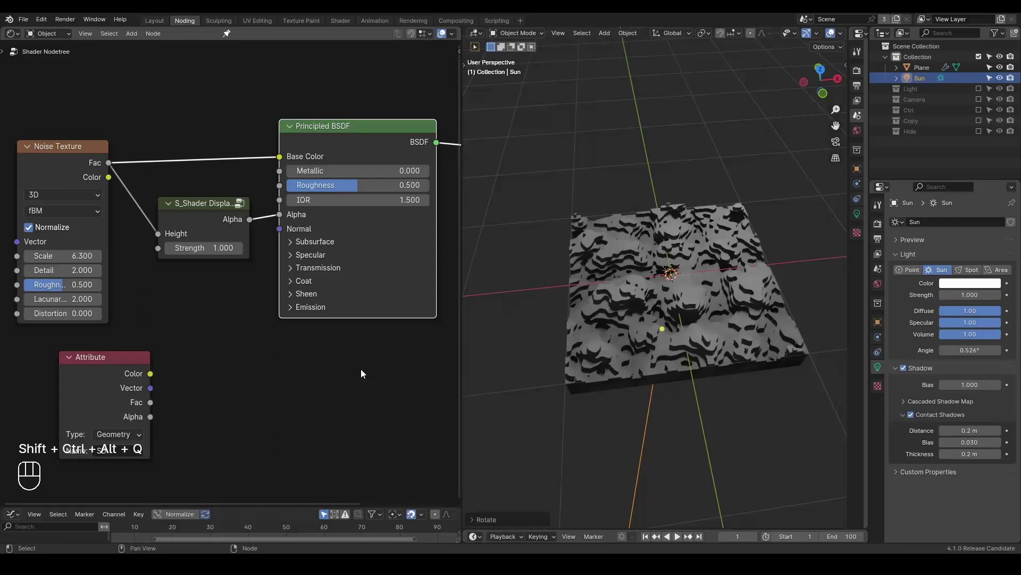
{"action": "left_click", "coordinate": [635, 315]}
{"action": "left_click_drag", "start_coordinate": [659, 298], "coordinate": [656, 335]}
{"action": "left_click_drag", "start_coordinate": [636, 346], "coordinate": [638, 307]}
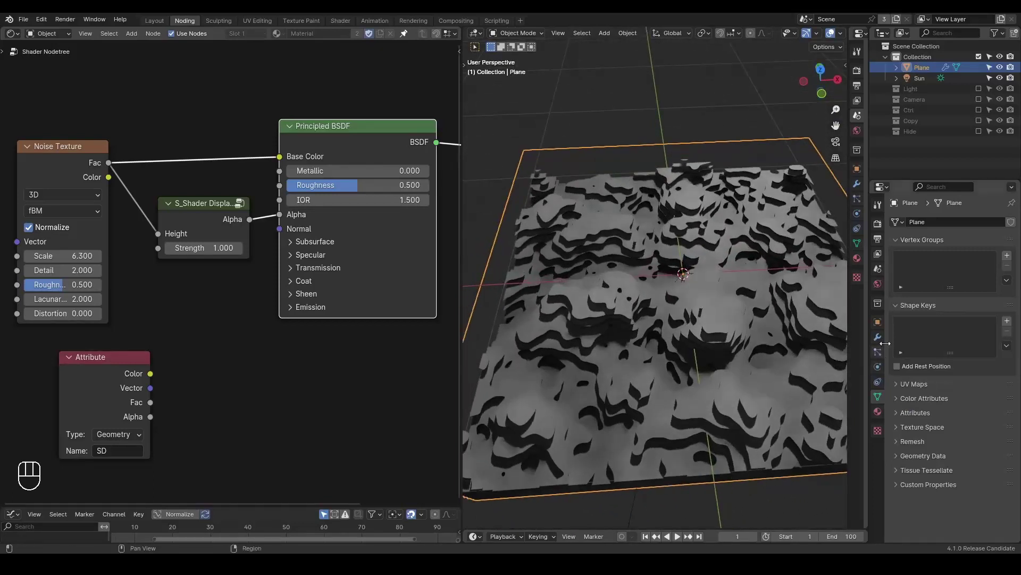
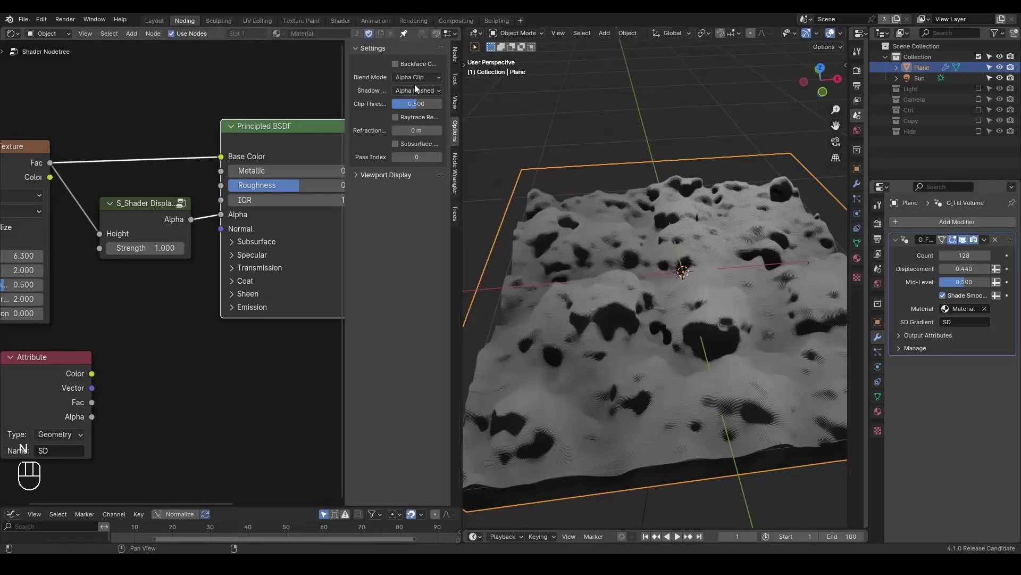
{"action": "left_click_drag", "start_coordinate": [409, 85], "coordinate": [423, 118]}
{"action": "left_click_drag", "start_coordinate": [676, 305], "coordinate": [671, 339]}
{"action": "left_click_drag", "start_coordinate": [647, 341], "coordinate": [646, 326]}
- Try Alpha Blend on the material, then return to Alpha Clip at 0.5 threshold
{"action": "left_click_drag", "start_coordinate": [418, 81], "coordinate": [427, 129]}
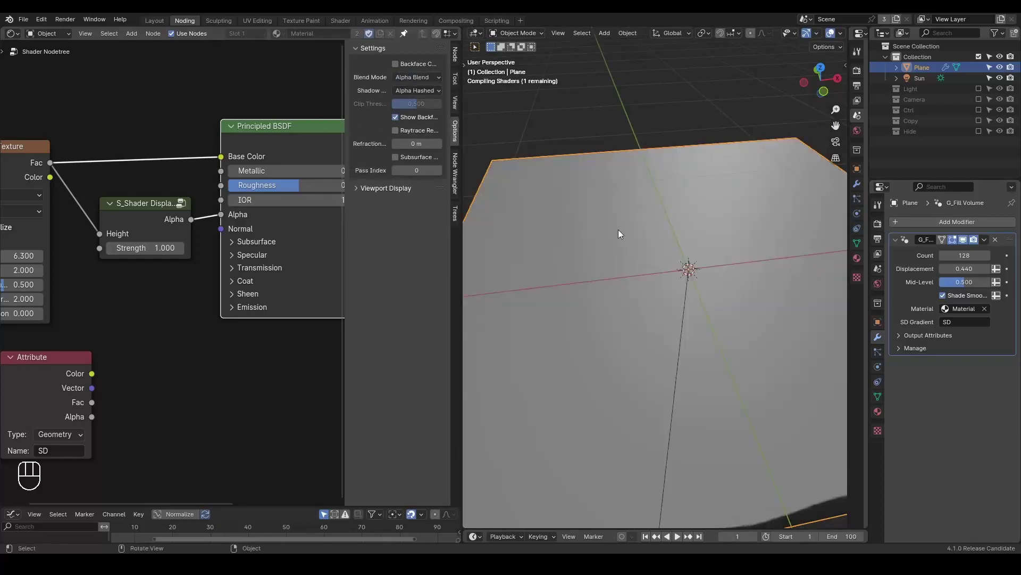
{"action": "left_click_drag", "start_coordinate": [636, 279], "coordinate": [628, 262]}
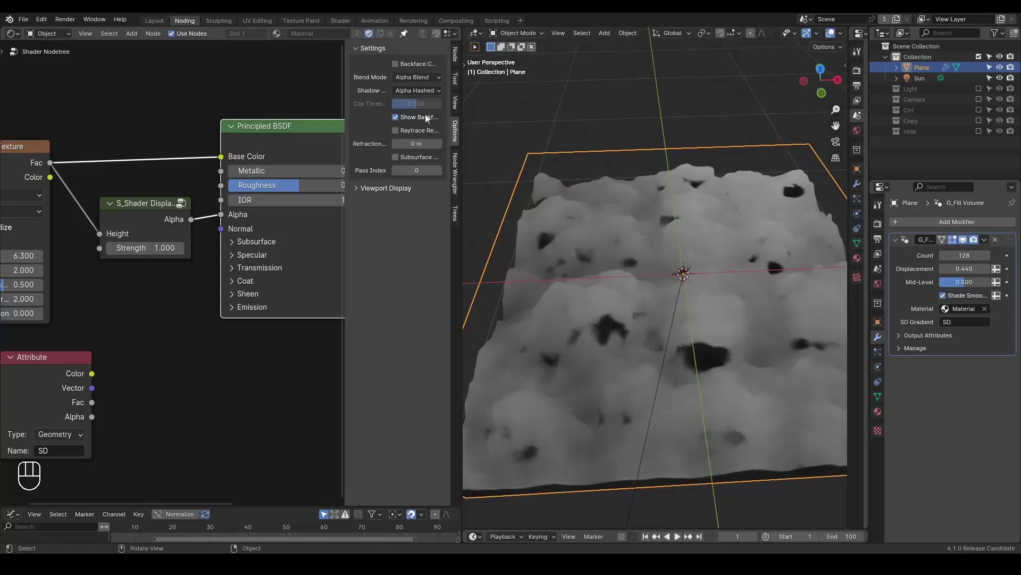
{"action": "left_click_drag", "start_coordinate": [417, 82], "coordinate": [426, 106]}
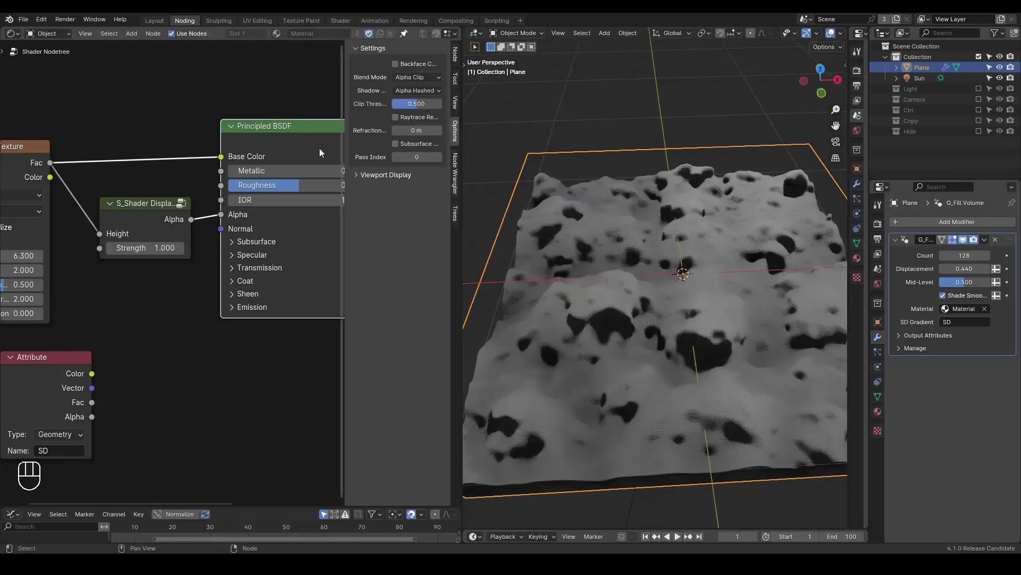
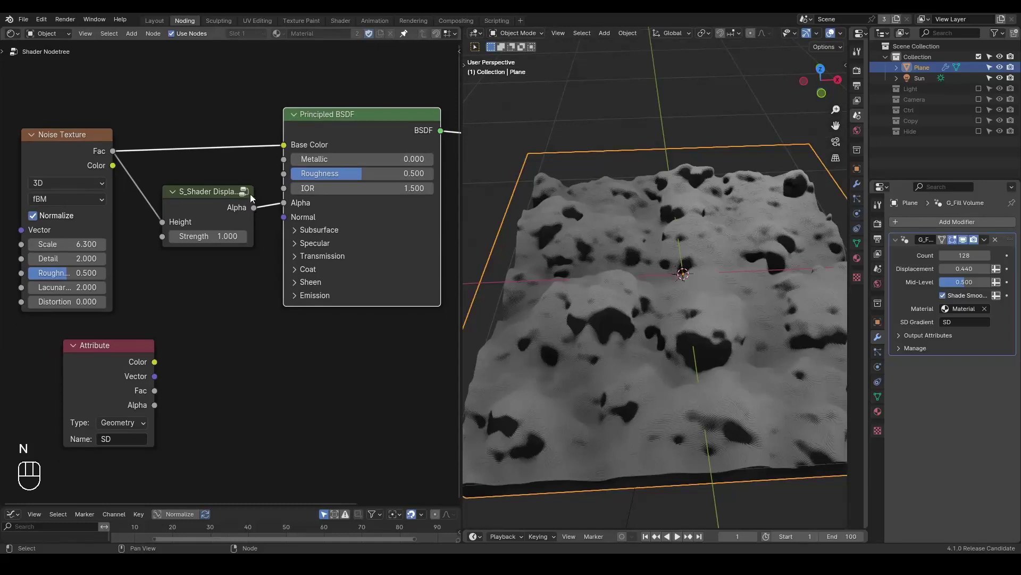
- Recentre the node editor and set the Noise Texture Scale to 24
{"action": "left_click", "coordinate": [126, 380]}
{"action": "key", "text": "x"}
{"action": "middle_click", "coordinate": [179, 330]}
{"action": "left_click_drag", "start_coordinate": [663, 315], "coordinate": [627, 326]}
{"action": "left_click", "coordinate": [303, 205]}
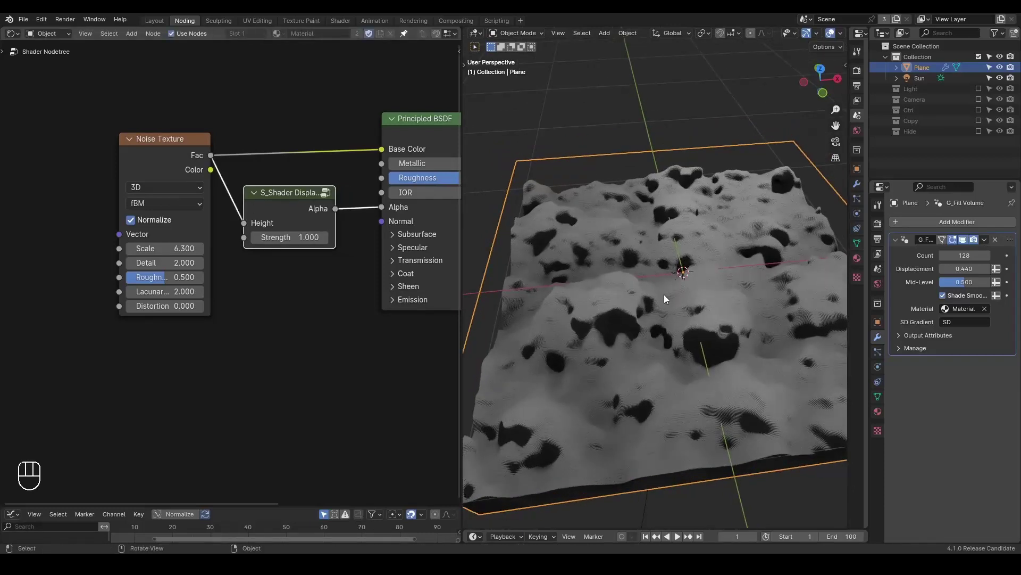
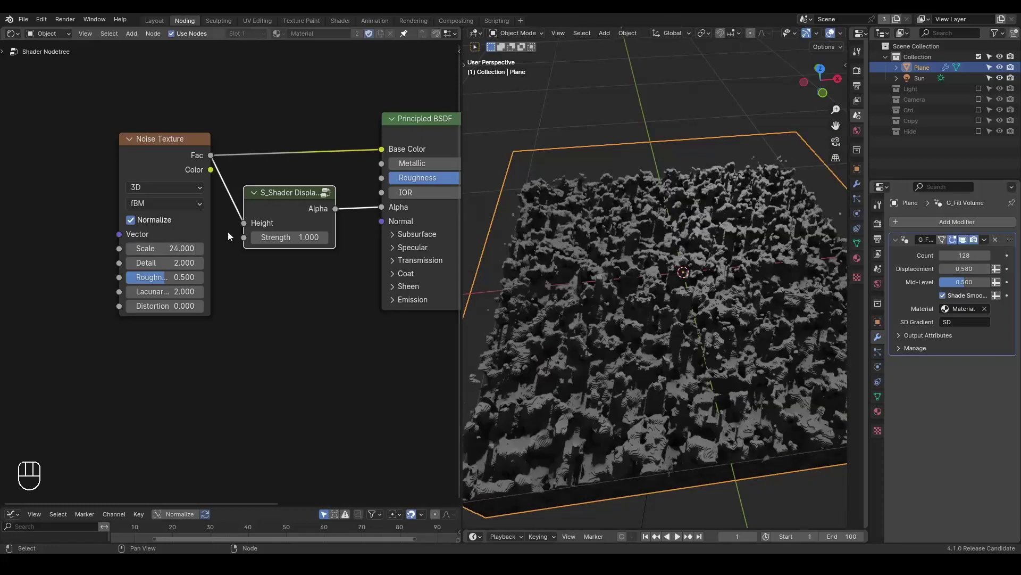
- Raise the modifier Displacement step by step to 0.58, producing dense finely broken pillars
{"action": "left_click_drag", "start_coordinate": [602, 242], "coordinate": [602, 264]}
{"action": "key", "text": "d"}
{"action": "left_click", "coordinate": [557, 191]}
{"action": "key", "text": "d"}
{"action": "left_click", "coordinate": [580, 186]}
{"action": "key", "text": "d"}
{"action": "left_click", "coordinate": [584, 187]}
{"action": "key", "text": "d"}
{"action": "left_click", "coordinate": [597, 179]}
{"action": "key", "text": "d"}
{"action": "key", "text": "d"}
{"action": "left_click", "coordinate": [604, 180]}
{"action": "key", "text": "d"}
{"action": "key", "text": "d"}
{"action": "left_click", "coordinate": [624, 176]}
{"action": "key", "text": "d"}
{"action": "key", "text": "d"}
{"action": "key", "text": "d"}
{"action": "left_click", "coordinate": [656, 156]}
{"action": "key", "text": "d"}
- Inspect the plane's mesh in Edit Mode, then return to Object Mode
{"action": "middle_click", "coordinate": [633, 270]}
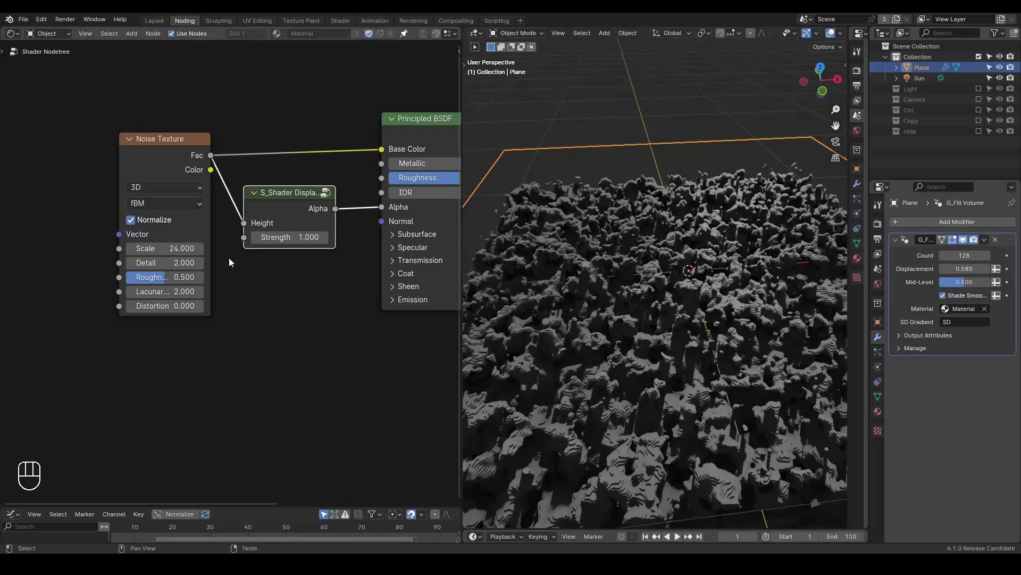
{"action": "key", "text": "Tab"}
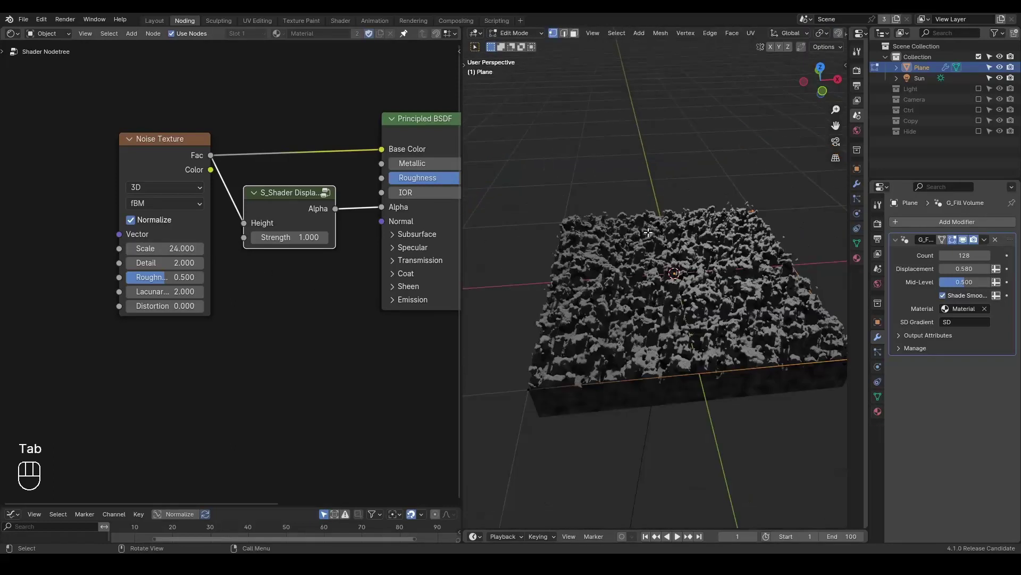
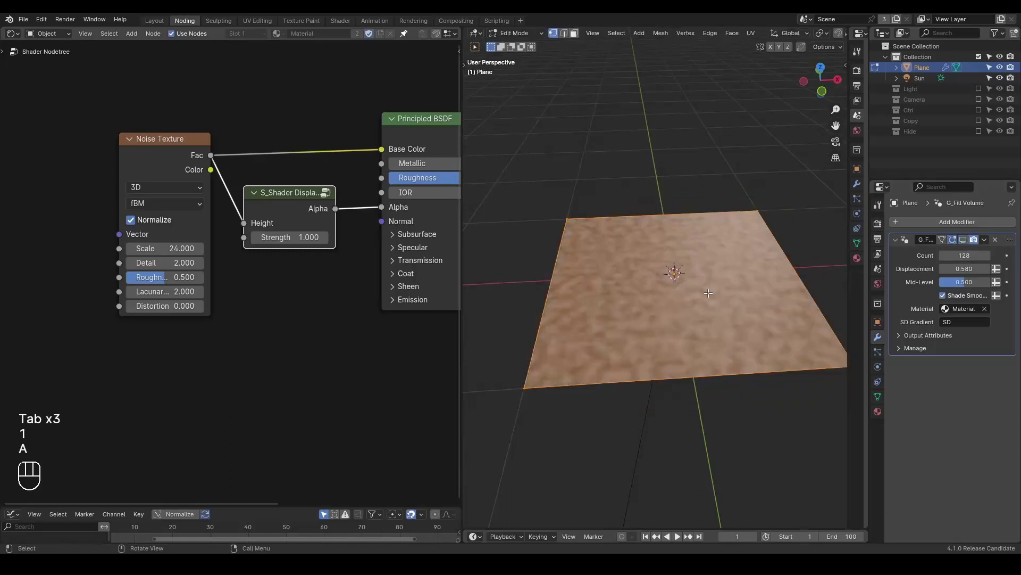
{"action": "key", "text": "Tab"}
{"action": "left_click", "coordinate": [969, 245]}
{"action": "middle_click", "coordinate": [632, 276]}
{"action": "middle_click", "coordinate": [632, 290]}
{"action": "key", "text": "ctrl+shift+alt+q"}
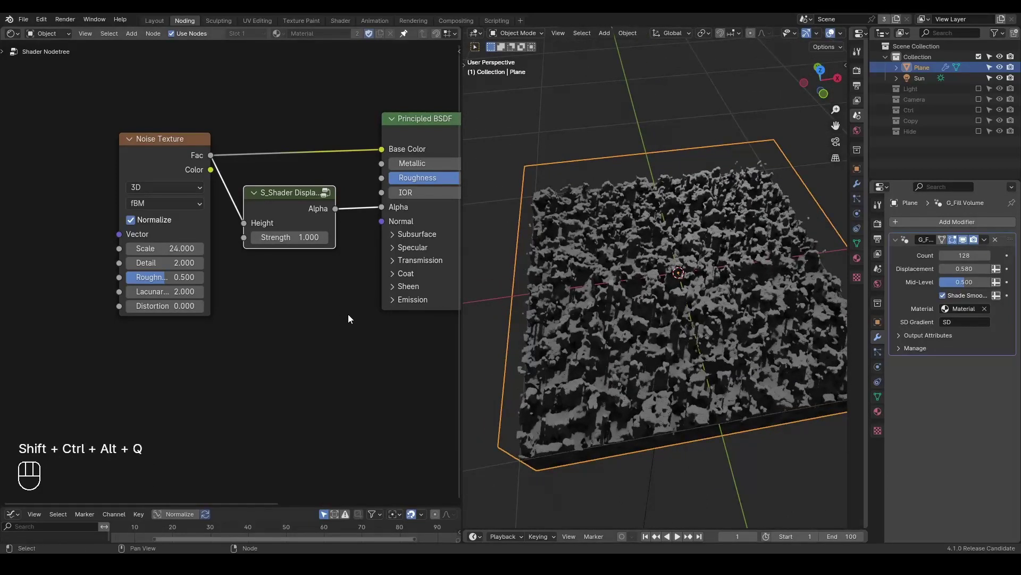
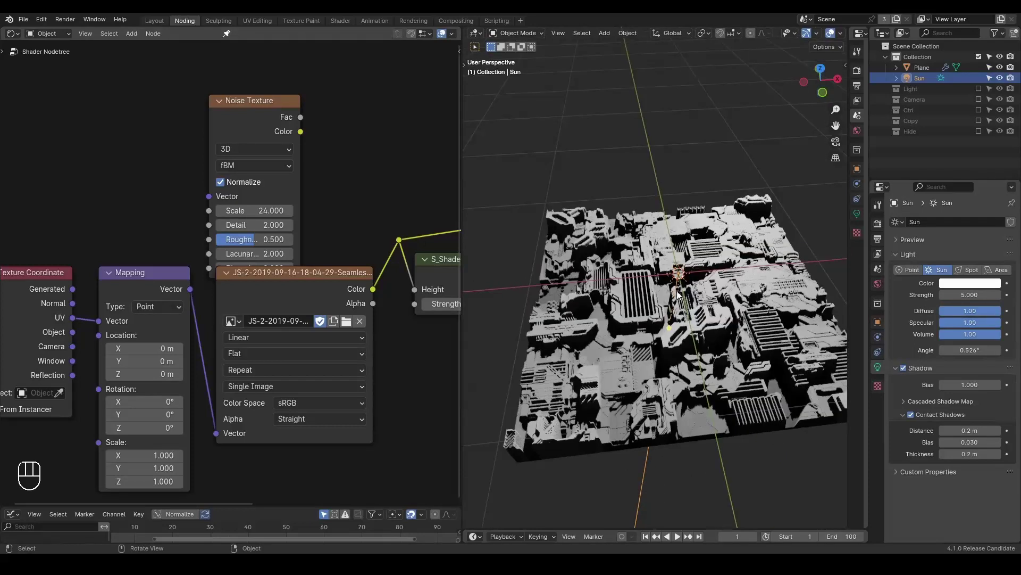
- Drive S_Shader Displacement Height from the seamless image texture via Texture Coordinate UV and Mapping, collapsing the unused Noise node
{"action": "left_click_drag", "start_coordinate": [680, 273], "coordinate": [658, 242]}
{"action": "left_click_drag", "start_coordinate": [673, 314], "coordinate": [659, 290]}
{"action": "left_click", "coordinate": [221, 108]}
{"action": "left_click_drag", "start_coordinate": [312, 213], "coordinate": [50, 314]}
{"action": "key", "text": "g"}
{"action": "left_click", "coordinate": [324, 148]}
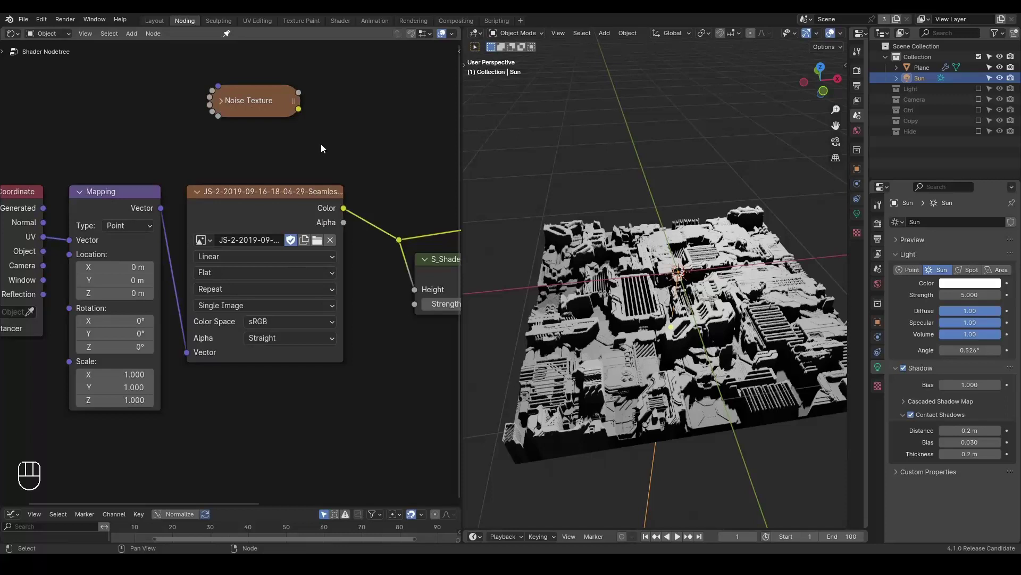
{"action": "middle_click", "coordinate": [694, 337]}
{"action": "middle_click", "coordinate": [687, 319]}
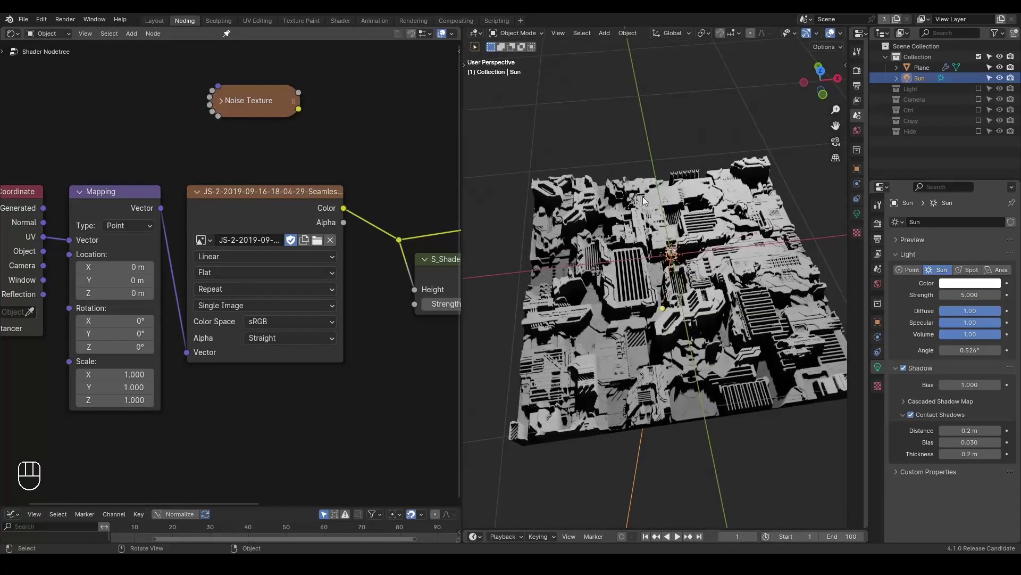
{"action": "left_click", "coordinate": [266, 204]}
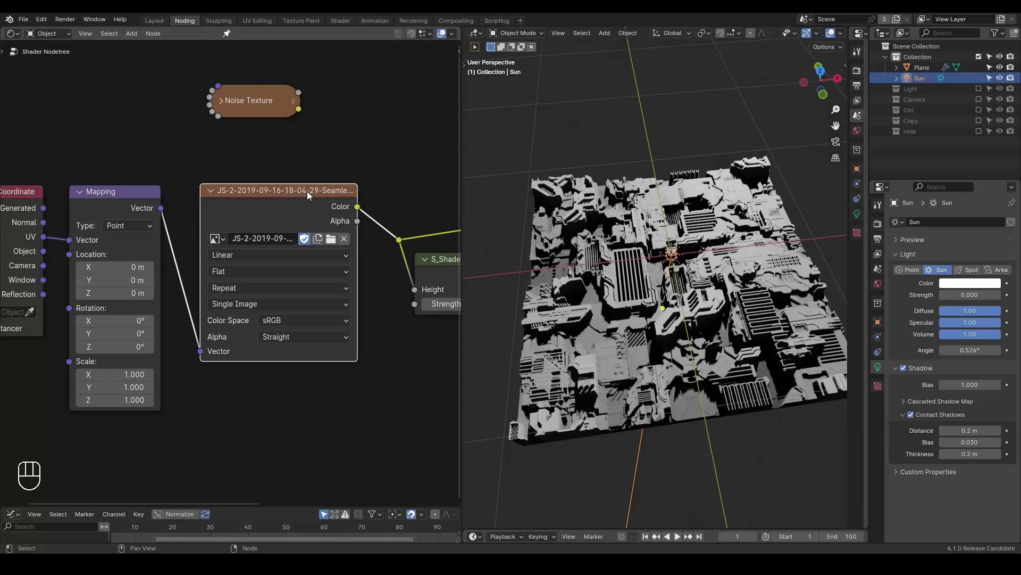
- Move in close across the panelled surface and sketch annotation notes along the ledge edges
{"action": "left_click_drag", "start_coordinate": [614, 241], "coordinate": [614, 221]}
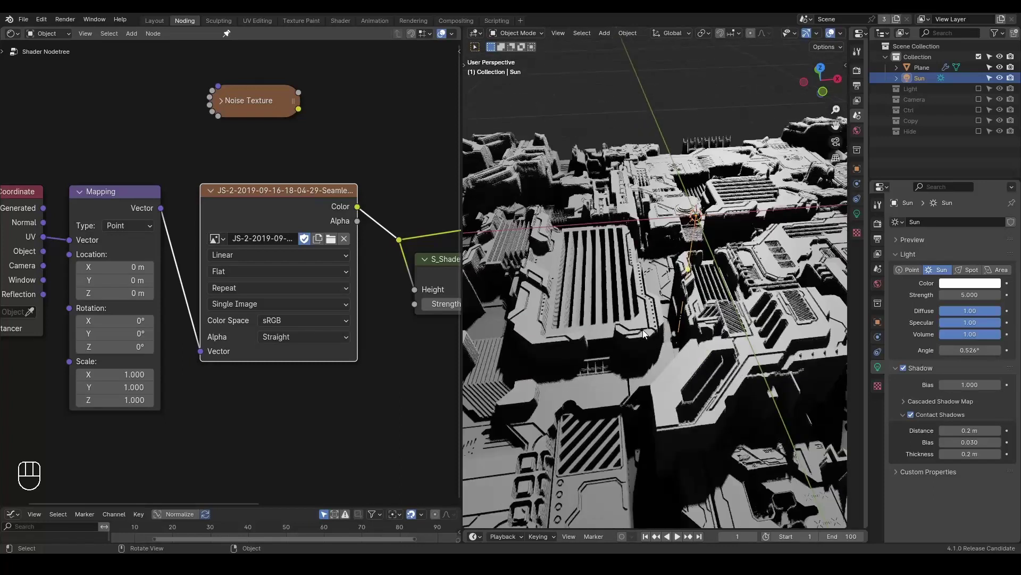
{"action": "left_click_drag", "start_coordinate": [643, 321], "coordinate": [638, 309]}
{"action": "left_click", "coordinate": [638, 308]}
{"action": "right_click", "coordinate": [638, 308]}
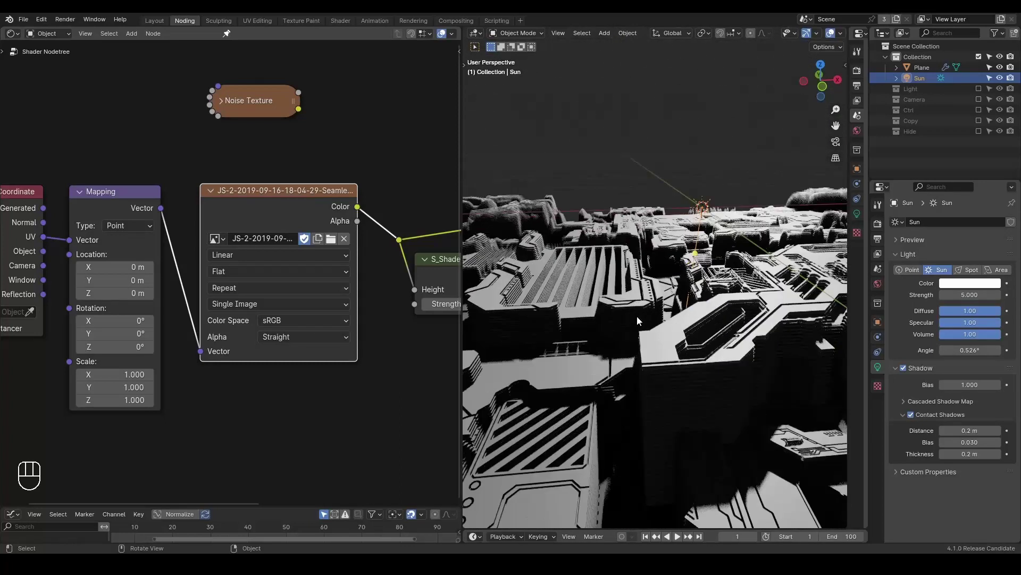
{"action": "key", "text": "d"}
{"action": "left_click_drag", "start_coordinate": [640, 335], "coordinate": [737, 379]}
{"action": "key", "text": "d"}
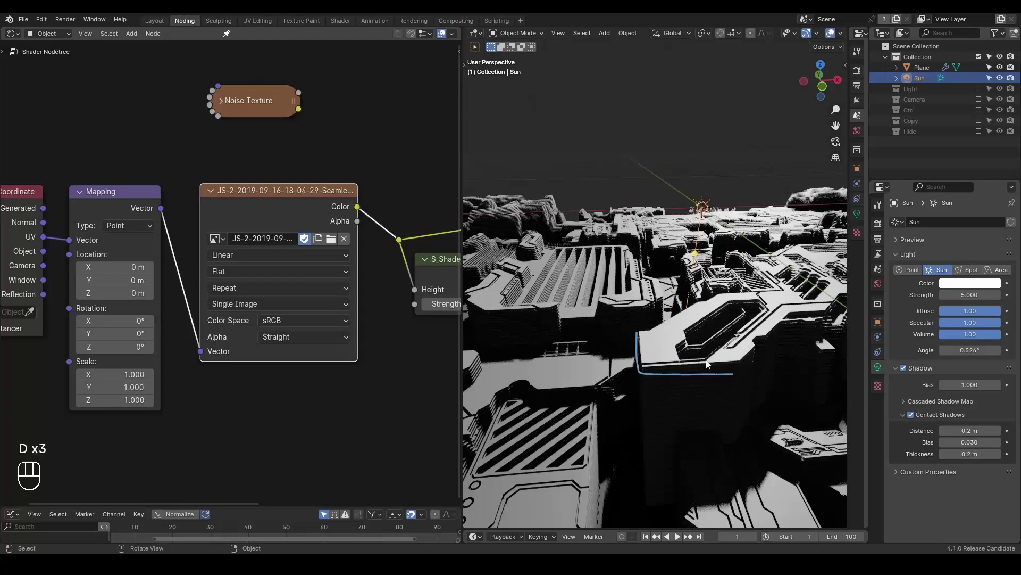
{"action": "left_click", "coordinate": [699, 361]}
{"action": "right_click", "coordinate": [699, 361]}
{"action": "left_click_drag", "start_coordinate": [699, 361], "coordinate": [703, 364]}
{"action": "left_click", "coordinate": [703, 365]}
{"action": "middle_click", "coordinate": [703, 364]}
{"action": "right_click", "coordinate": [703, 364]}
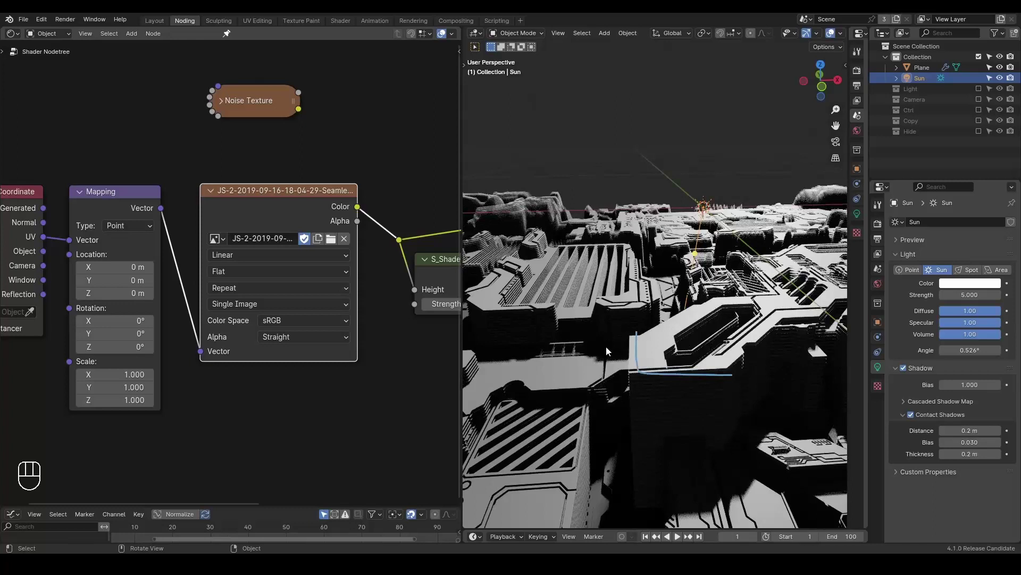
{"action": "key", "text": "d"}
{"action": "left_click", "coordinate": [624, 322]}
{"action": "key", "text": "d"}
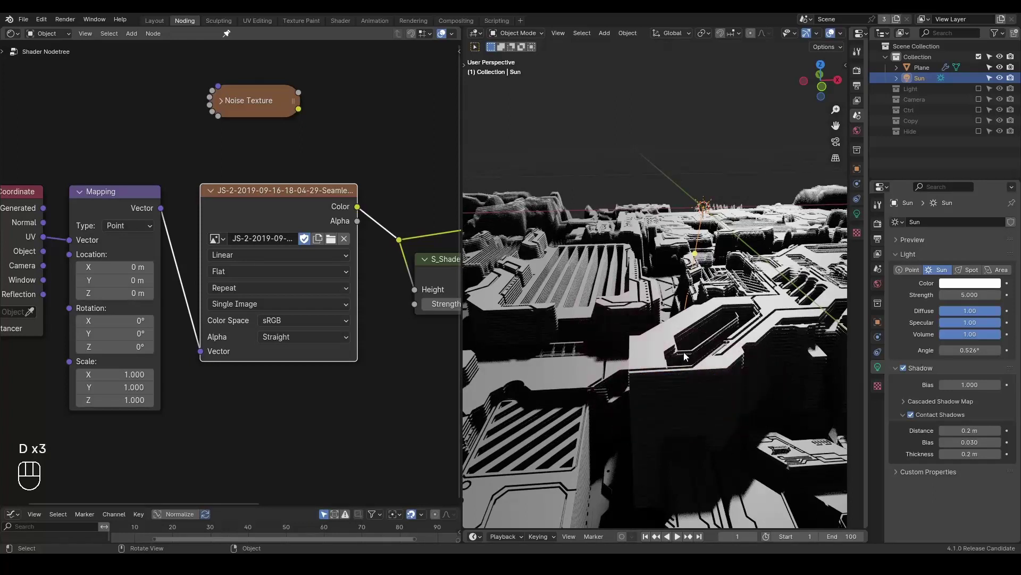
{"action": "key", "text": "d"}
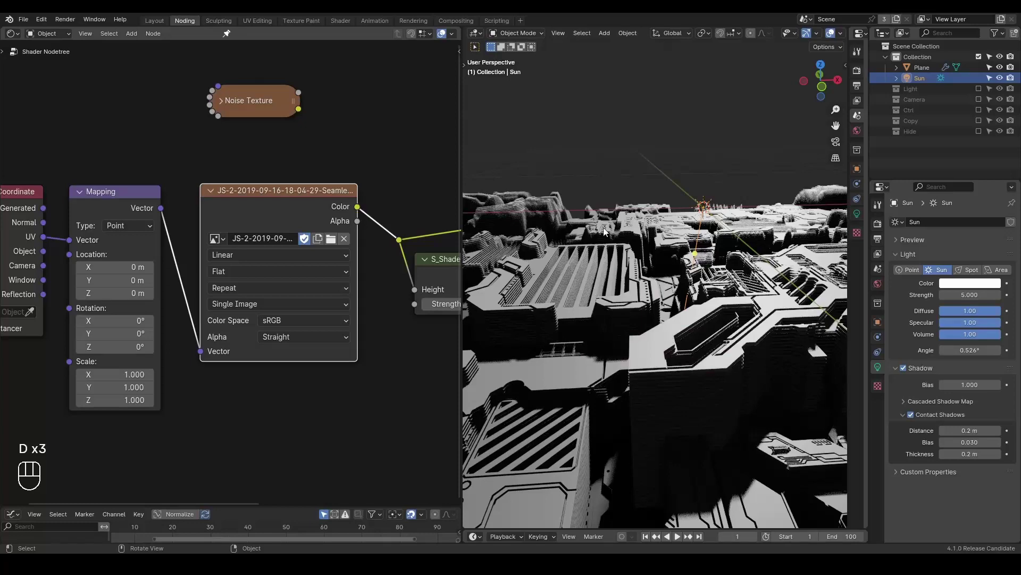
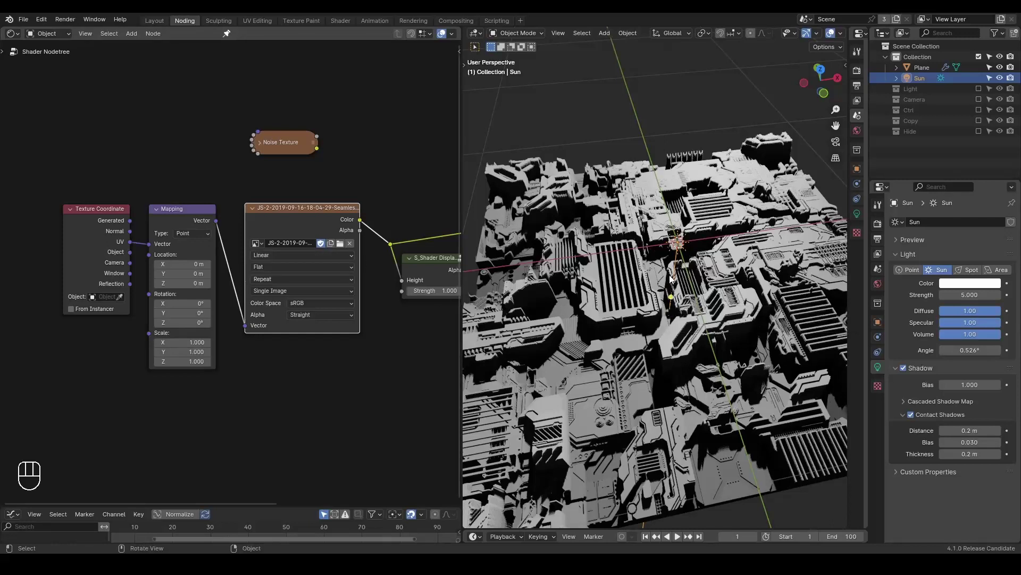
- Collapse the Mapping and image texture nodes and shift the node tree left
{"action": "key", "text": "ctrl+shift+alt+w"}
{"action": "key", "text": "ctrl+shift+alt+q"}
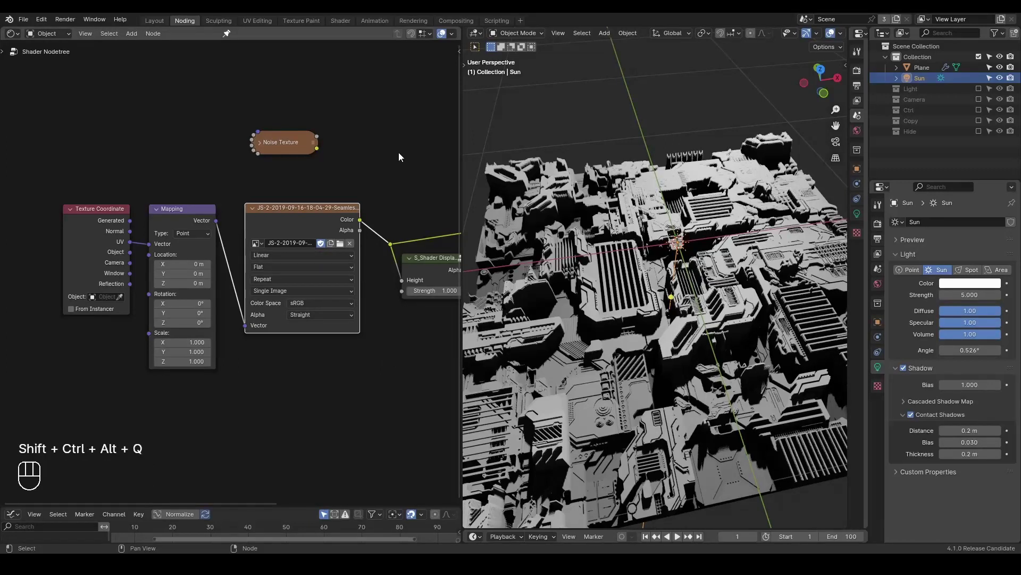
{"action": "left_click_drag", "start_coordinate": [363, 180], "coordinate": [66, 301]}
{"action": "key", "text": "g"}
{"action": "left_click", "coordinate": [215, 194]}
{"action": "middle_click", "coordinate": [220, 194]}
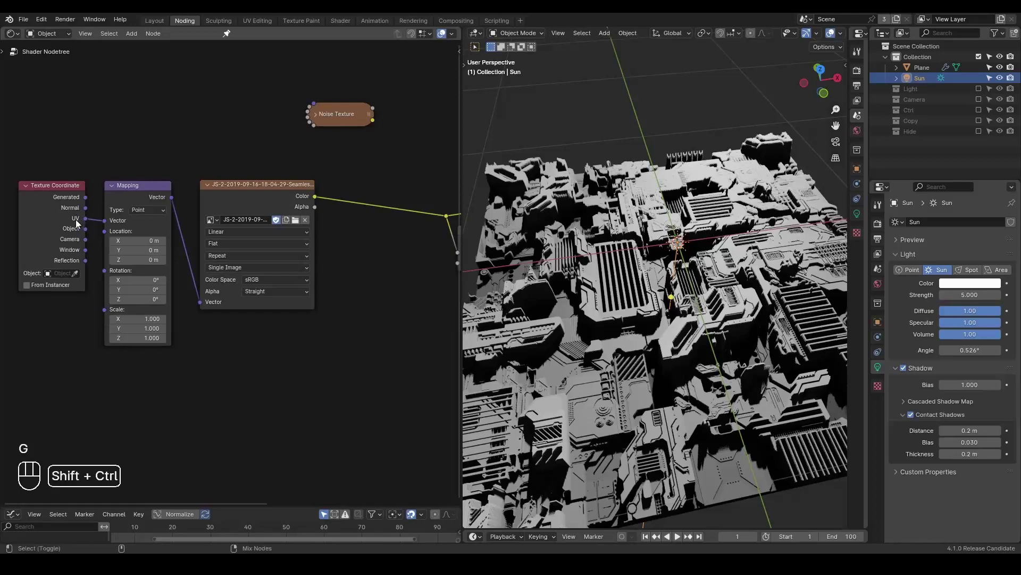
- Preview the raw UV texture coordinates as colour on the block, then add a Separate XYZ node
{"action": "left_click", "coordinate": [73, 221]}
{"action": "key", "text": "d"}
{"action": "key", "text": "d"}
{"action": "key", "text": "d"}
{"action": "left_click", "coordinate": [497, 348]}
{"action": "key", "text": "d"}
{"action": "key", "text": "d"}
{"action": "key", "text": "d"}
{"action": "left_click", "coordinate": [828, 287]}
{"action": "left_click", "coordinate": [564, 156]}
{"action": "left_click", "coordinate": [116, 191]}
{"action": "left_click", "coordinate": [210, 187]}
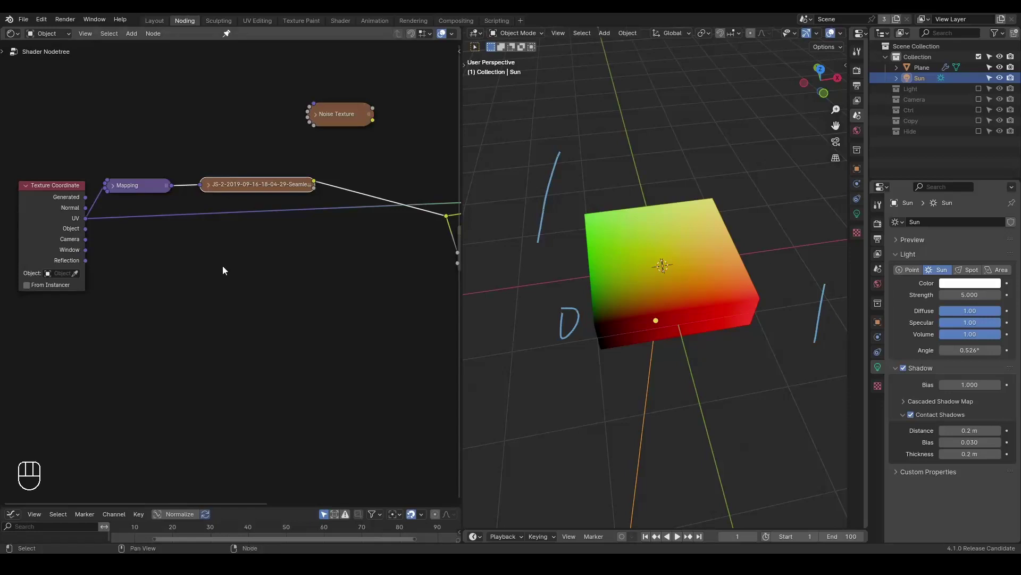
{"action": "key", "text": "ctrl+a"}
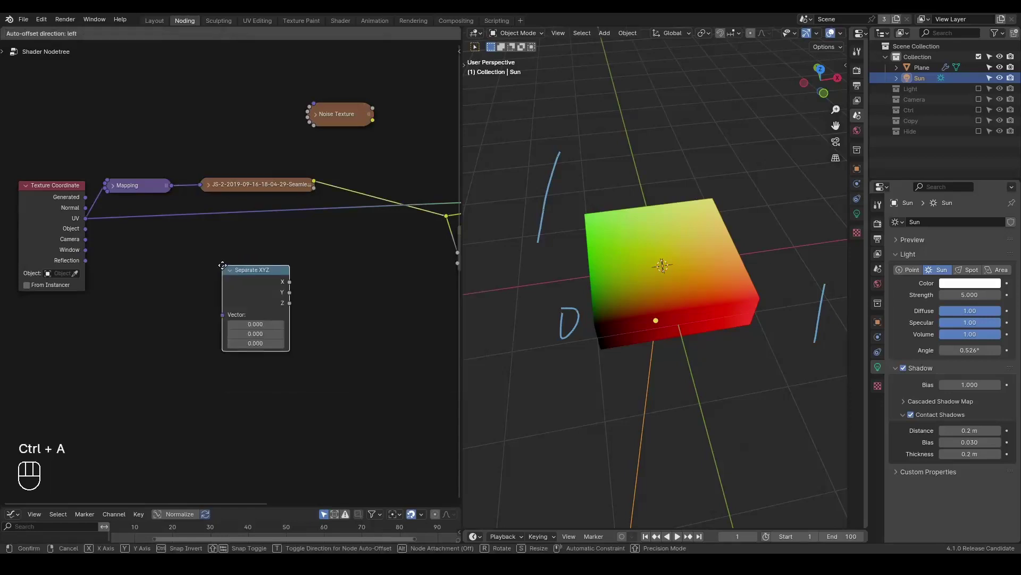
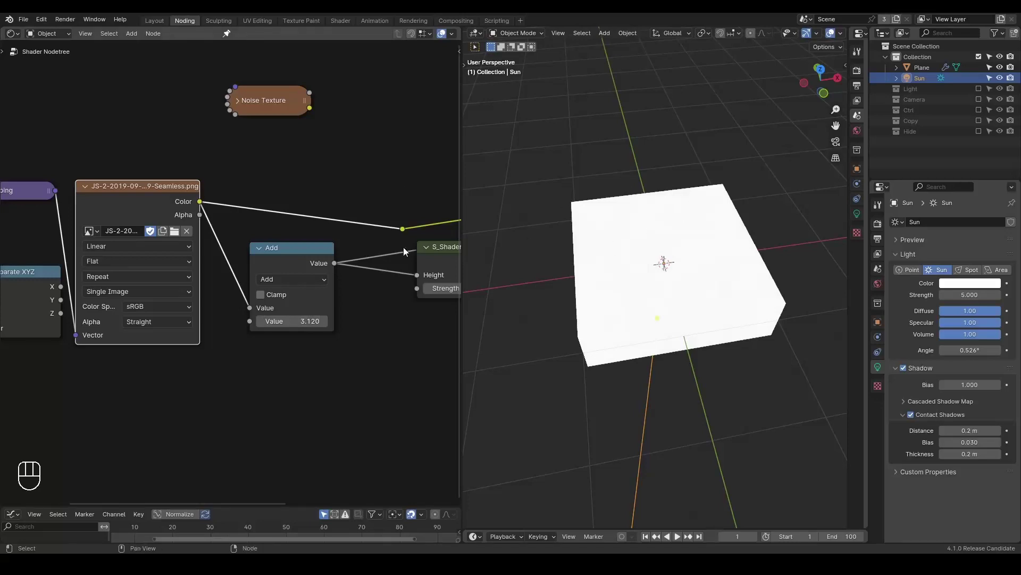
- Make the height math node Minimum and feed Separate XYZ X plus an Add offset into its second input
{"action": "left_click_drag", "start_coordinate": [298, 289], "coordinate": [387, 311]}
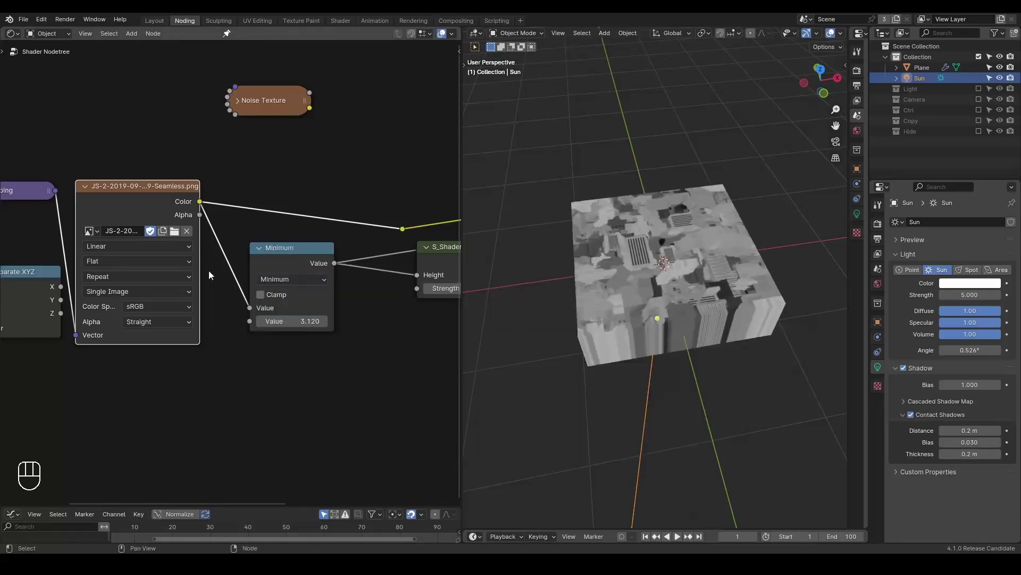
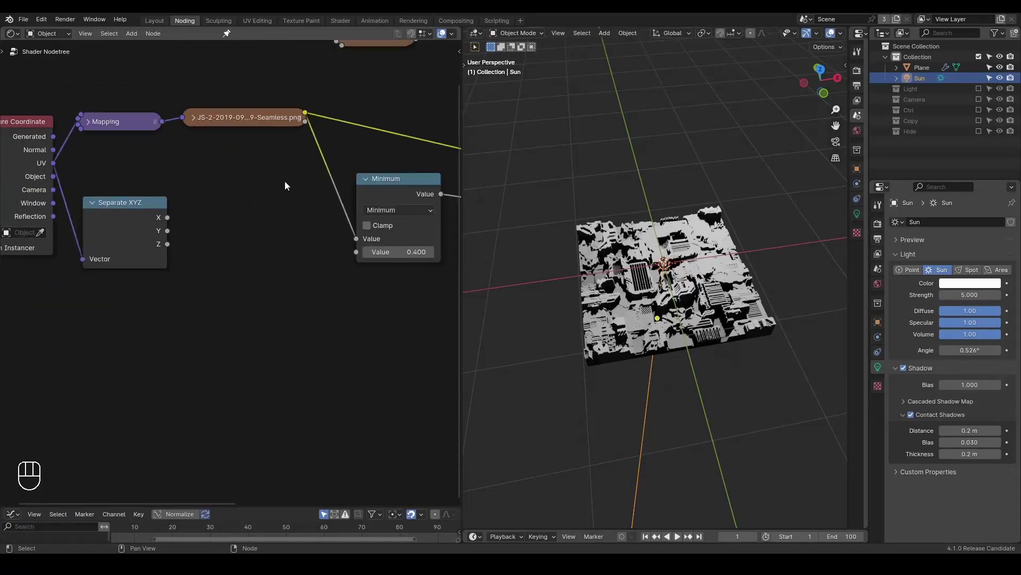
{"action": "left_click_drag", "start_coordinate": [171, 222], "coordinate": [271, 237]}
{"action": "key", "text": "d"}
{"action": "left_click_drag", "start_coordinate": [299, 254], "coordinate": [339, 279]}
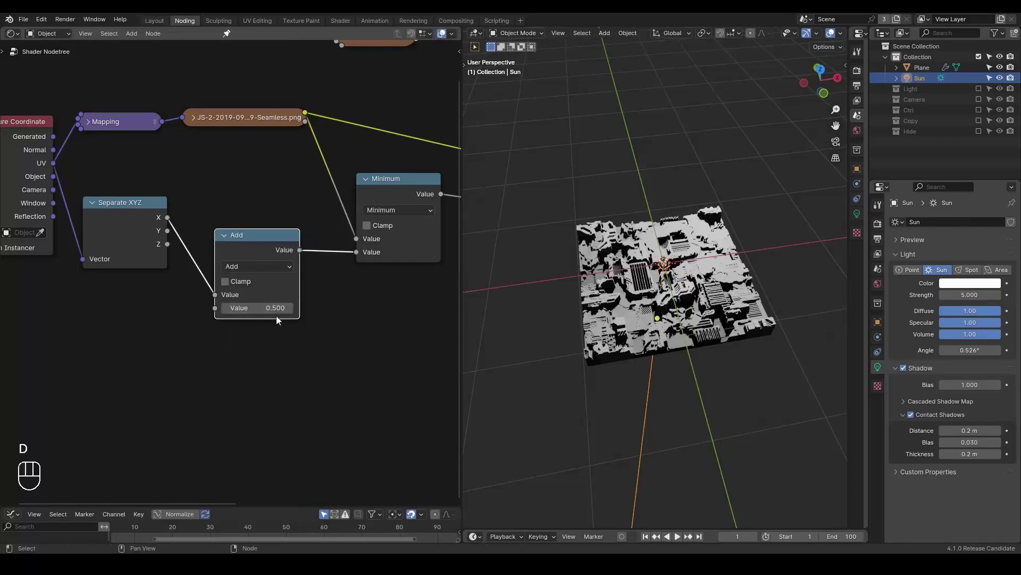
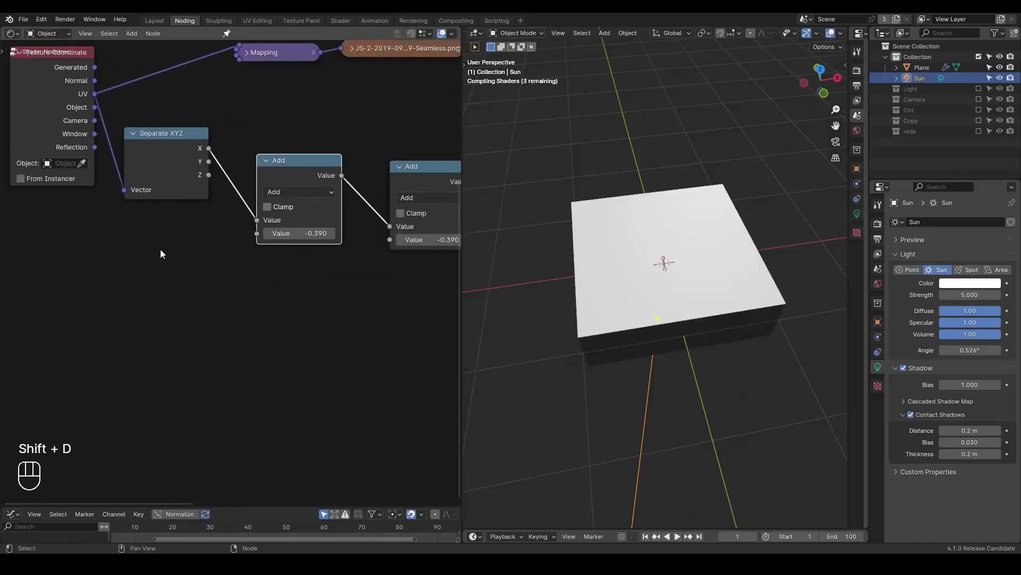
- Add a Voronoi Texture with Chebychev metric, Distance into the Add chain, offset -0.700
{"action": "key", "text": "ctrl+a"}
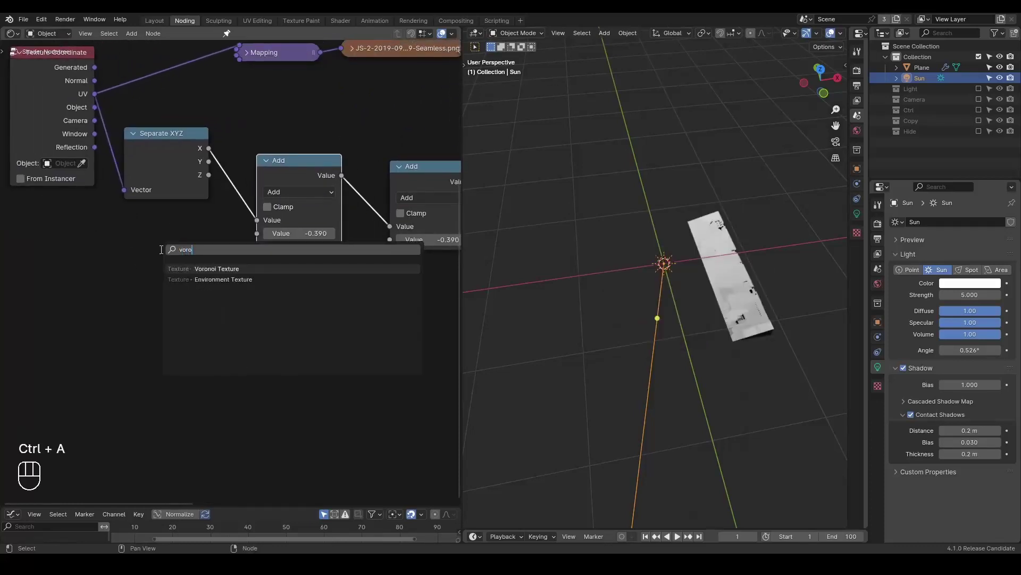
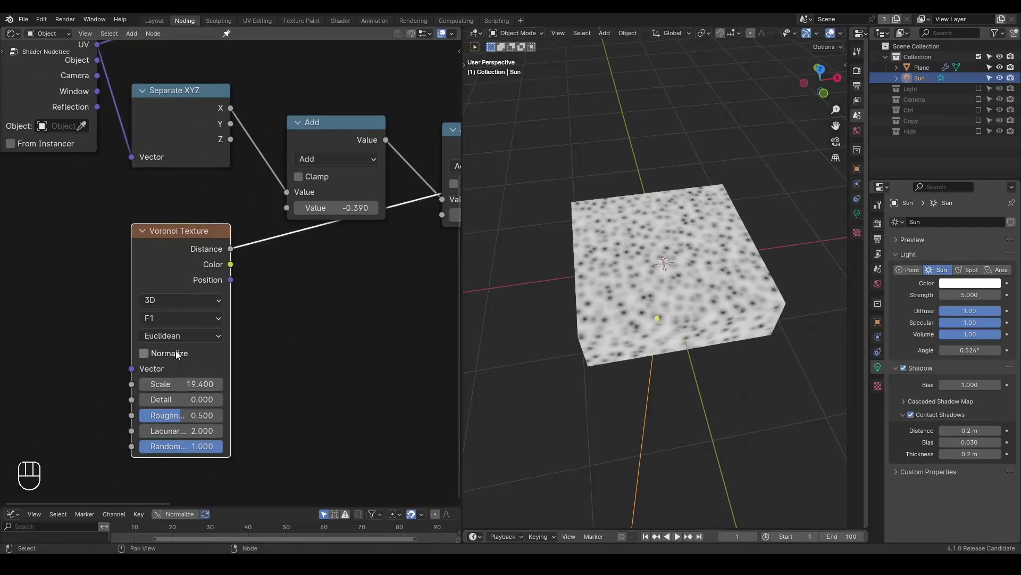
{"action": "left_click_drag", "start_coordinate": [176, 341], "coordinate": [235, 272]}
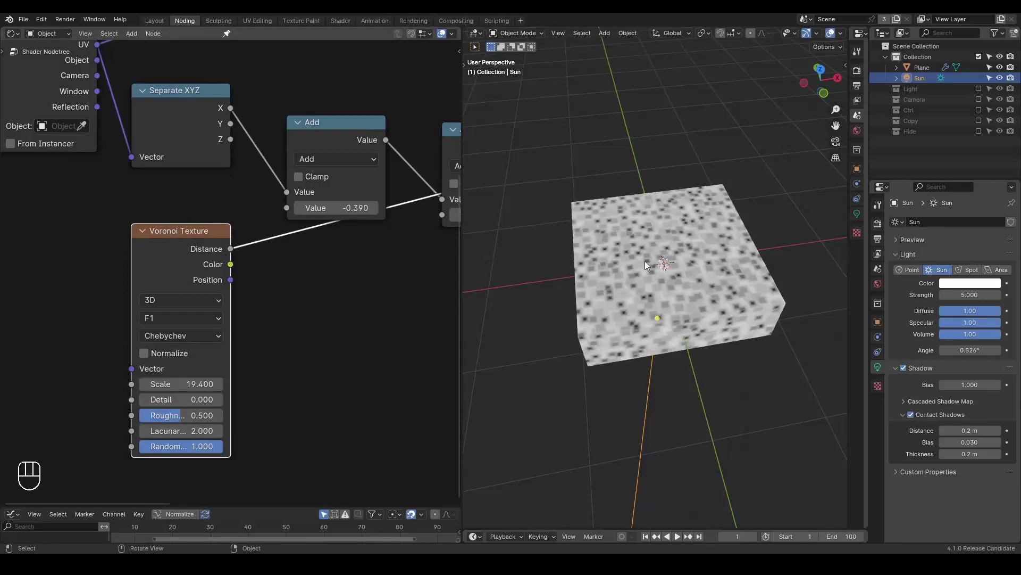
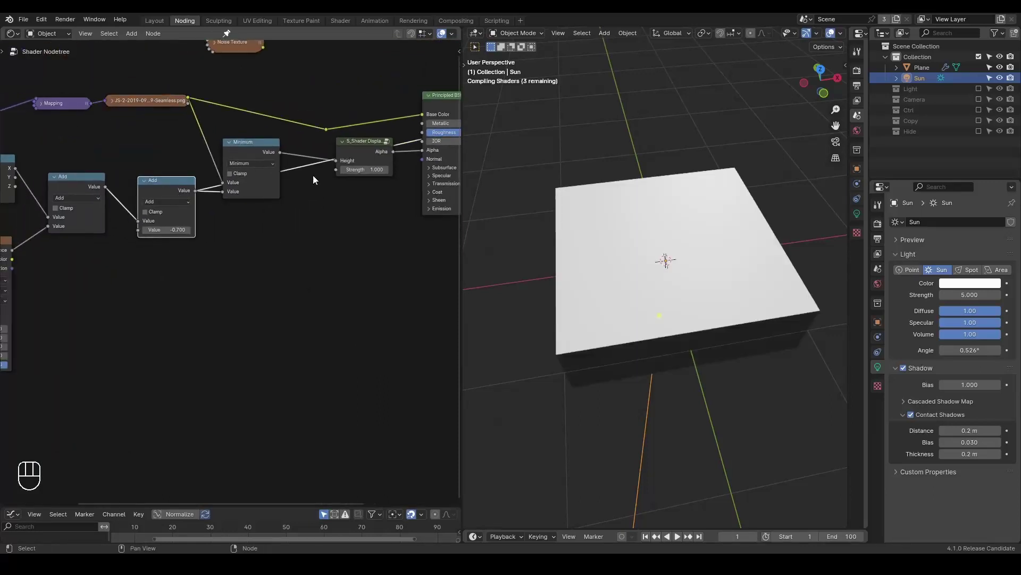
- Add a Constant Color Ramp after the Add node, tighten its stops to a thin red edge driving Emission Color
{"action": "left_click", "coordinate": [299, 166]}
{"action": "key", "text": "g"}
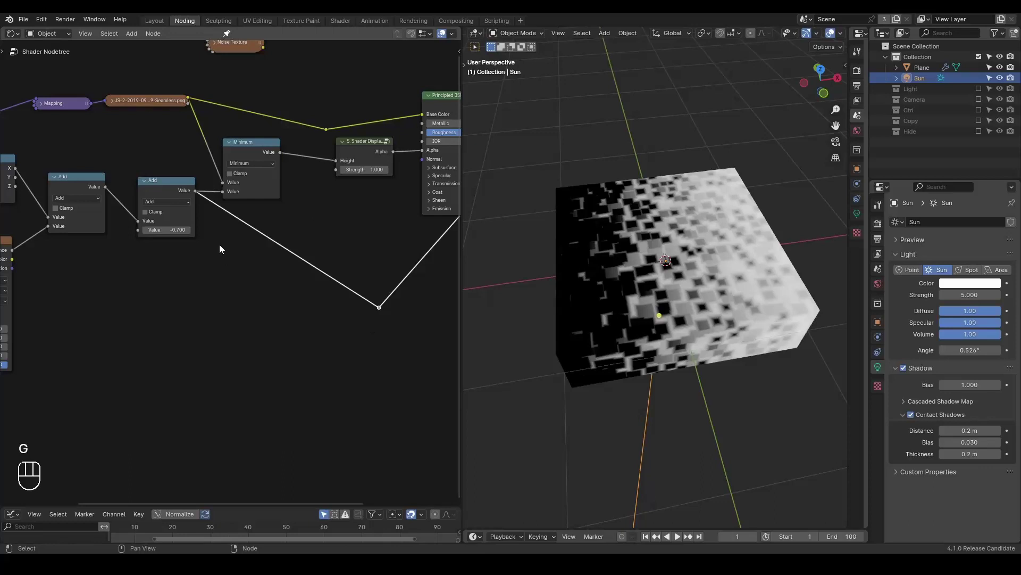
{"action": "key", "text": "ctrl+a"}
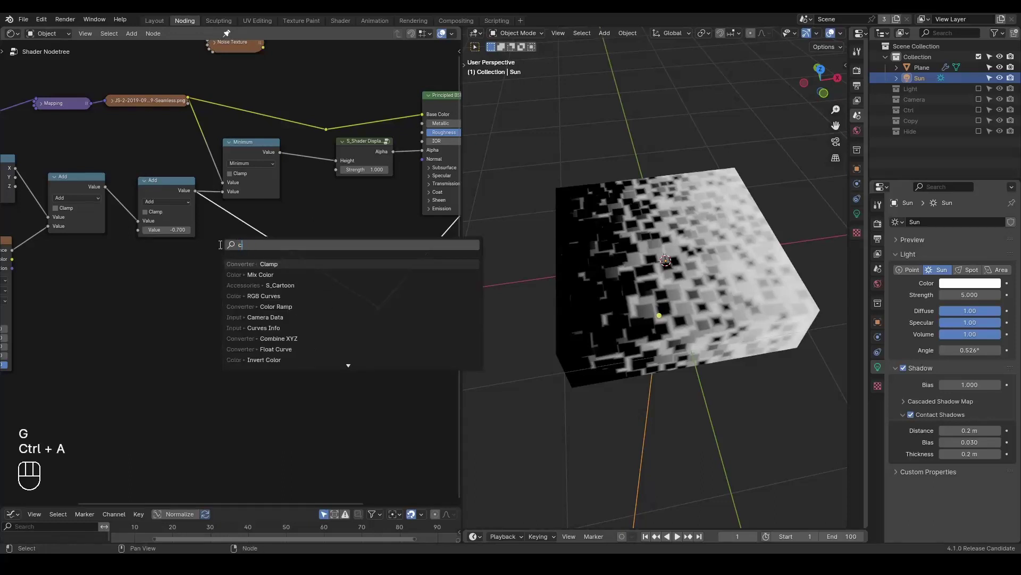
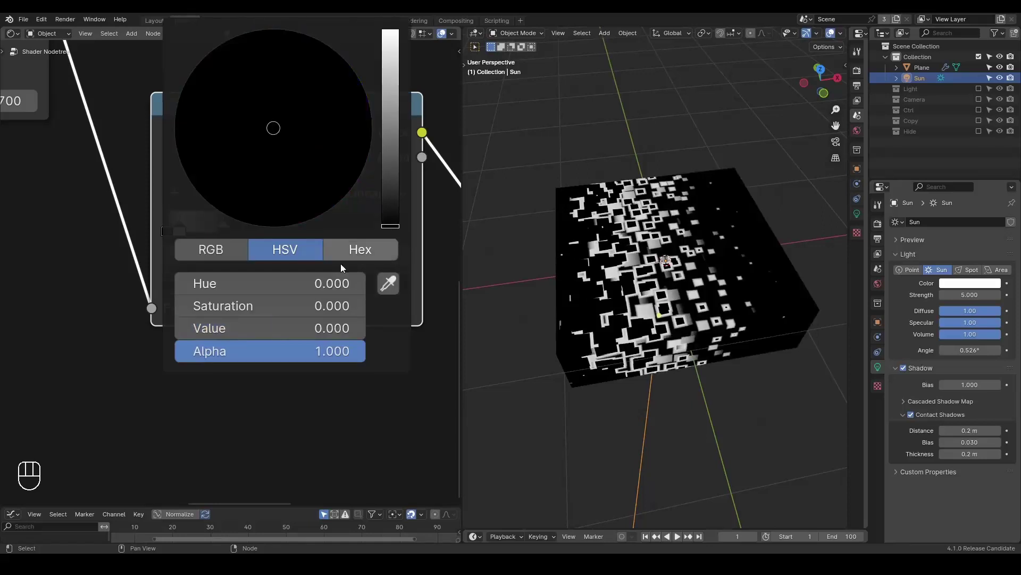
{"action": "left_click", "coordinate": [64, 266]}
{"action": "left_click_drag", "start_coordinate": [220, 228], "coordinate": [204, 232]}
{"action": "left_click_drag", "start_coordinate": [361, 194], "coordinate": [235, 165]}
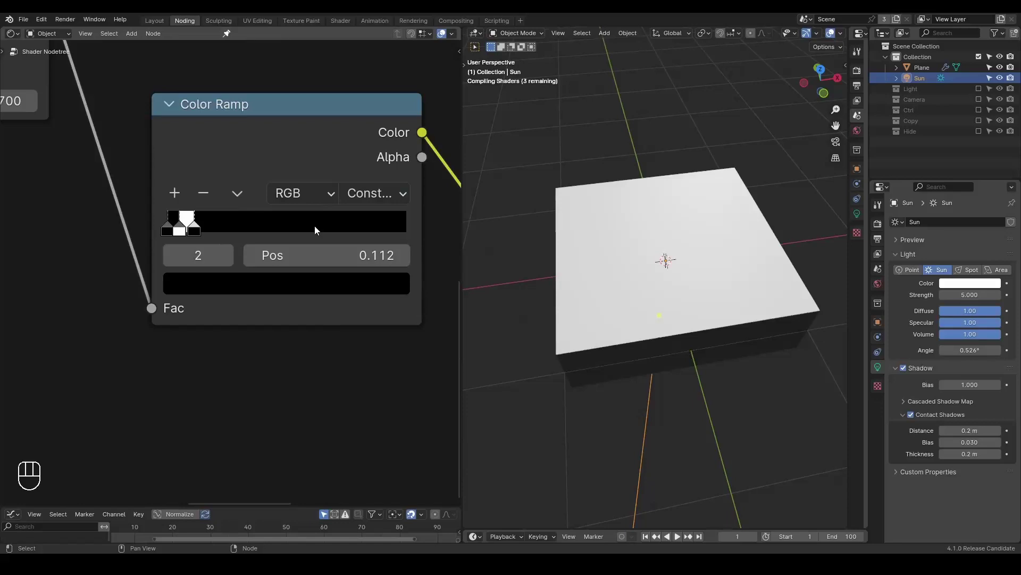
{"action": "left_click", "coordinate": [367, 201]}
{"action": "right_click", "coordinate": [367, 202]}
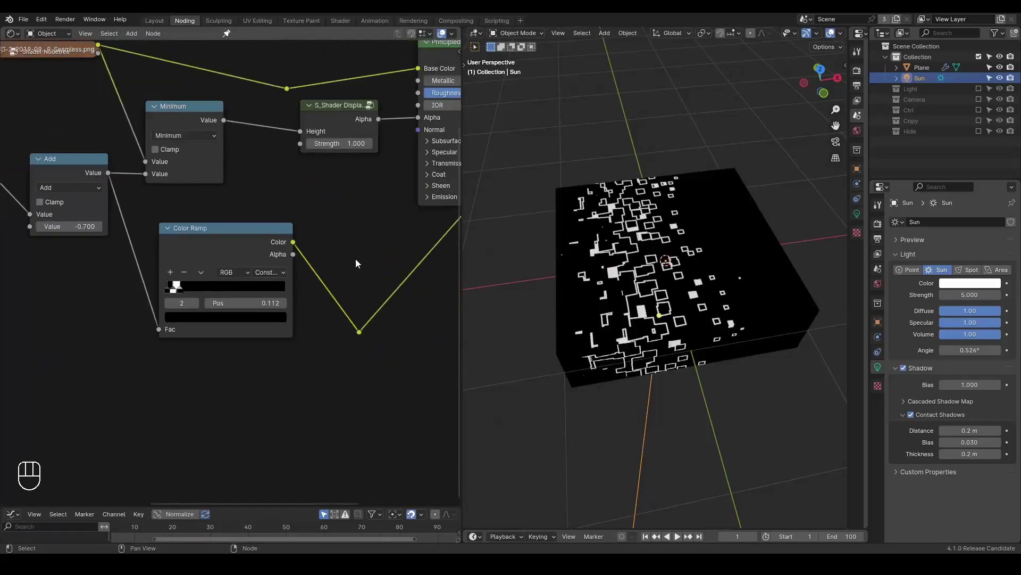
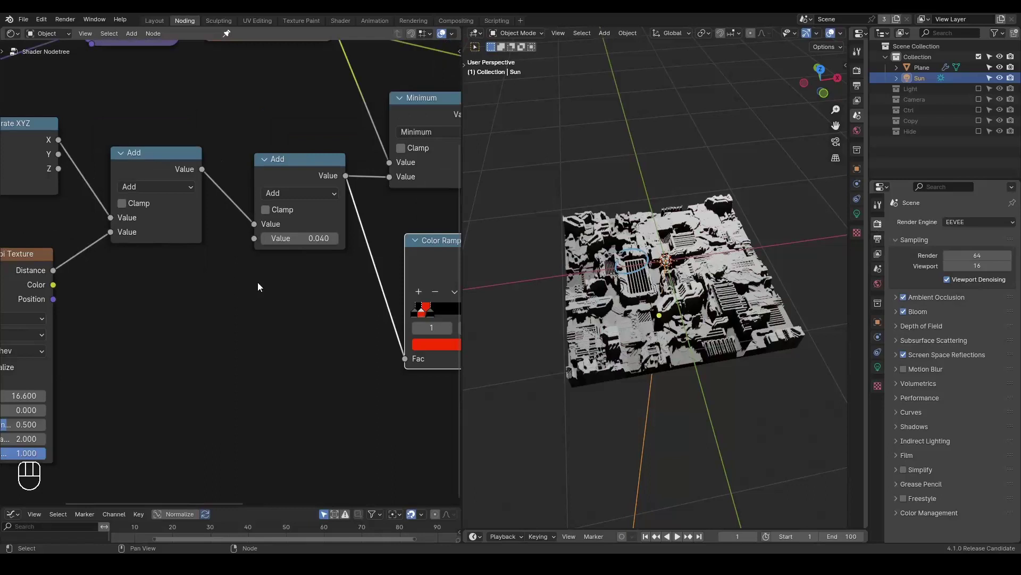
- Add Plane.001, raise it along Z above the terrain, and attach a Geometry Nodes modifier
{"action": "middle_click", "coordinate": [264, 295]}
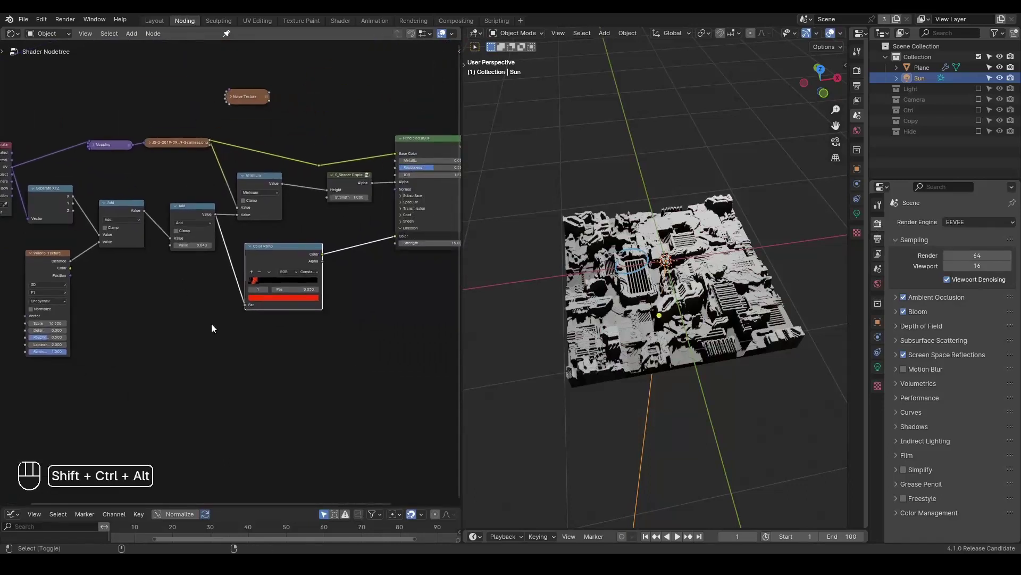
{"action": "key", "text": "ctrl+shift+alt+w"}
{"action": "key", "text": "ctrl+shift+alt+q"}
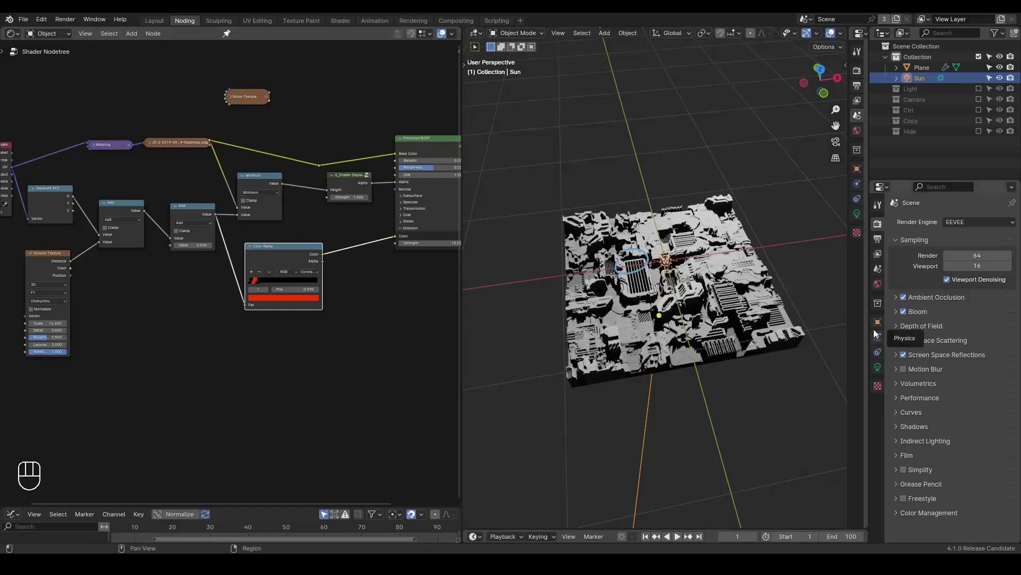
{"action": "key", "text": "shift+a"}
{"action": "key", "text": "g"}
{"action": "key", "text": "x"}
{"action": "key", "text": "shift+a"}
{"action": "key", "text": "g"}
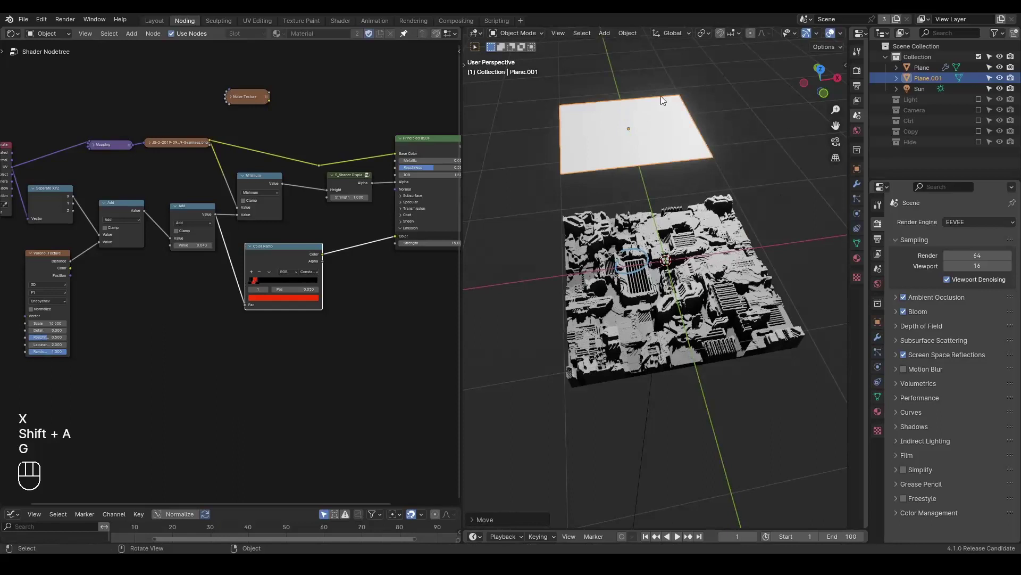
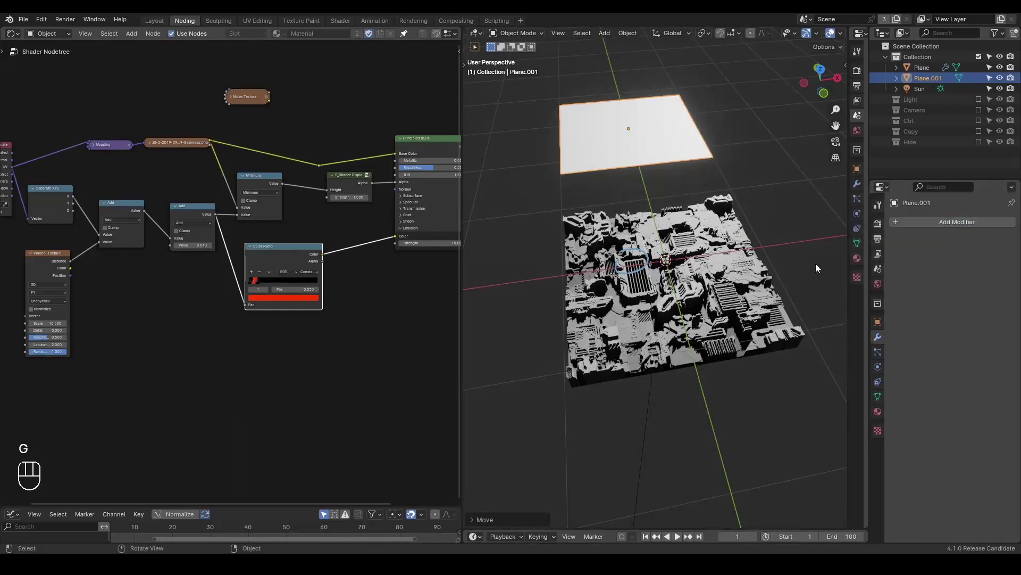
{"action": "left_click_drag", "start_coordinate": [907, 225], "coordinate": [130, 86]}
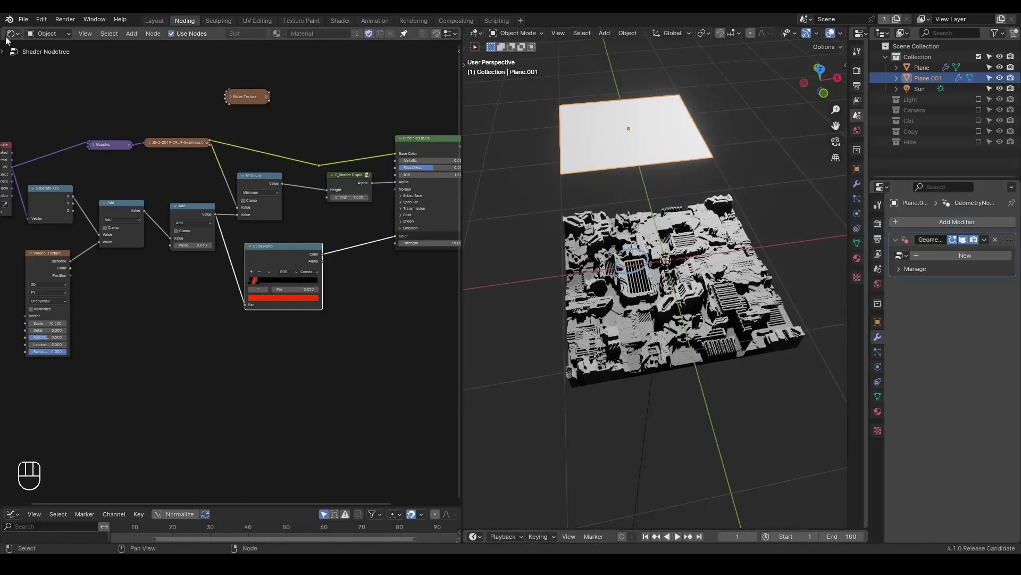
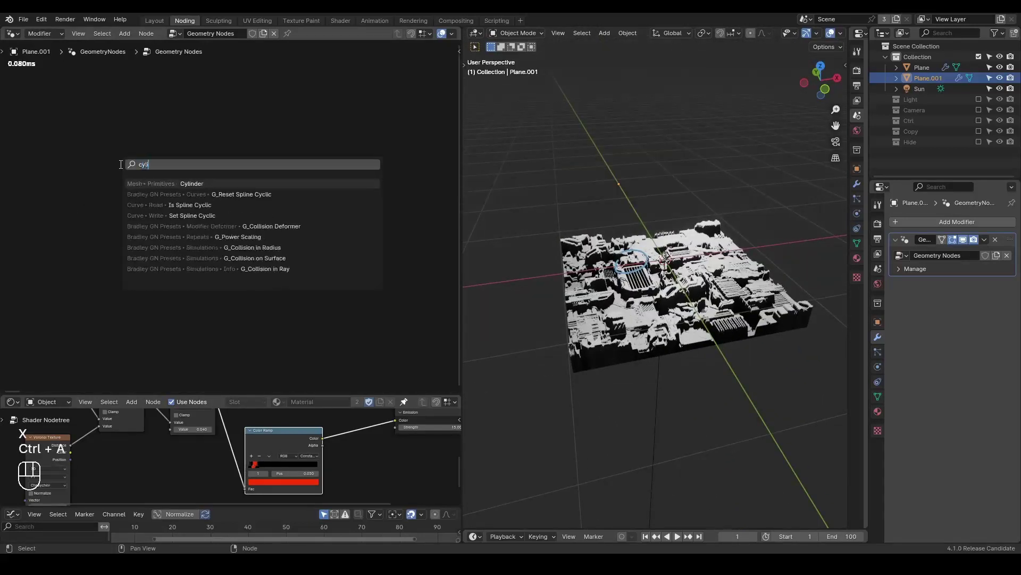
- Add a Cylinder primitive node and pass it through the G_Fill Volume group
{"action": "left_click", "coordinate": [200, 139]}
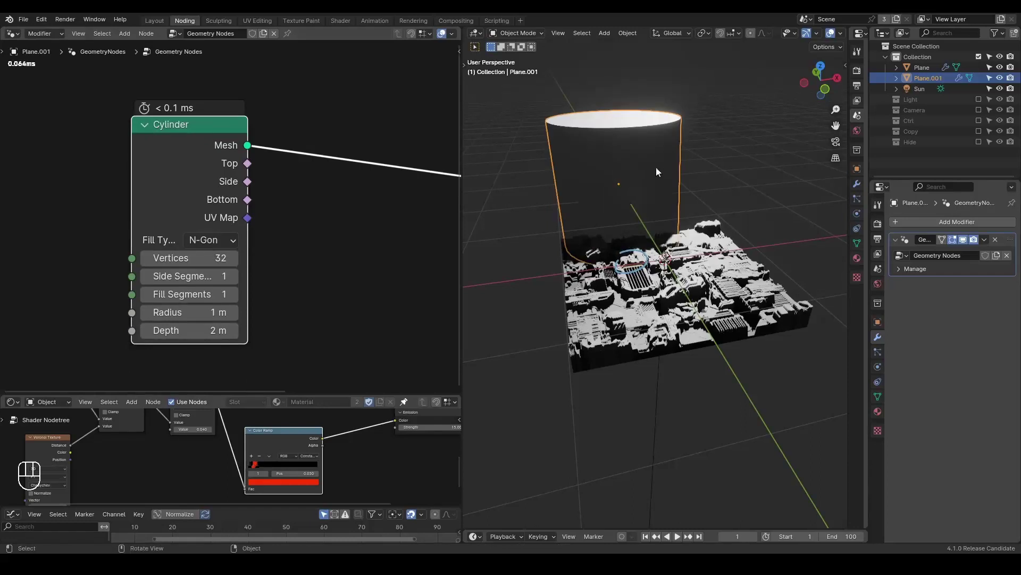
{"action": "left_click_drag", "start_coordinate": [621, 175], "coordinate": [620, 244]}
{"action": "left_click", "coordinate": [257, 180]}
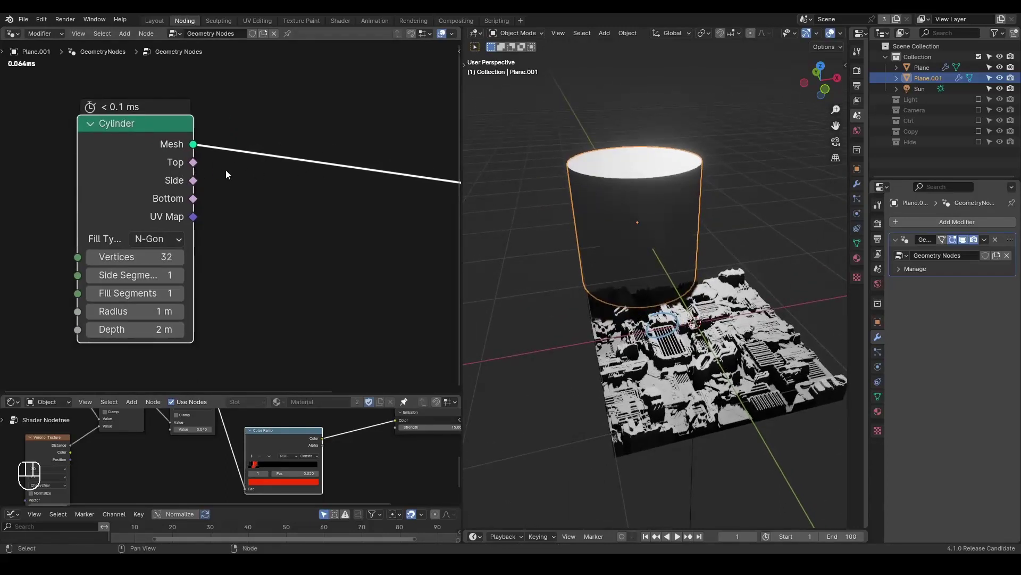
{"action": "key", "text": "ctrl+a"}
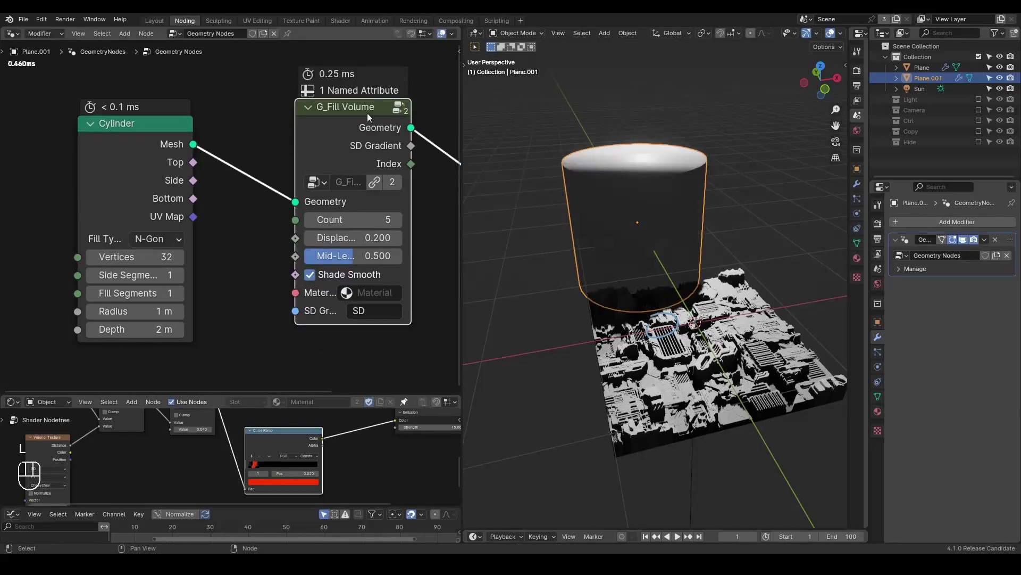
- Assign the displacement shader material in G_Fill Volume's Material field and orbit the cylinder
{"action": "left_click", "coordinate": [343, 209]}
{"action": "left_click", "coordinate": [264, 200]}
{"action": "left_click", "coordinate": [369, 282]}
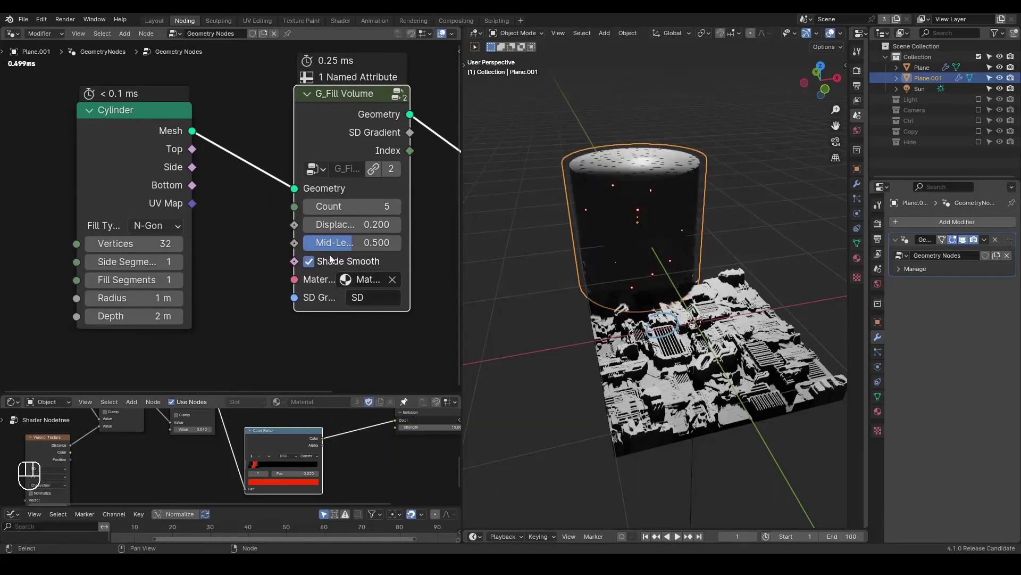
{"action": "left_click_drag", "start_coordinate": [631, 249], "coordinate": [645, 272]}
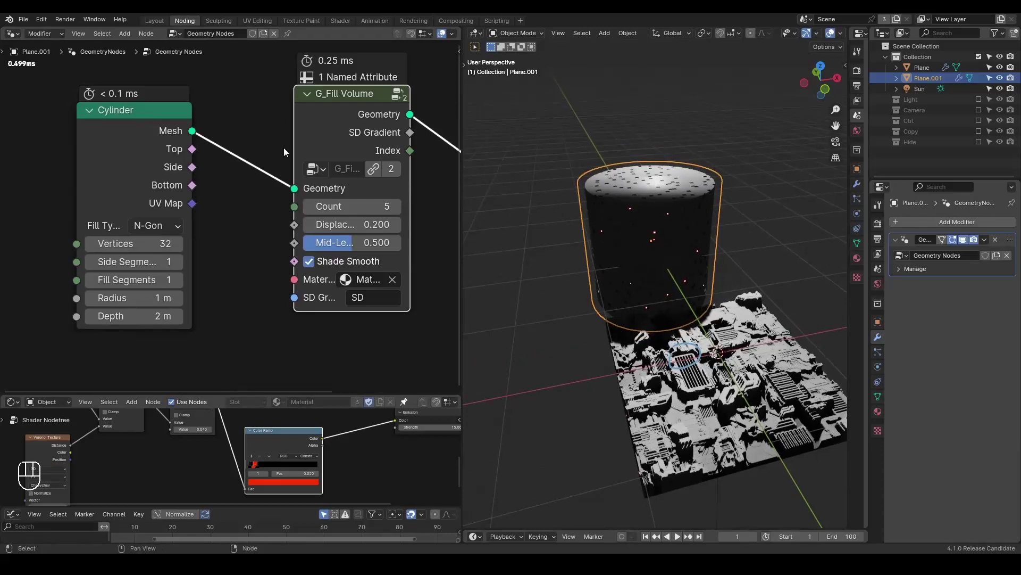
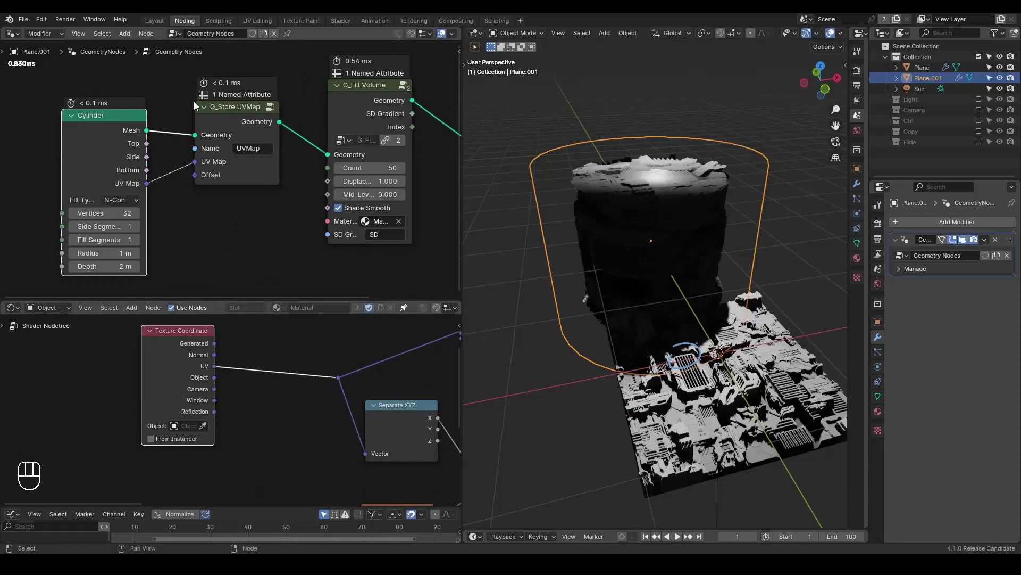
- Store the cylinder's UVs with G_Store UVMap and replace Texture Coordinate with an Attribute node's Vector into Separate XYZ
{"action": "left_click", "coordinate": [232, 125]}
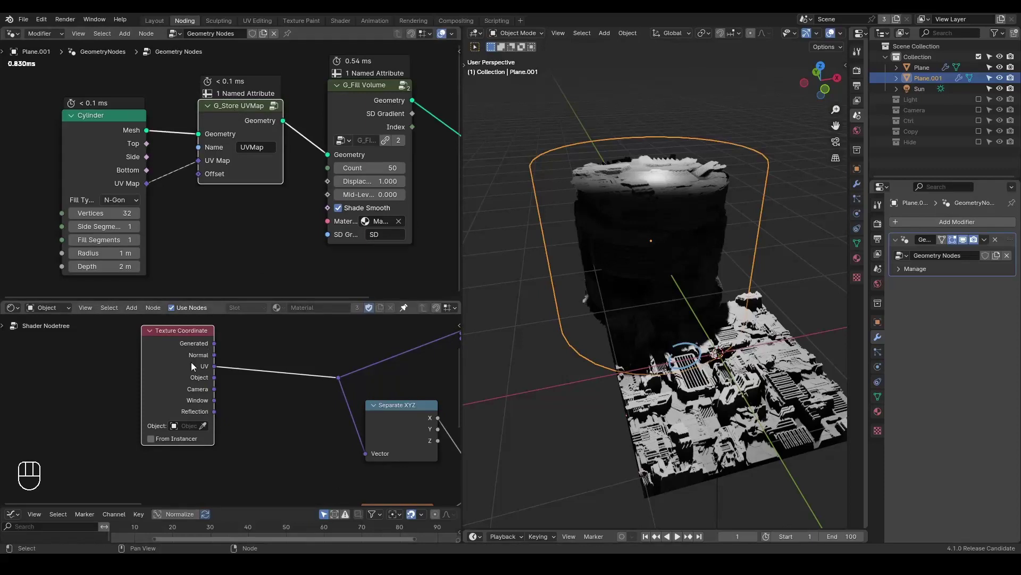
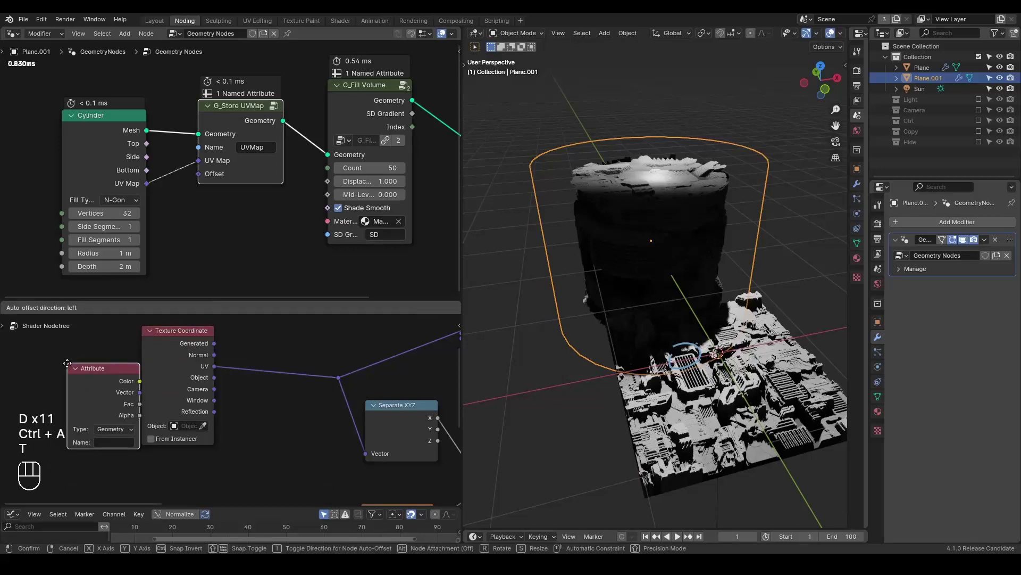
{"action": "left_click_drag", "start_coordinate": [96, 441], "coordinate": [97, 441]}
{"action": "left_click_drag", "start_coordinate": [151, 384], "coordinate": [179, 355]}
{"action": "left_click", "coordinate": [174, 355]}
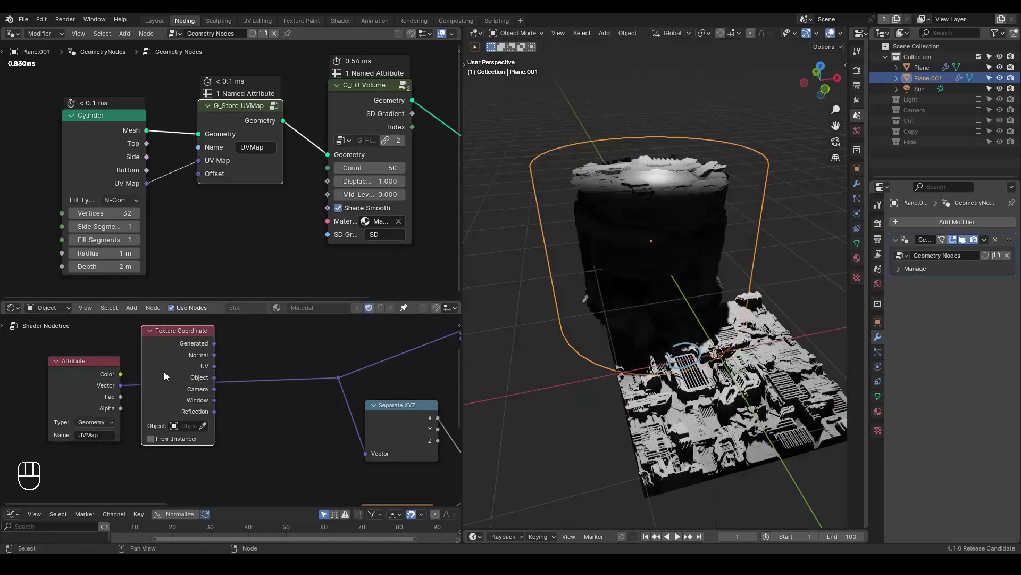
{"action": "key", "text": "x"}
{"action": "left_click", "coordinate": [89, 380]}
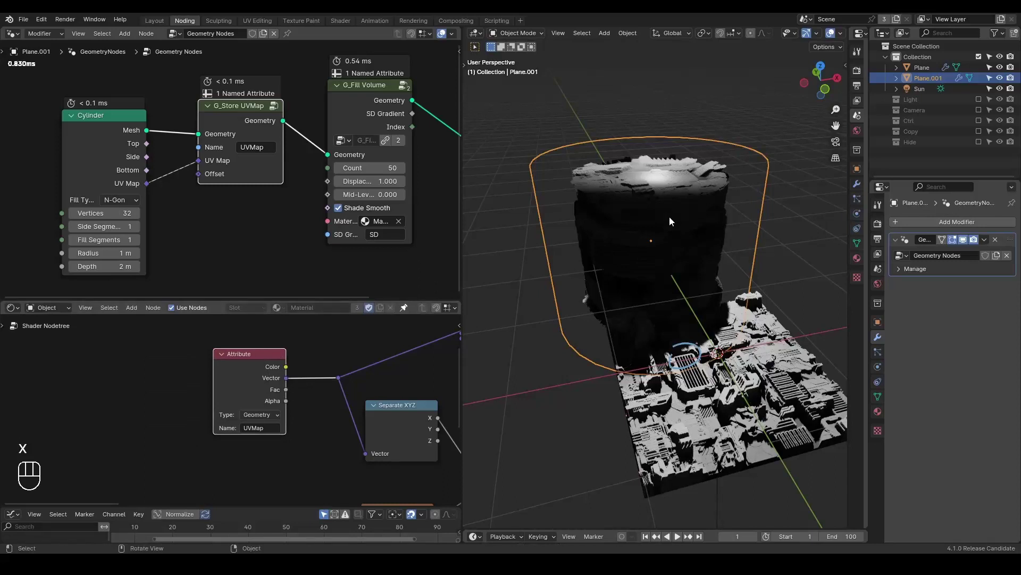
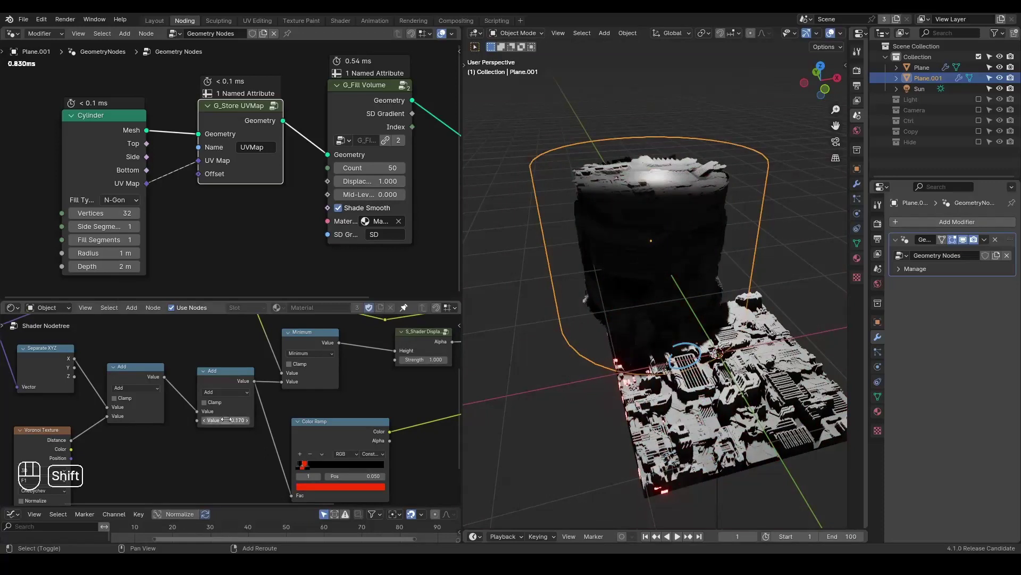
- Add a Suzanne monkey head, place it above the cylinder, and view the scene in solid shading
{"action": "key", "text": "shift+a"}
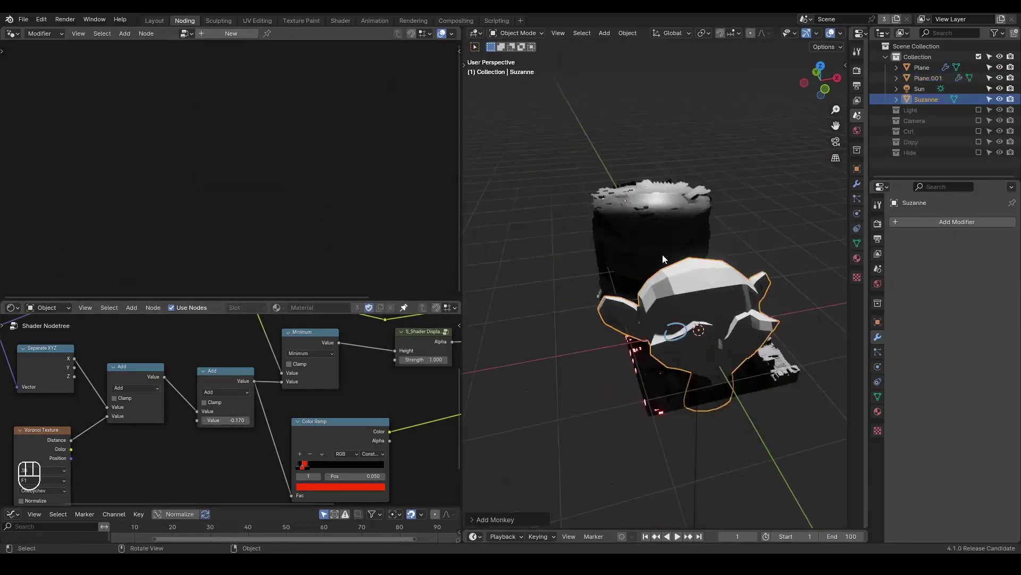
{"action": "key", "text": "g"}
{"action": "left_click", "coordinate": [679, 244]}
{"action": "middle_click", "coordinate": [672, 249]}
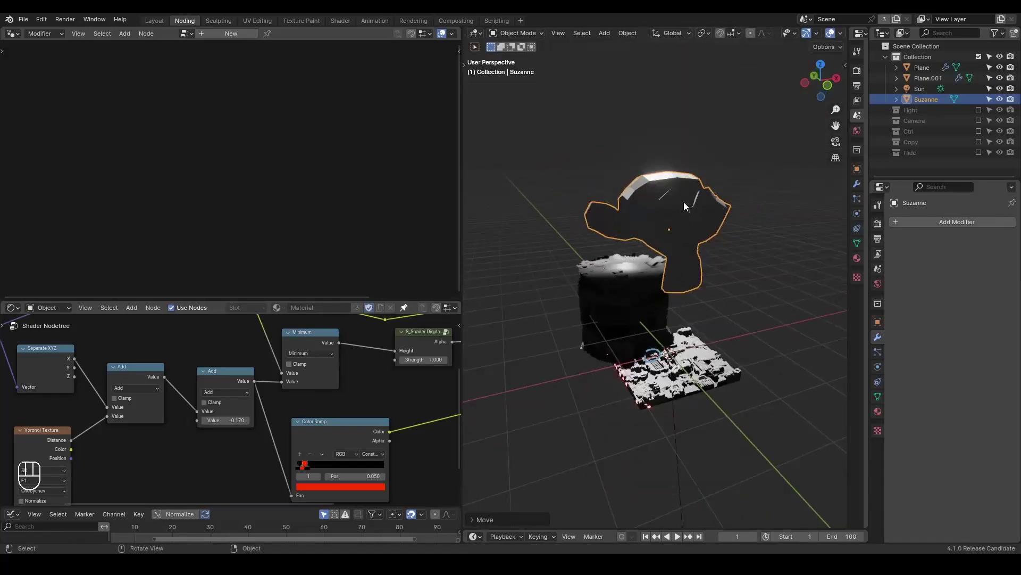
{"action": "key", "text": "z"}
{"action": "left_click_drag", "start_coordinate": [672, 245], "coordinate": [684, 217]}
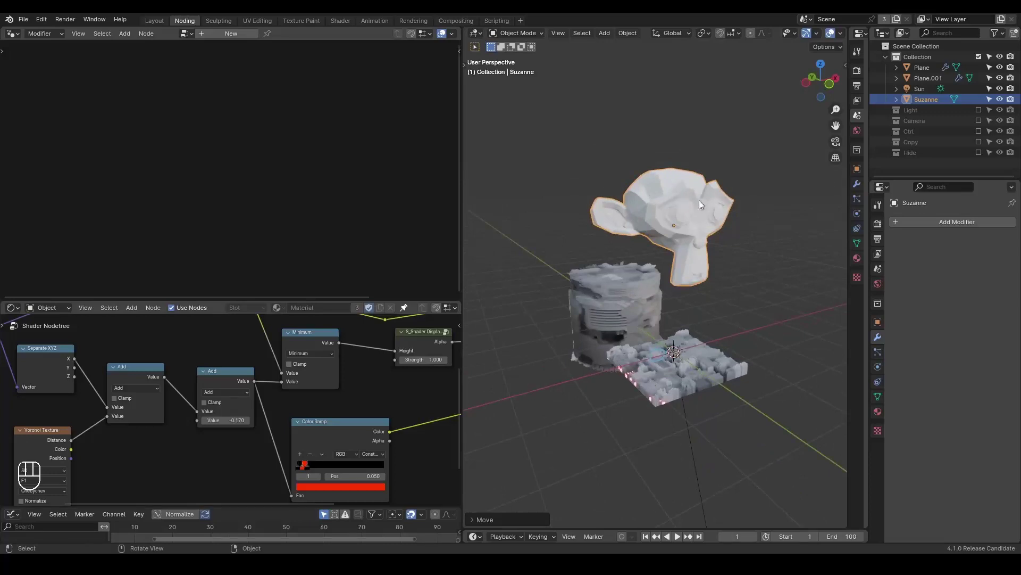
{"action": "middle_click", "coordinate": [671, 232]}
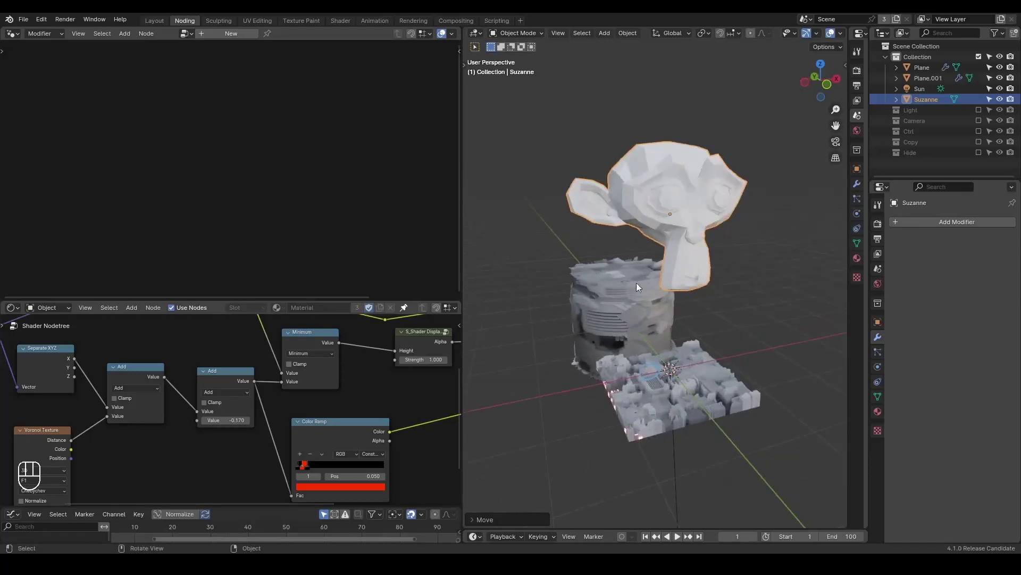
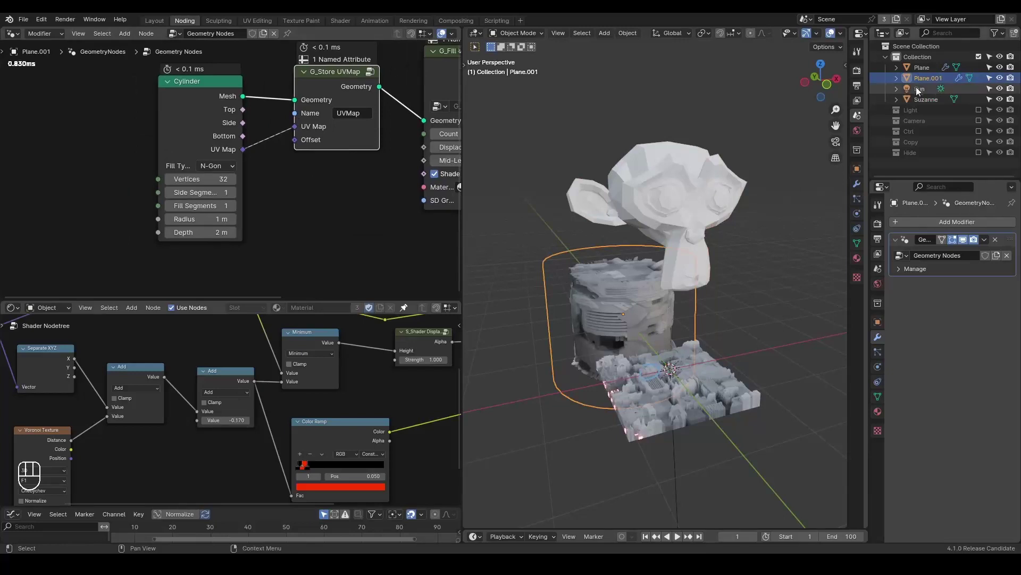
- Feed Suzanne's Object Info geometry into the G_Fill volume and set Displacement to 0.020
{"action": "left_click", "coordinate": [925, 108]}
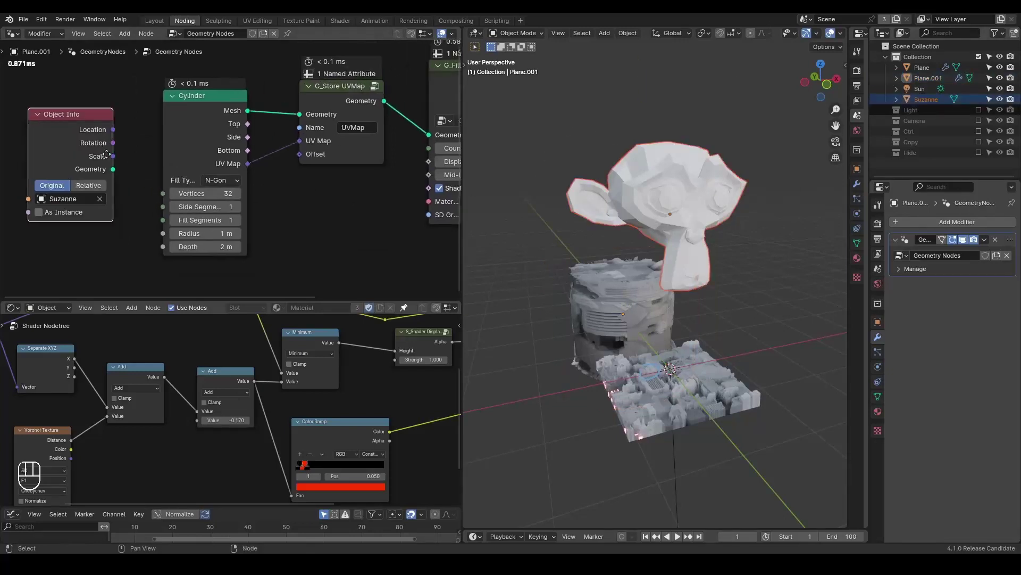
{"action": "left_click_drag", "start_coordinate": [124, 199], "coordinate": [356, 151]}
{"action": "left_click_drag", "start_coordinate": [346, 82], "coordinate": [171, 166]}
{"action": "key", "text": "g"}
{"action": "double_click", "coordinate": [52, 203]}
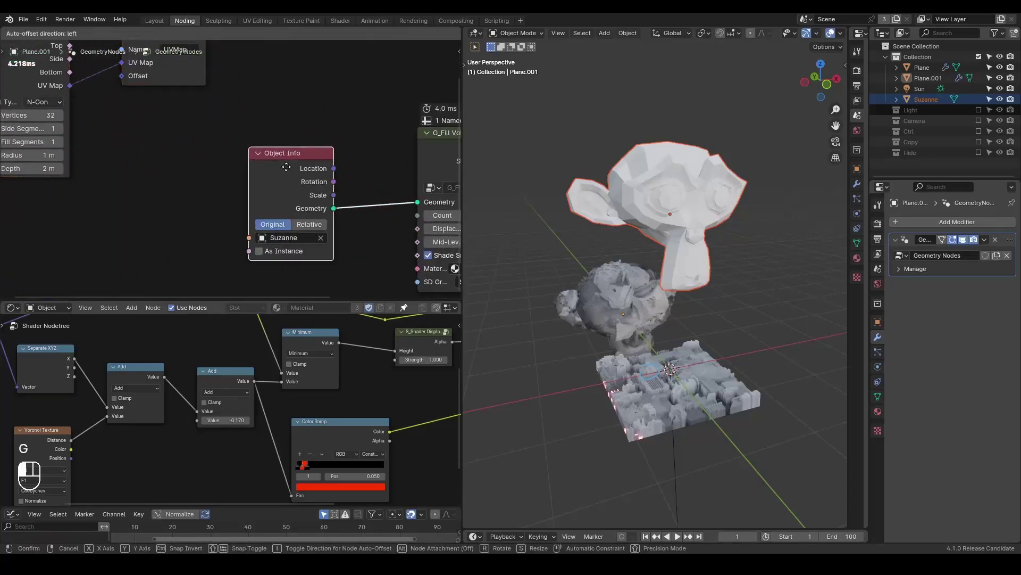
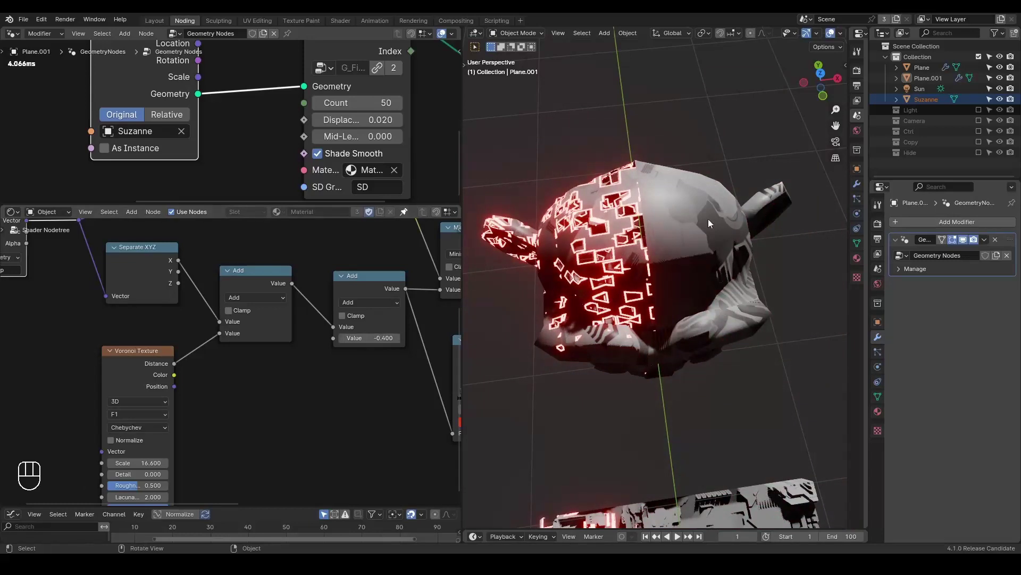
- Replace the UV map Attribute with Texture Coordinate Generated on the mask's Separate XYZ vector
{"action": "middle_click", "coordinate": [289, 310]}
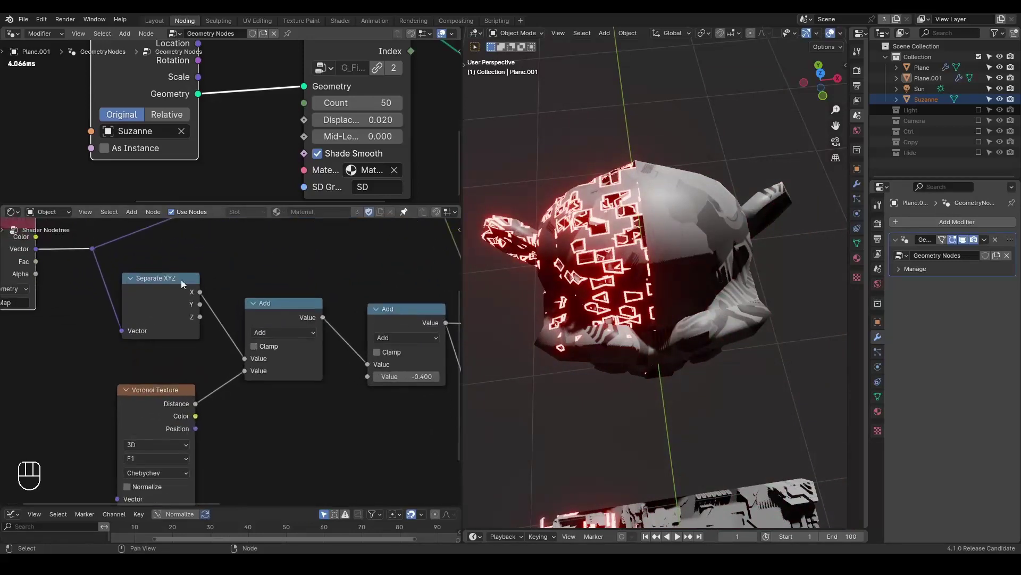
{"action": "left_click", "coordinate": [176, 326]}
{"action": "right_click", "coordinate": [176, 325]}
{"action": "middle_click", "coordinate": [234, 359]}
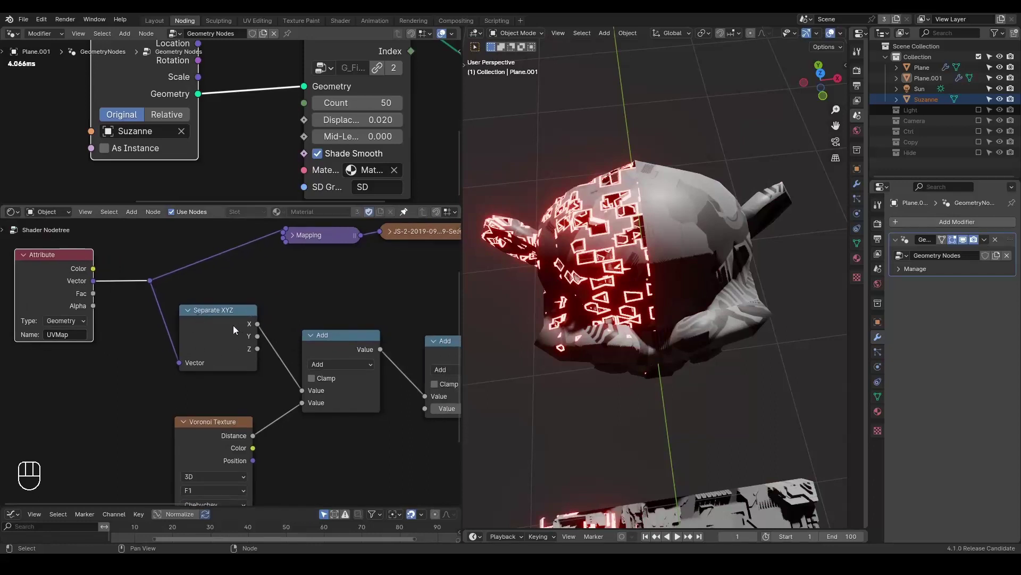
{"action": "left_click", "coordinate": [185, 362]}
{"action": "left_click_drag", "start_coordinate": [172, 362], "coordinate": [185, 366]}
{"action": "left_click_drag", "start_coordinate": [182, 369], "coordinate": [122, 394]}
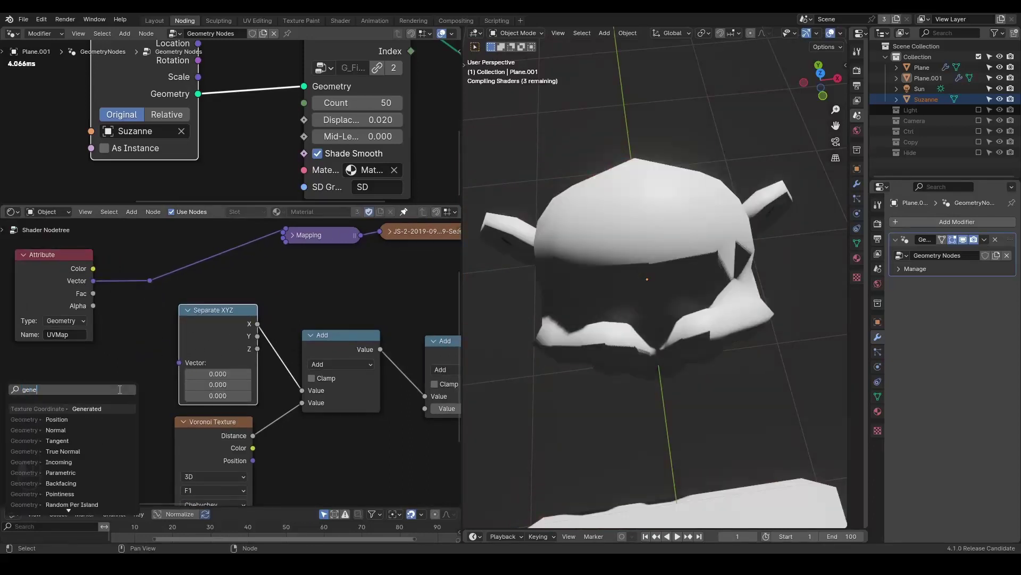
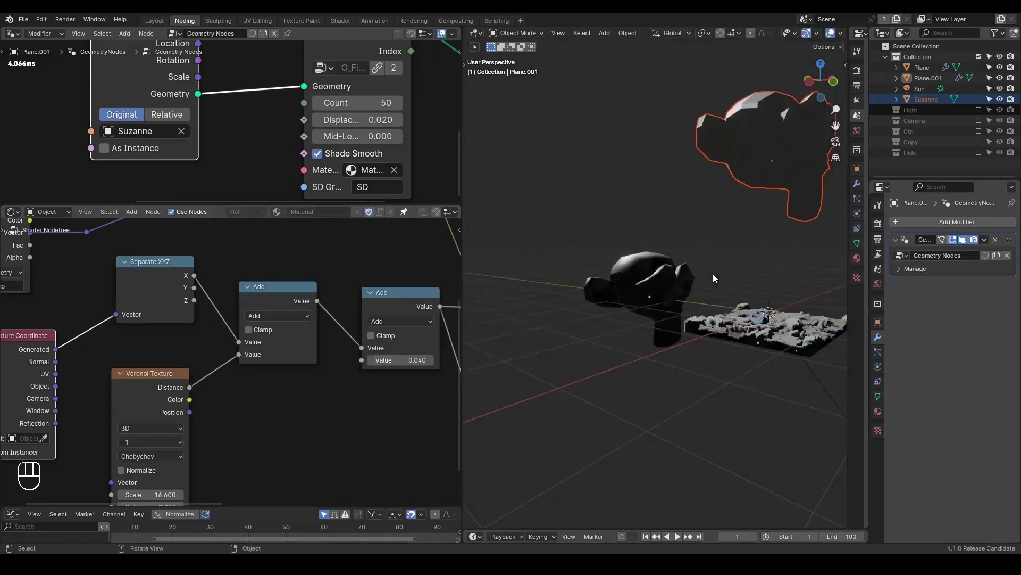
- Orbit around the monkeys to check the red edges no longer show
{"action": "middle_click", "coordinate": [707, 306]}
{"action": "middle_click", "coordinate": [238, 367]}
- Add a Noise Texture node beside the Voronoi texture via the node search
{"action": "left_click", "coordinate": [289, 342]}
{"action": "key", "text": "ctrl+a"}
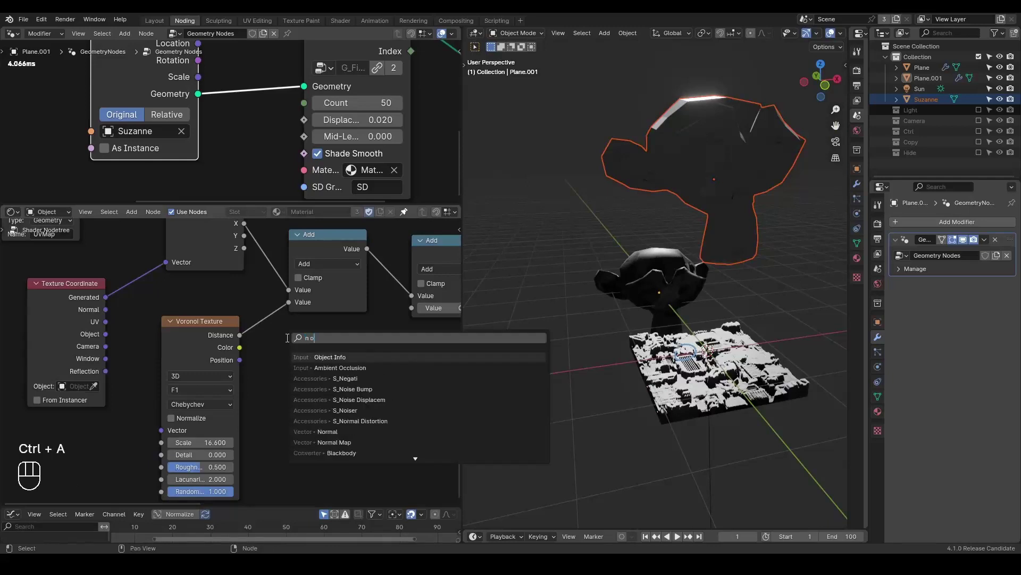
{"action": "key", "text": "BackSpace"}
{"action": "key", "text": "BackSpace"}
{"action": "key", "text": "Down"}
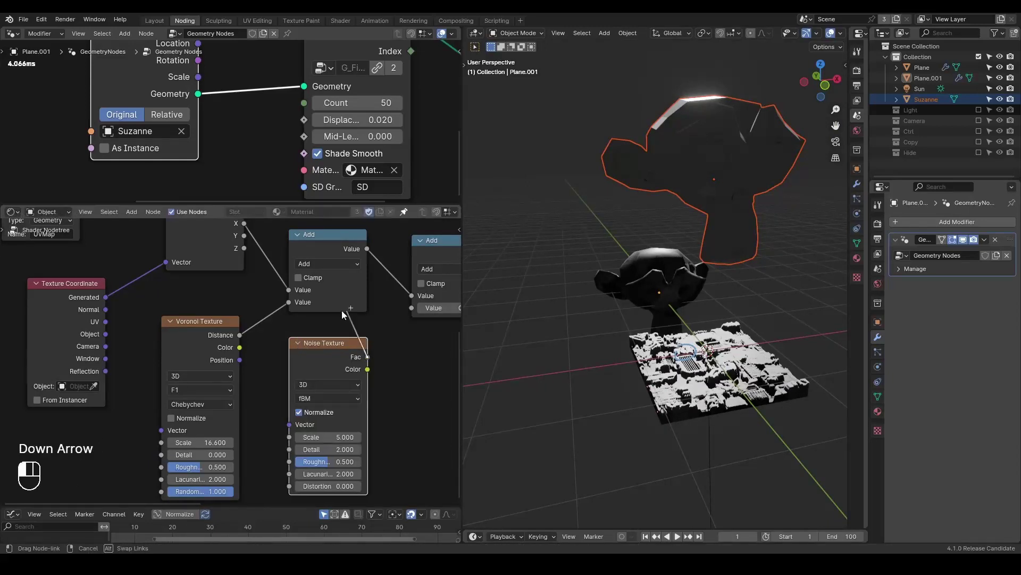
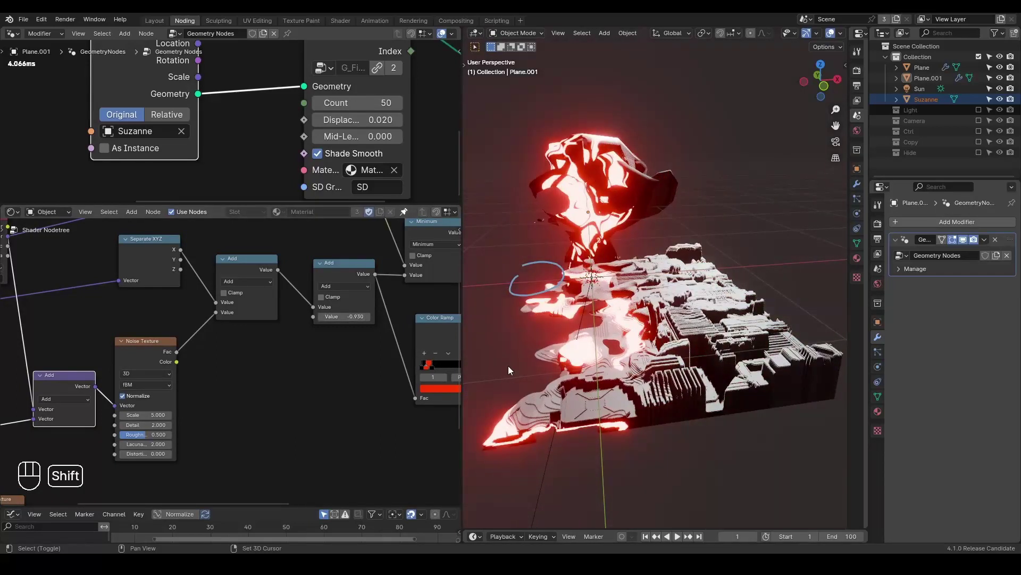
- Reduce the Add offset to -0.070 so the red glowing edges recede from the dark monkey volume
{"action": "middle_click", "coordinate": [538, 360]}
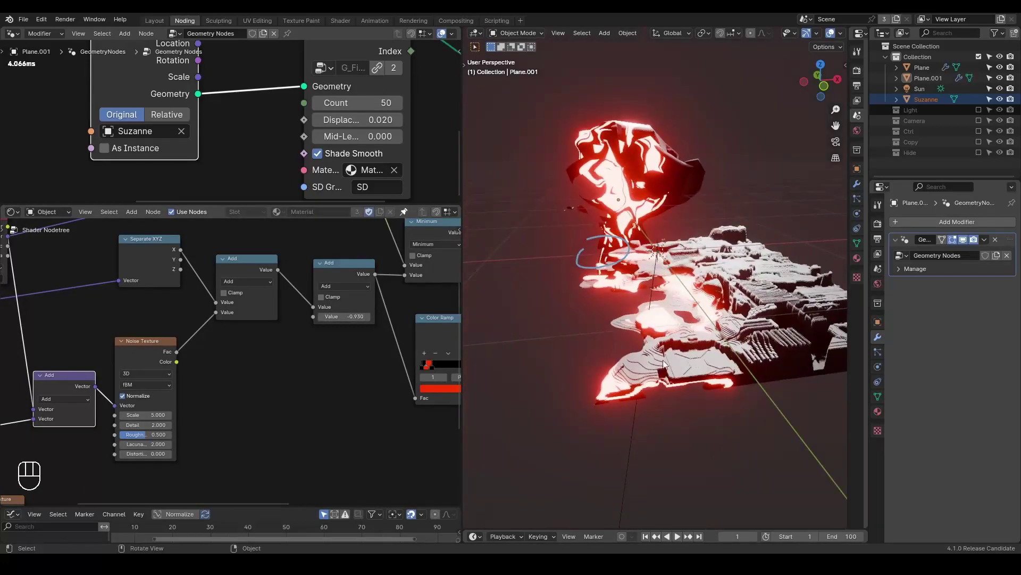
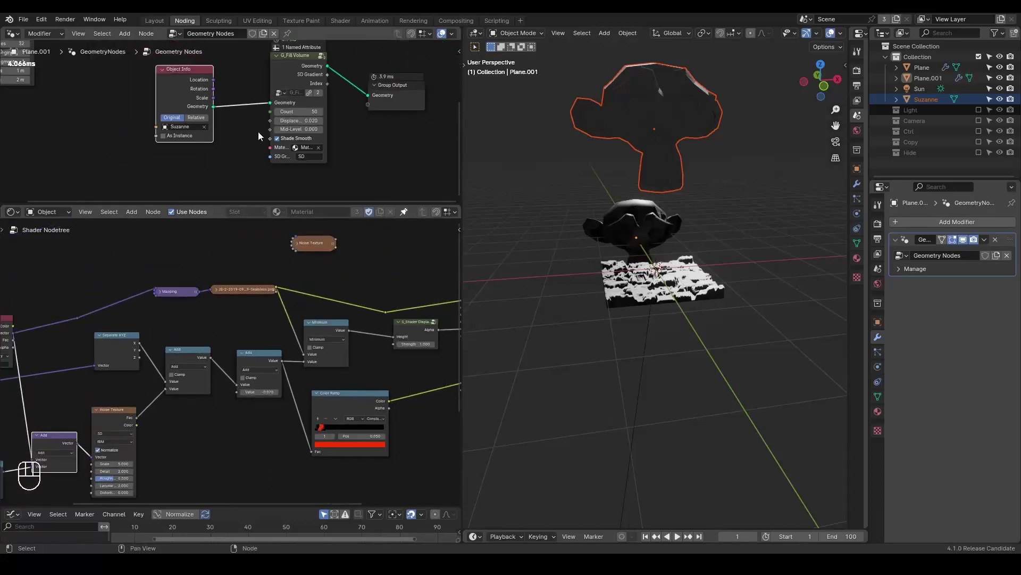
{"action": "left_click", "coordinate": [228, 99]}
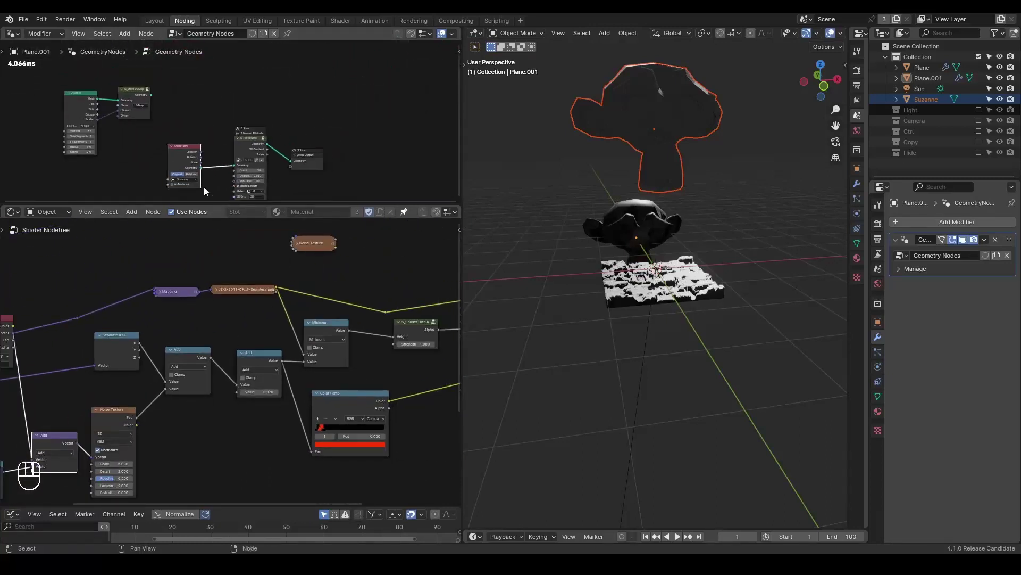